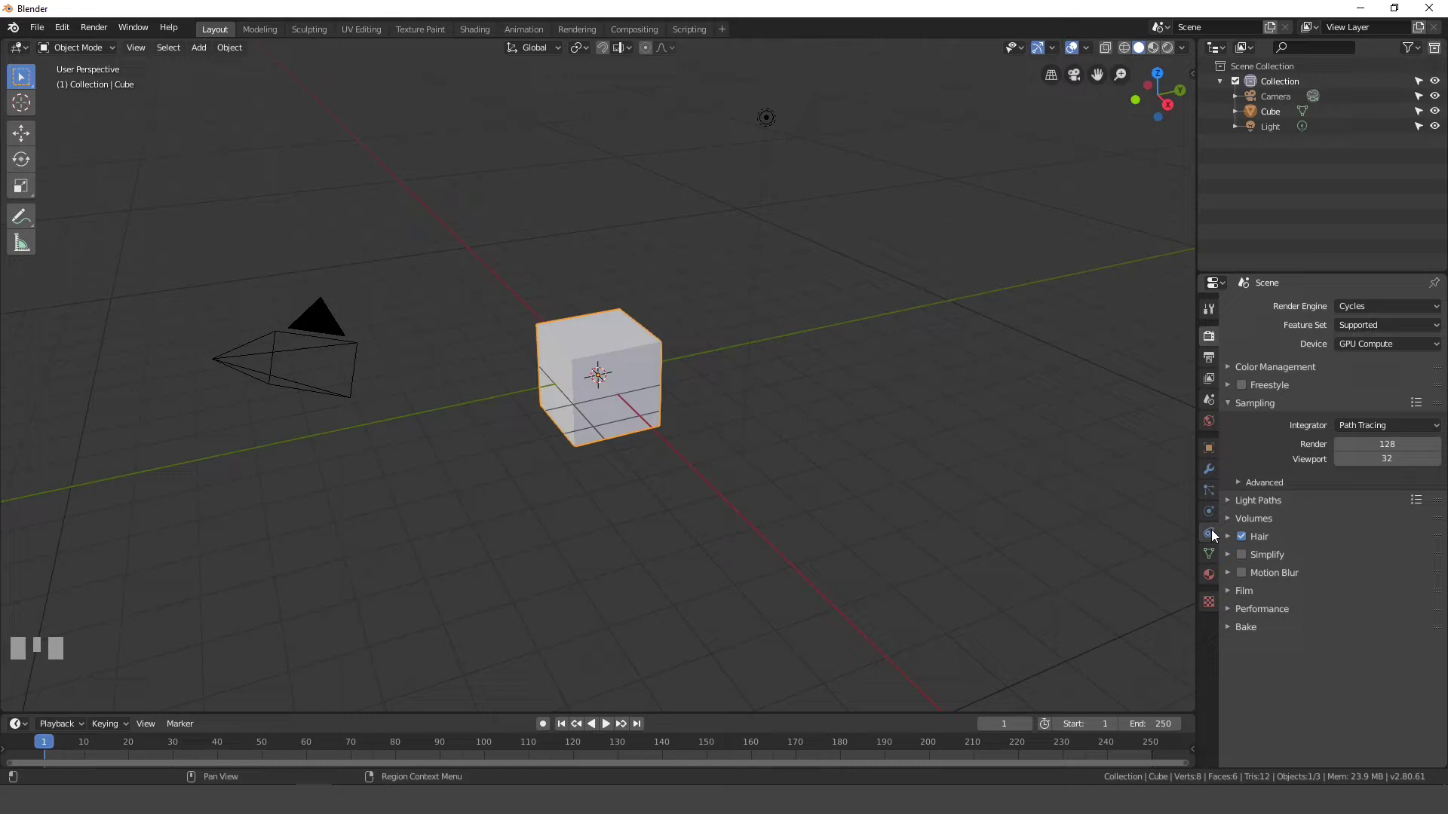
# Show the World background settings for the default scene after checking the cube's physics
pyautogui.click(1213, 537)
pyautogui.click(1217, 522)
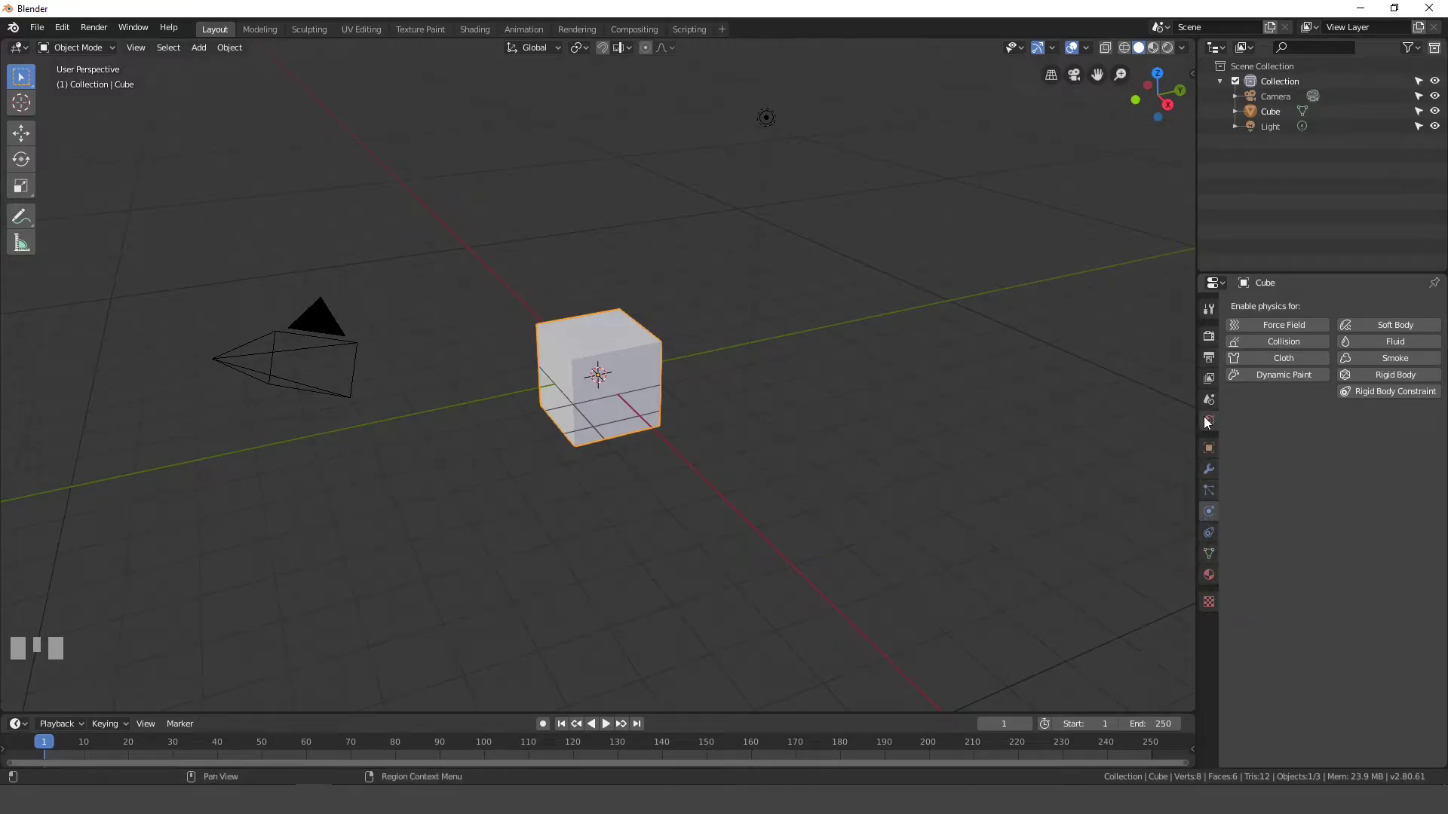
pyautogui.click(1211, 419)
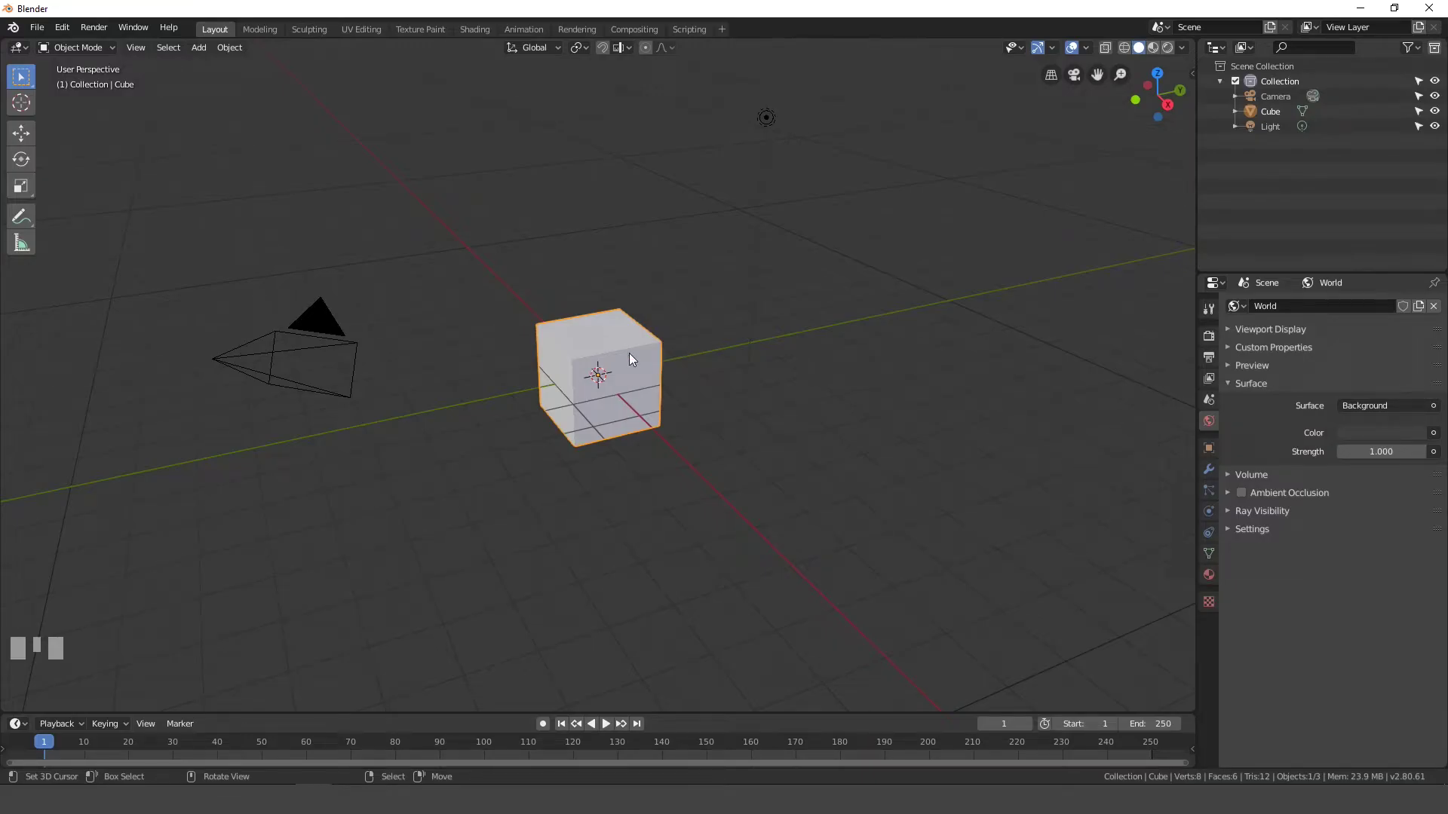
# Delete the default cube and add an icosphere at the scene centre
pyautogui.press('x')
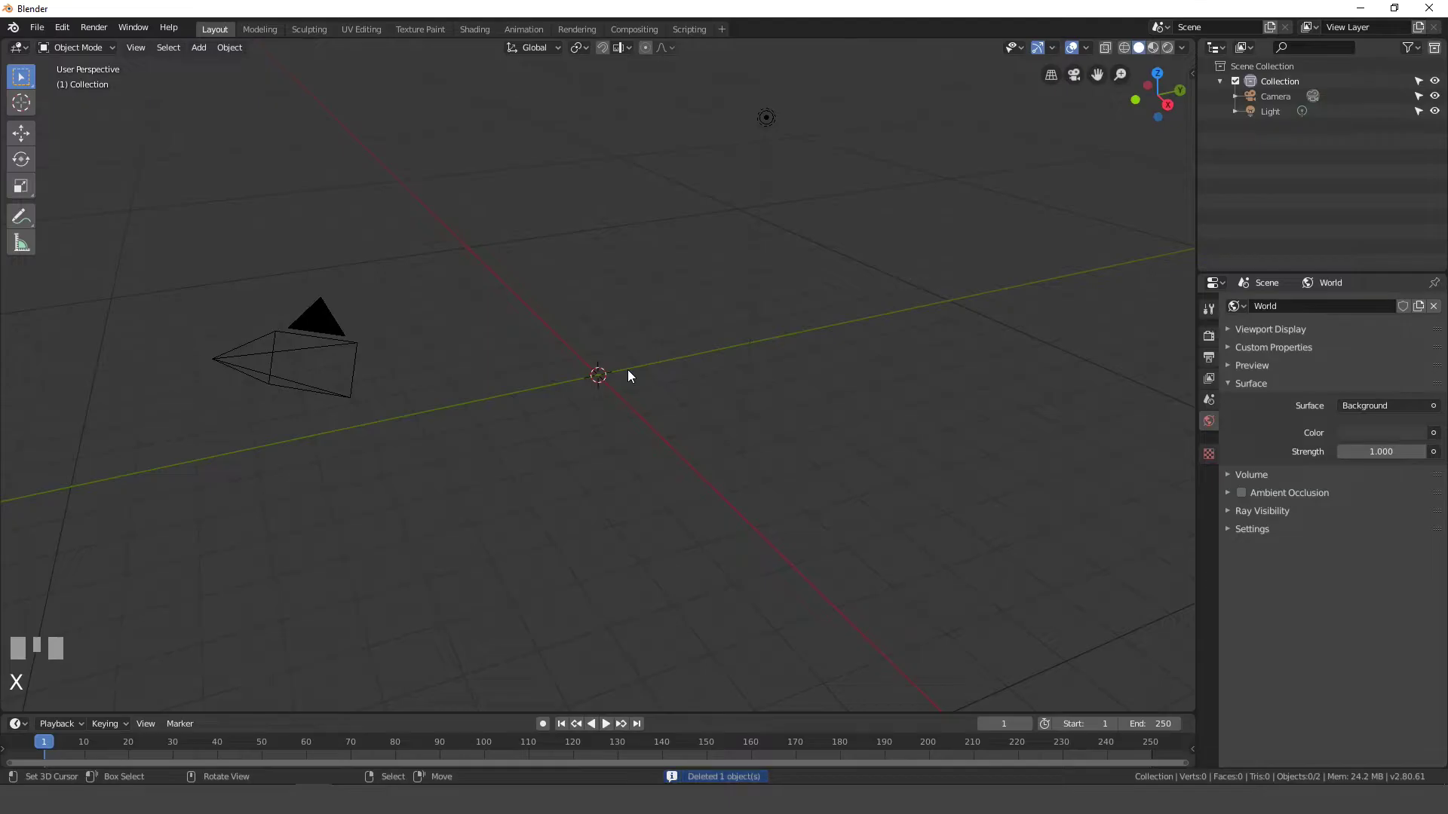
pyautogui.press('shift+a')
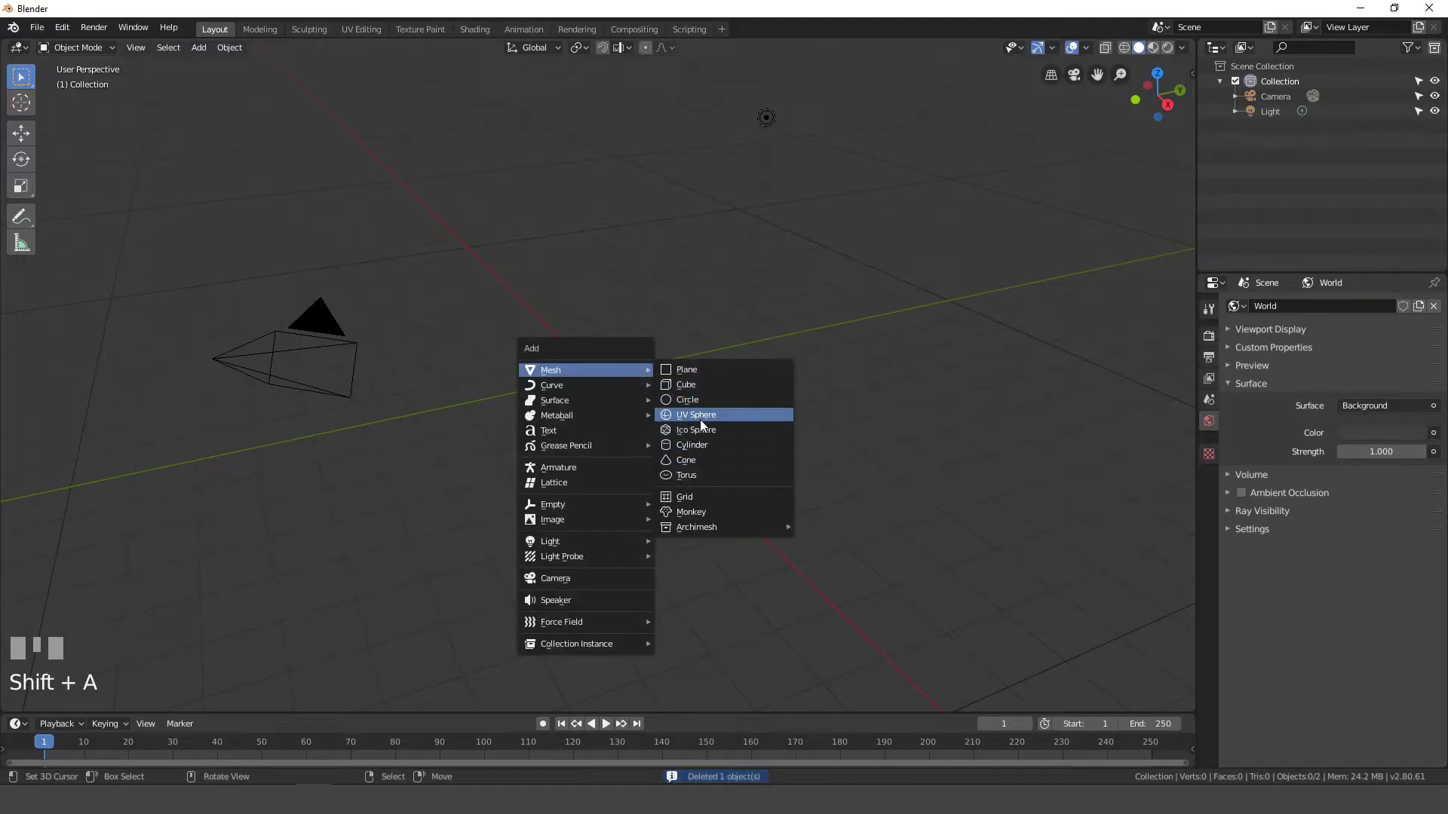
pyautogui.scroll(3)
pyautogui.moveTo(588, 394); pyautogui.dragTo(713, 367)
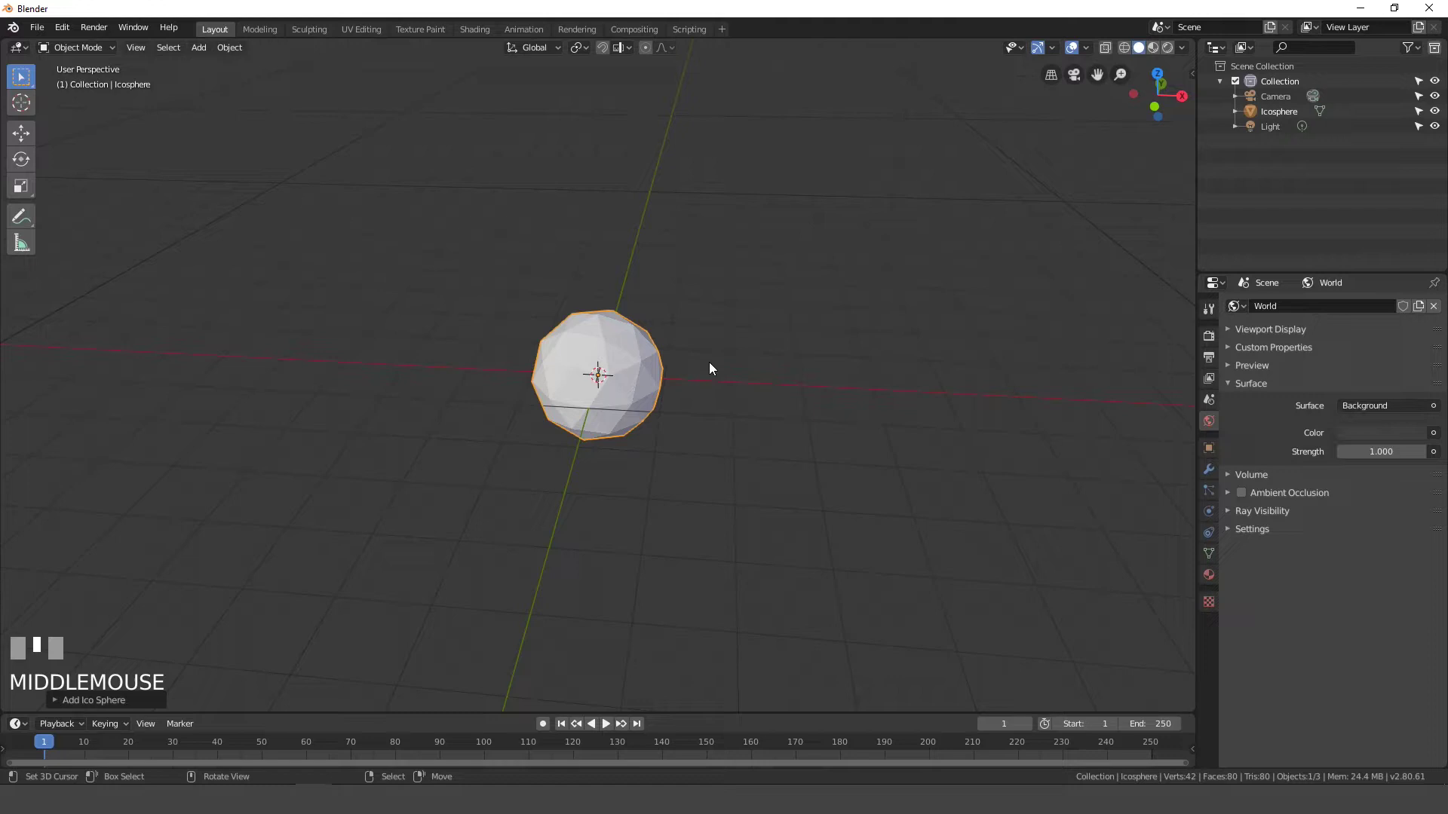
# Add a second icosphere with fewer subdivisions, move it off to the right and shrink it to a tiny size
pyautogui.press('shift+a')
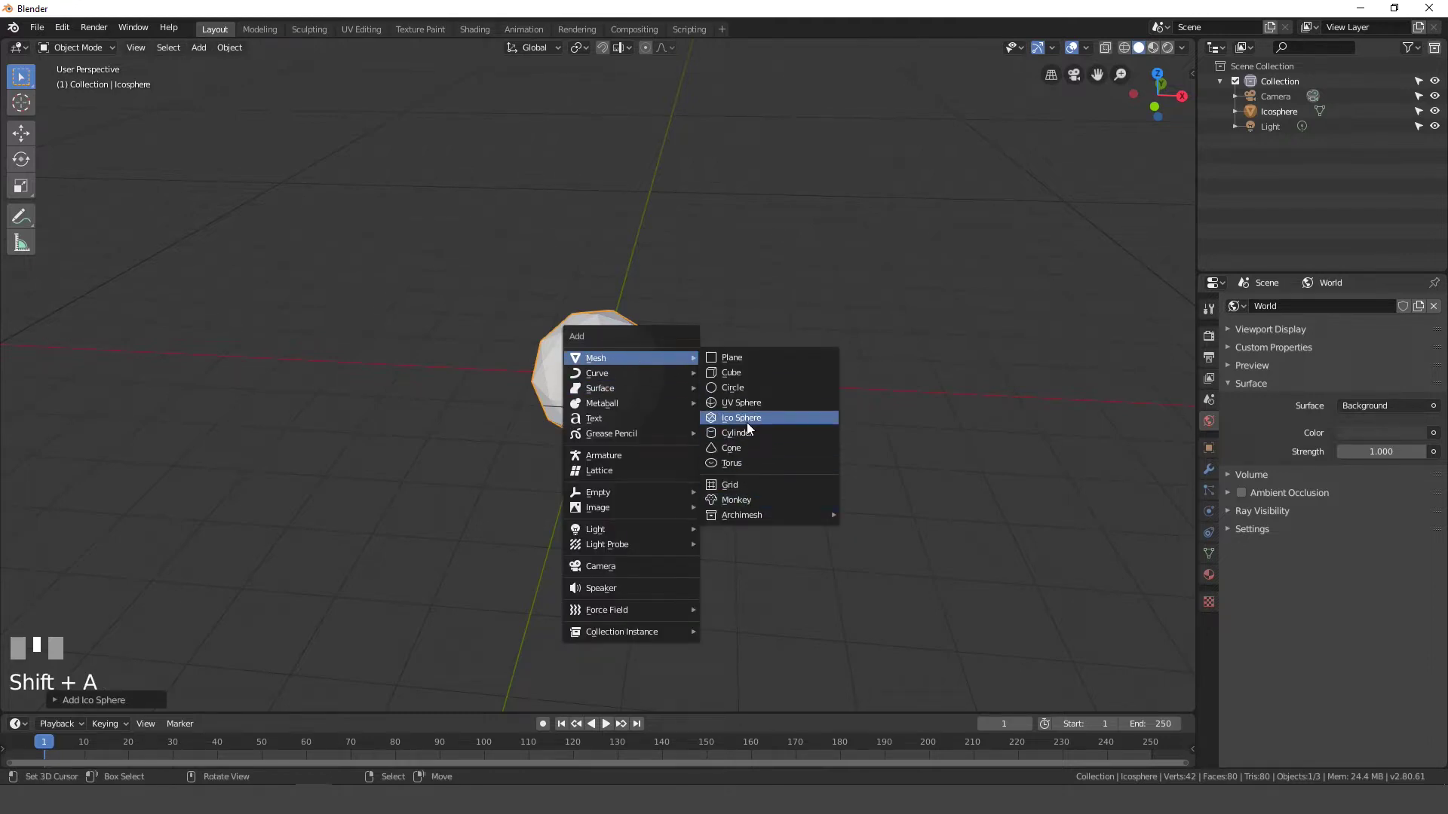
pyautogui.press('g')
pyautogui.moveTo(627, 401); pyautogui.dragTo(58, 704)
pyautogui.click(57, 705)
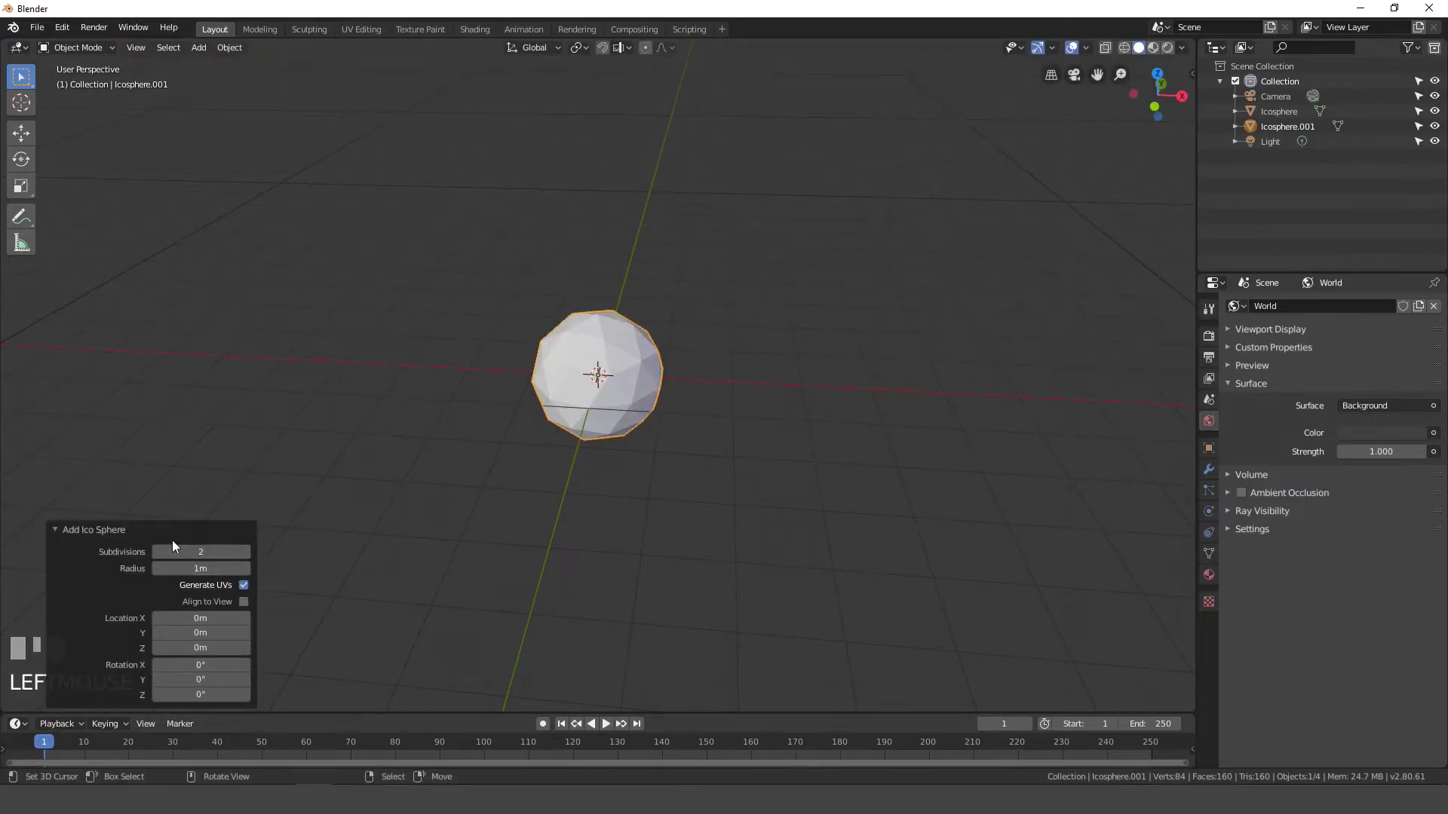
pyautogui.moveTo(160, 557); pyautogui.dragTo(1155, 354)
pyautogui.press('g')
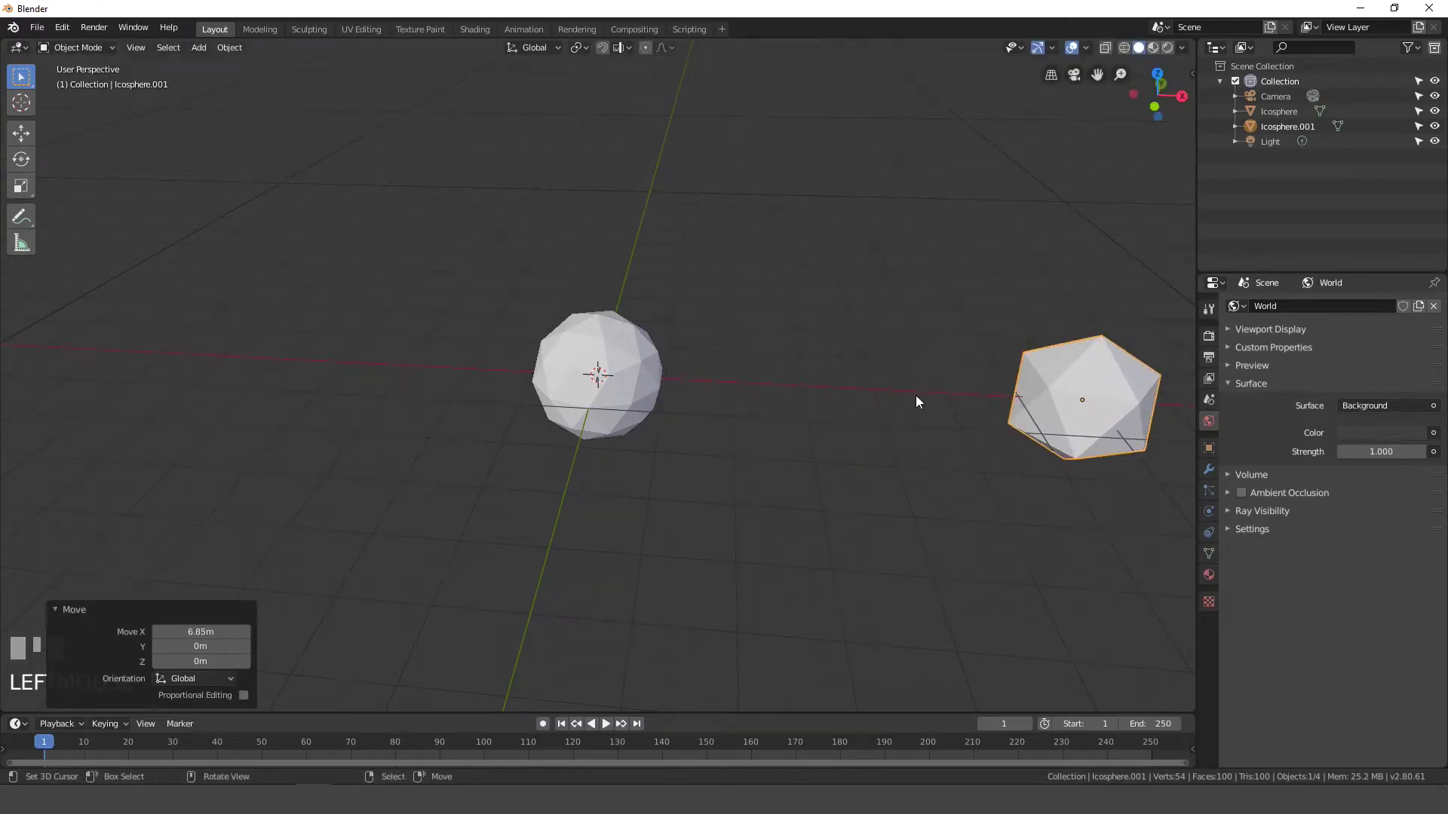
pyautogui.moveTo(985, 377); pyautogui.dragTo(979, 354)
# Move the small icosphere into a new collection named Particle
pyautogui.press('s')
pyautogui.click(978, 353)
pyautogui.moveTo(923, 328); pyautogui.dragTo(751, 473)
pyautogui.press('Return')
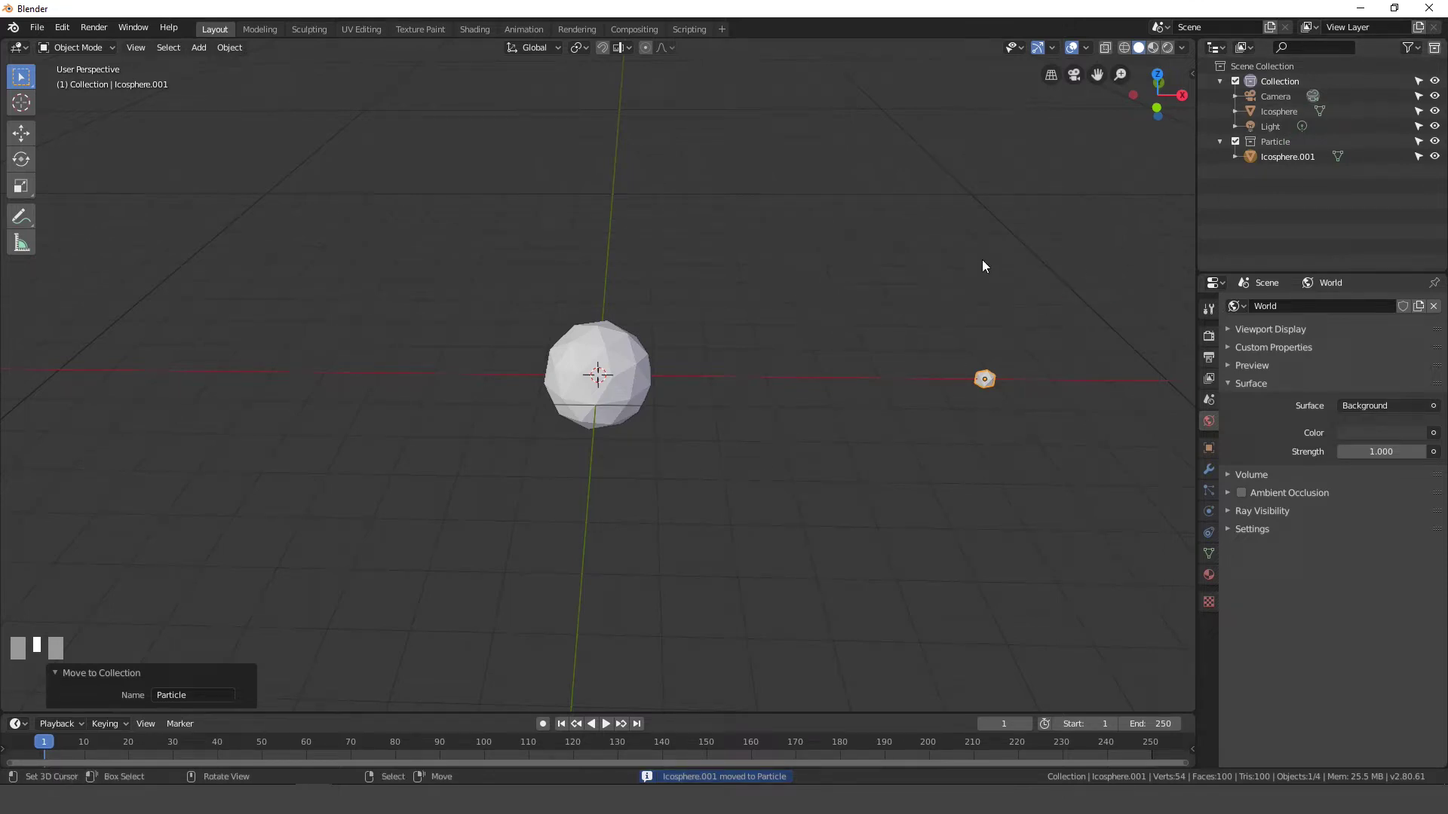
# Hide the Particle collection from the viewport, briefly showing it again to check
pyautogui.press('1')
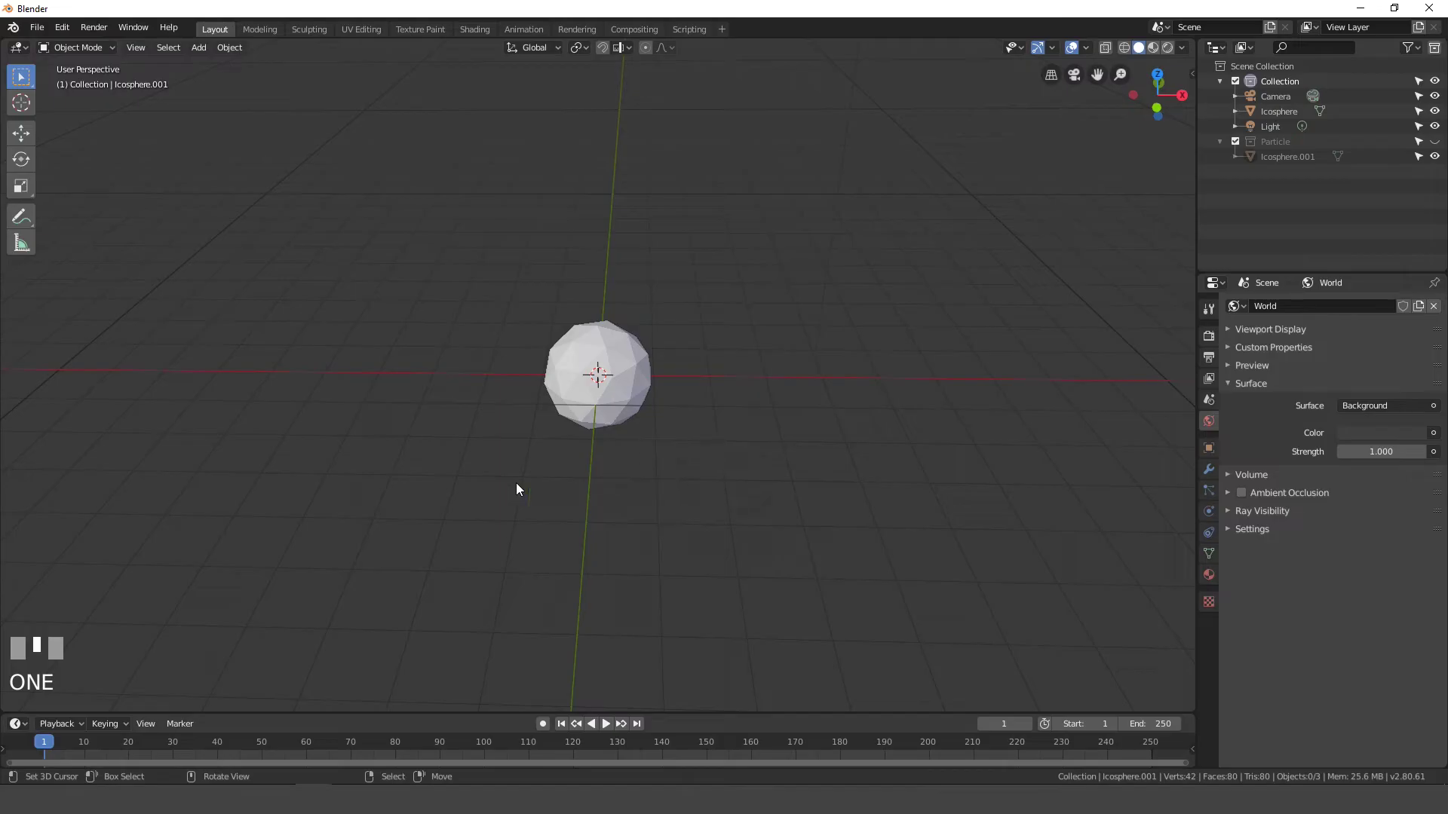
pyautogui.press('2')
pyautogui.press('1')
pyautogui.press('2')
pyautogui.press('1')
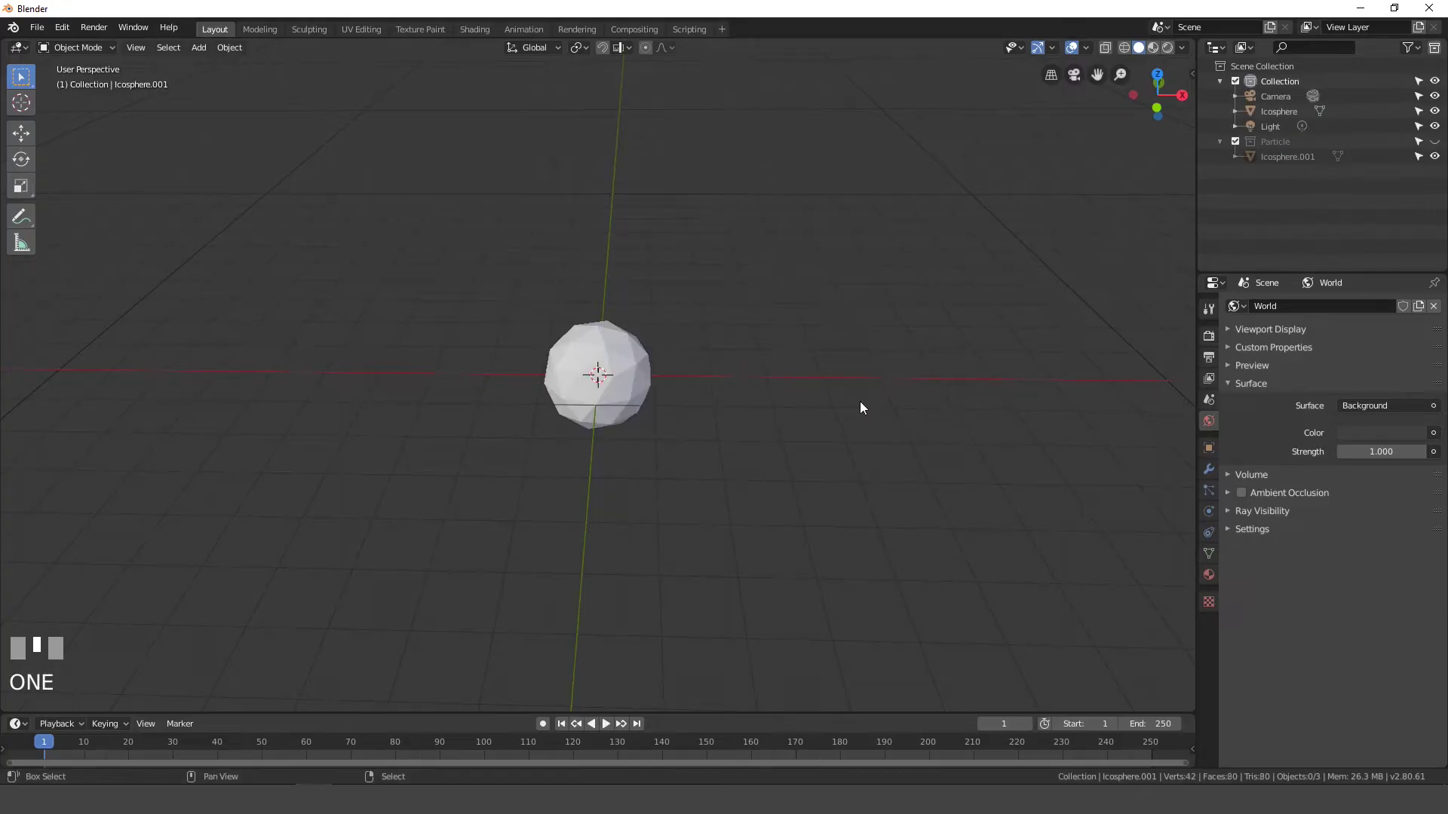
pyautogui.press('shift+2')
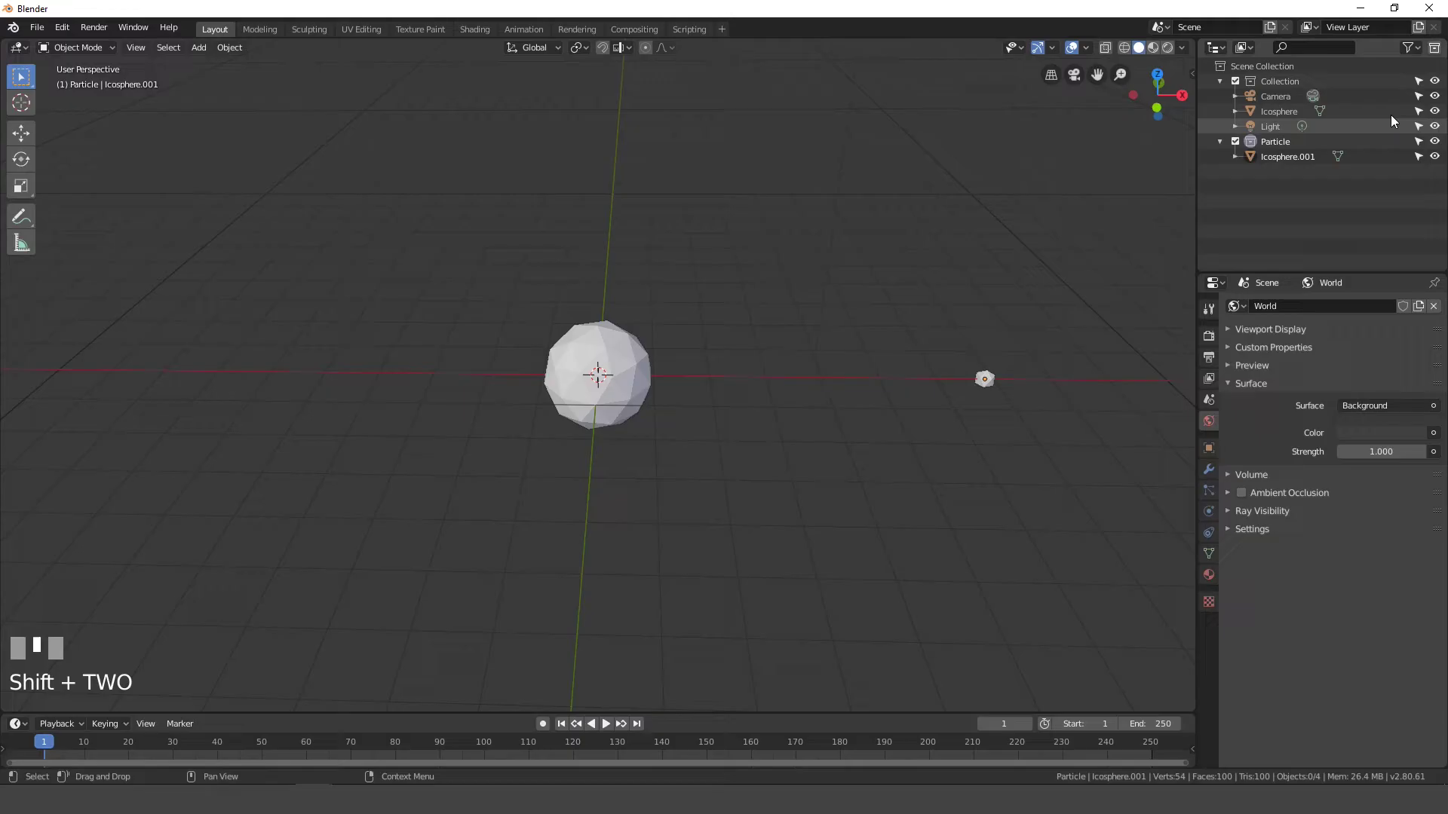
pyautogui.middleClick(744, 356)
pyautogui.press('1')
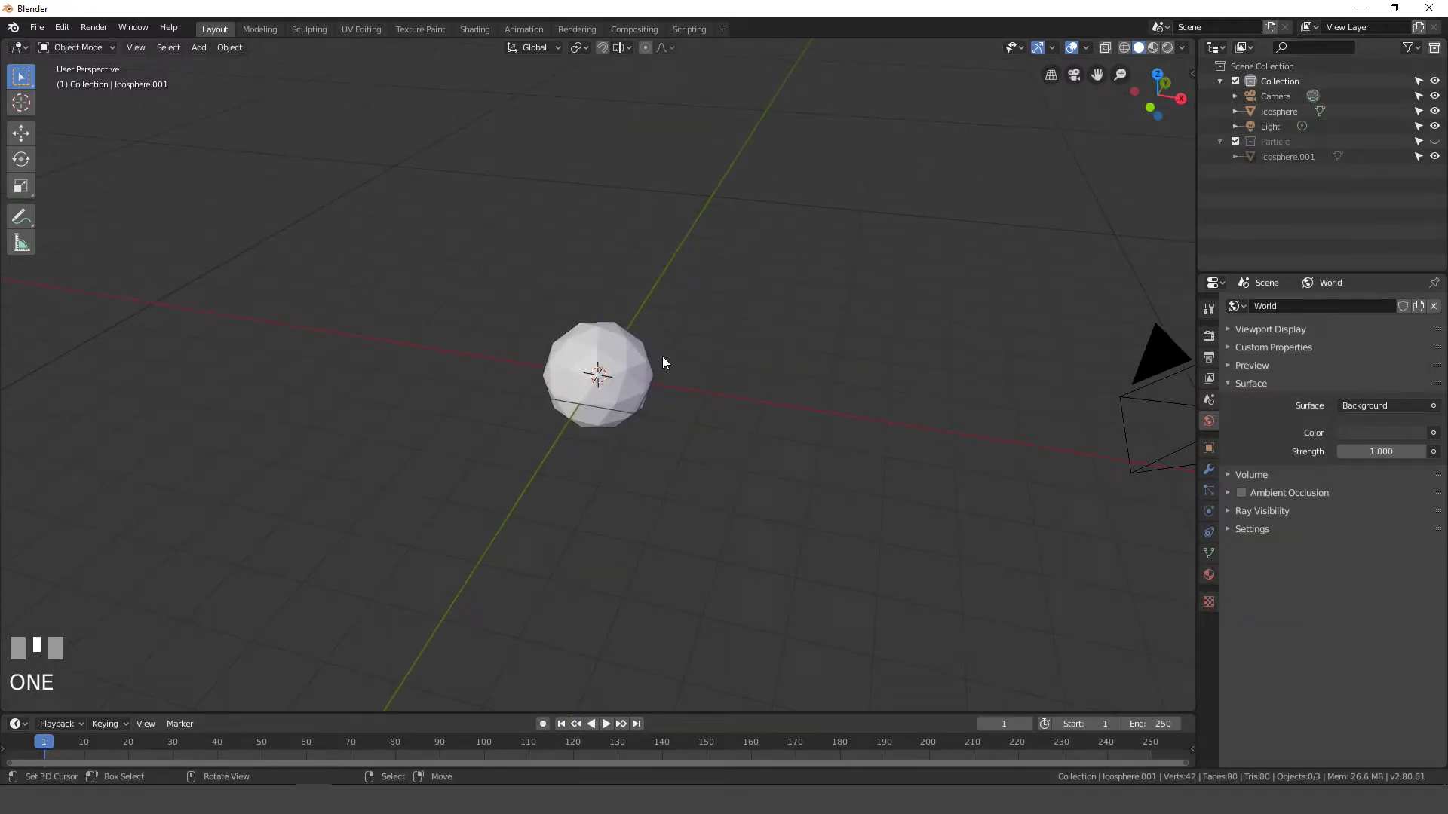
# Select the large icosphere and scale it down slightly
pyautogui.moveTo(595, 374); pyautogui.dragTo(635, 407)
pyautogui.moveTo(657, 369); pyautogui.dragTo(827, 285)
pyautogui.press('s')
pyautogui.click(767, 304)
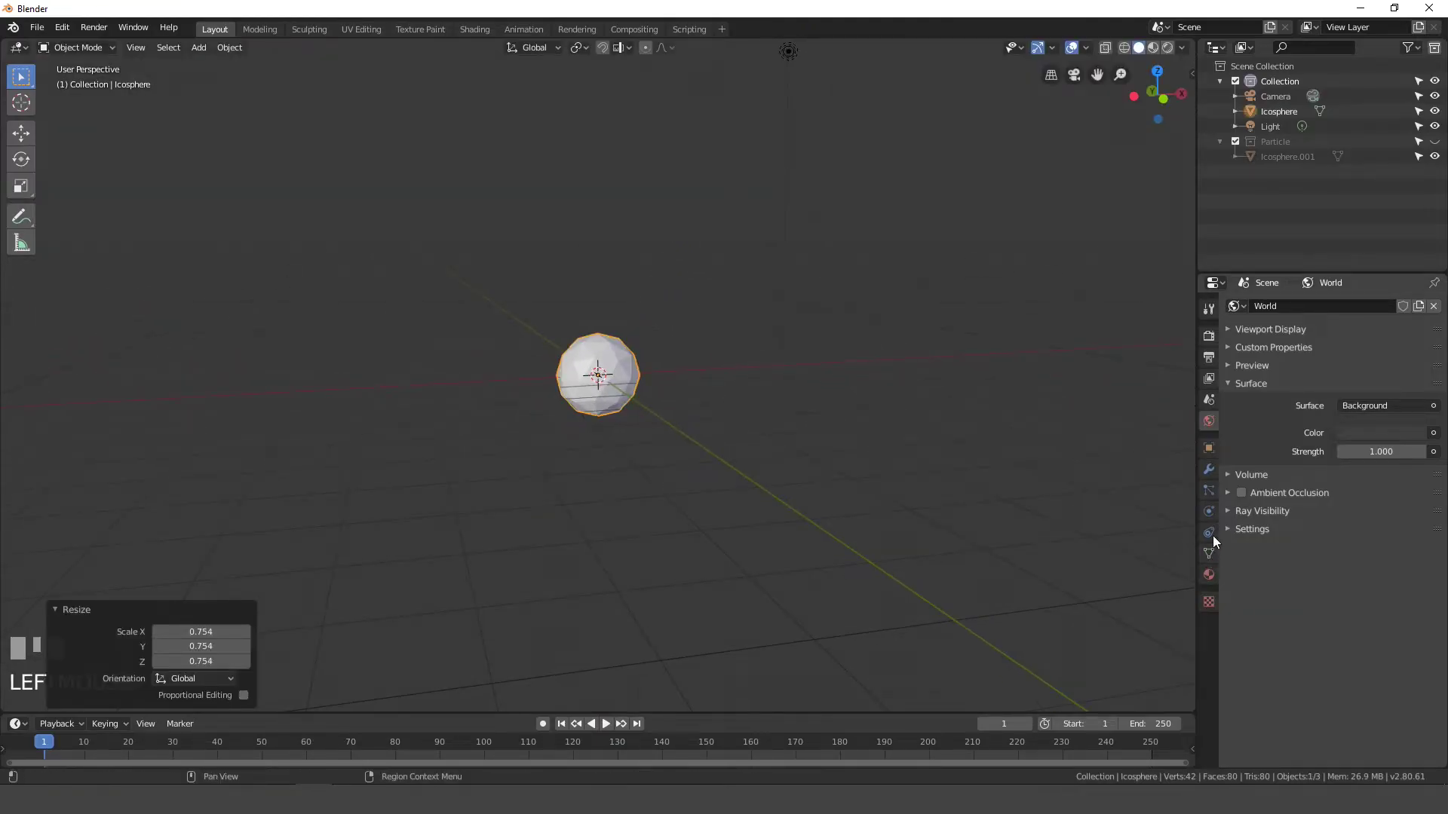
# Add a particle system with 1000 particles to the large icosphere
pyautogui.click(1217, 559)
pyautogui.click(1213, 498)
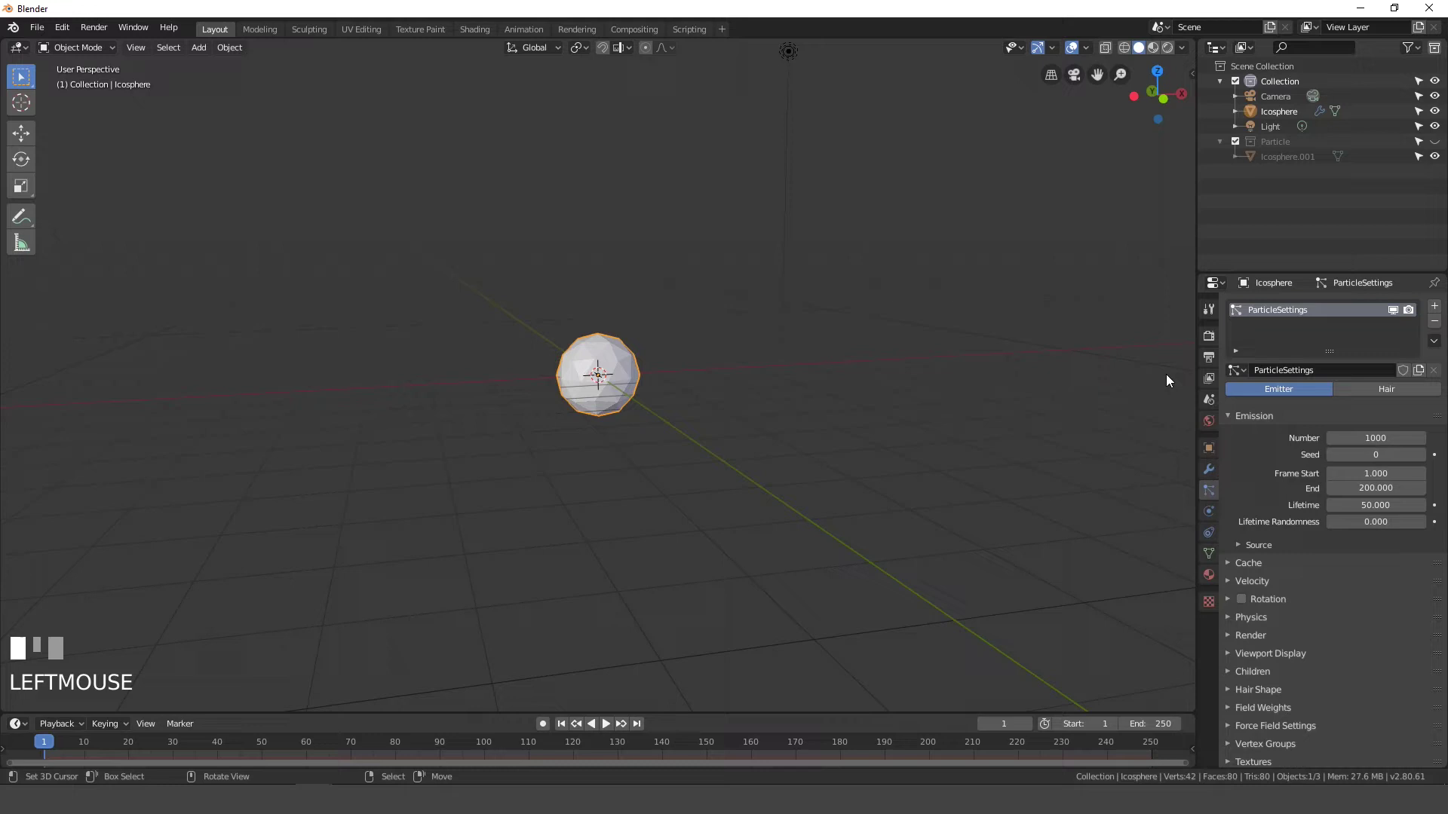
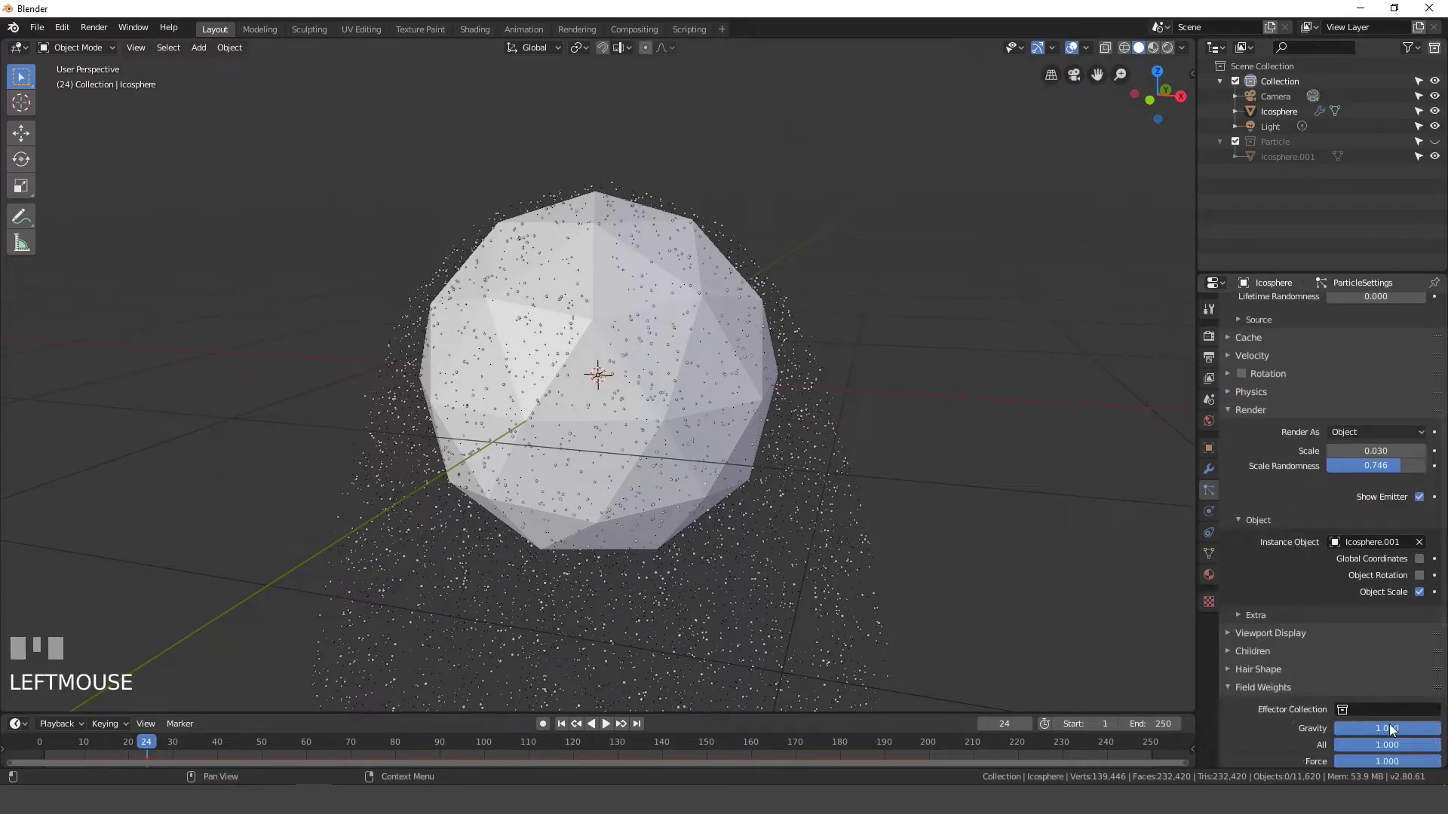
# Set the particles' gravity field weight to 0 and preview them spreading outward
pyautogui.moveTo(1412, 733); pyautogui.dragTo(579, 705)
pyautogui.scroll(-3)
pyautogui.press('space')
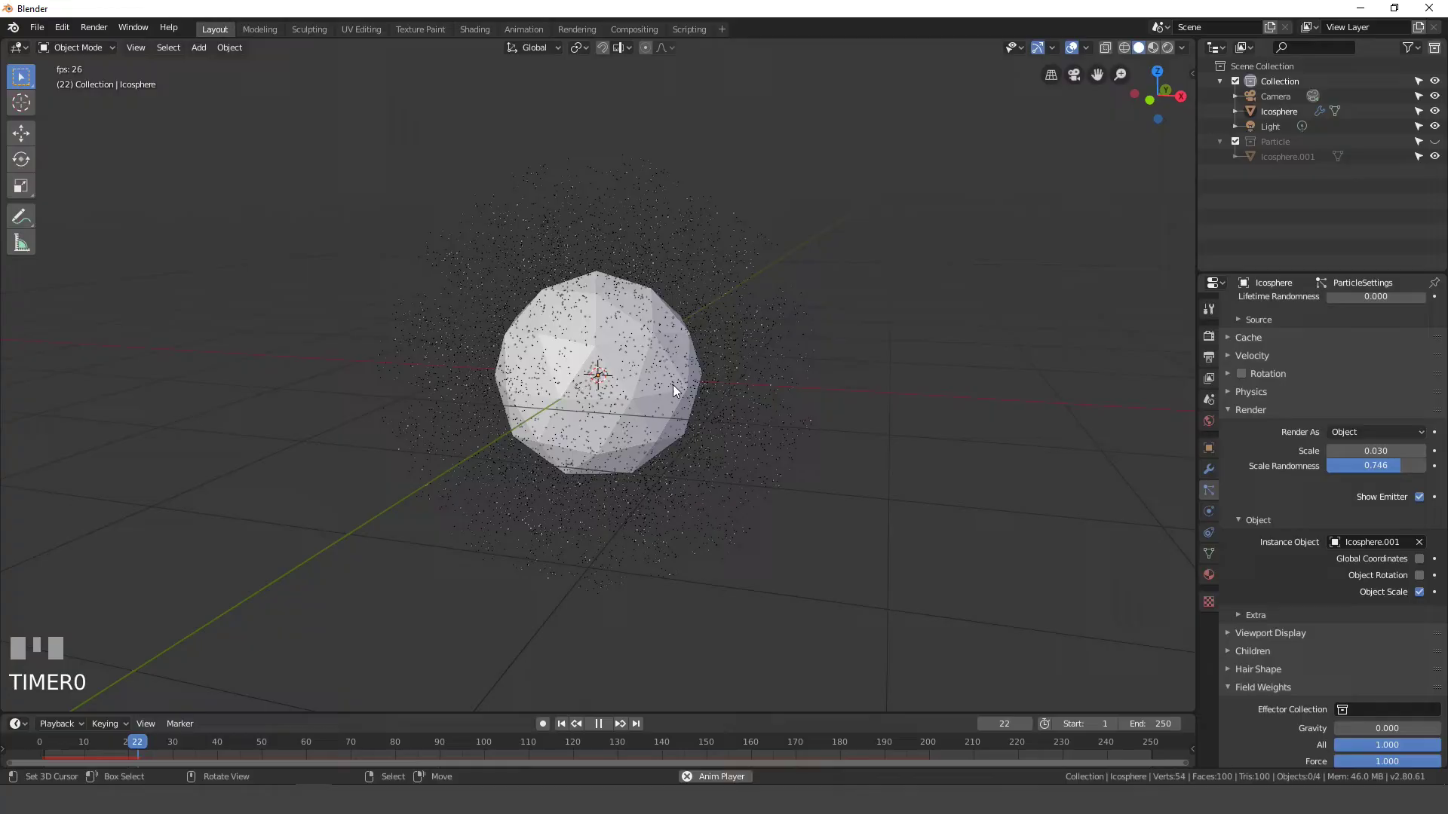
pyautogui.moveTo(688, 388); pyautogui.dragTo(612, 380)
pyautogui.rightClick(612, 380)
pyautogui.press('space')
pyautogui.scroll(-3)
pyautogui.moveTo(743, 399); pyautogui.dragTo(565, 733)
pyautogui.click(566, 733)
pyautogui.scroll(-3)
pyautogui.moveTo(658, 421); pyautogui.dragTo(609, 370)
pyautogui.scroll(3)
# Add a force field object named Field at the scene centre
pyautogui.press('shift+a')
pyautogui.rightClick(609, 369)
pyautogui.press('s')
pyautogui.moveTo(673, 347); pyautogui.dragTo(724, 334)
pyautogui.click(673, 347)
pyautogui.press('s')
pyautogui.moveTo(724, 333); pyautogui.dragTo(651, 344)
pyautogui.moveTo(651, 344); pyautogui.dragTo(600, 265)
pyautogui.rightClick(600, 266)
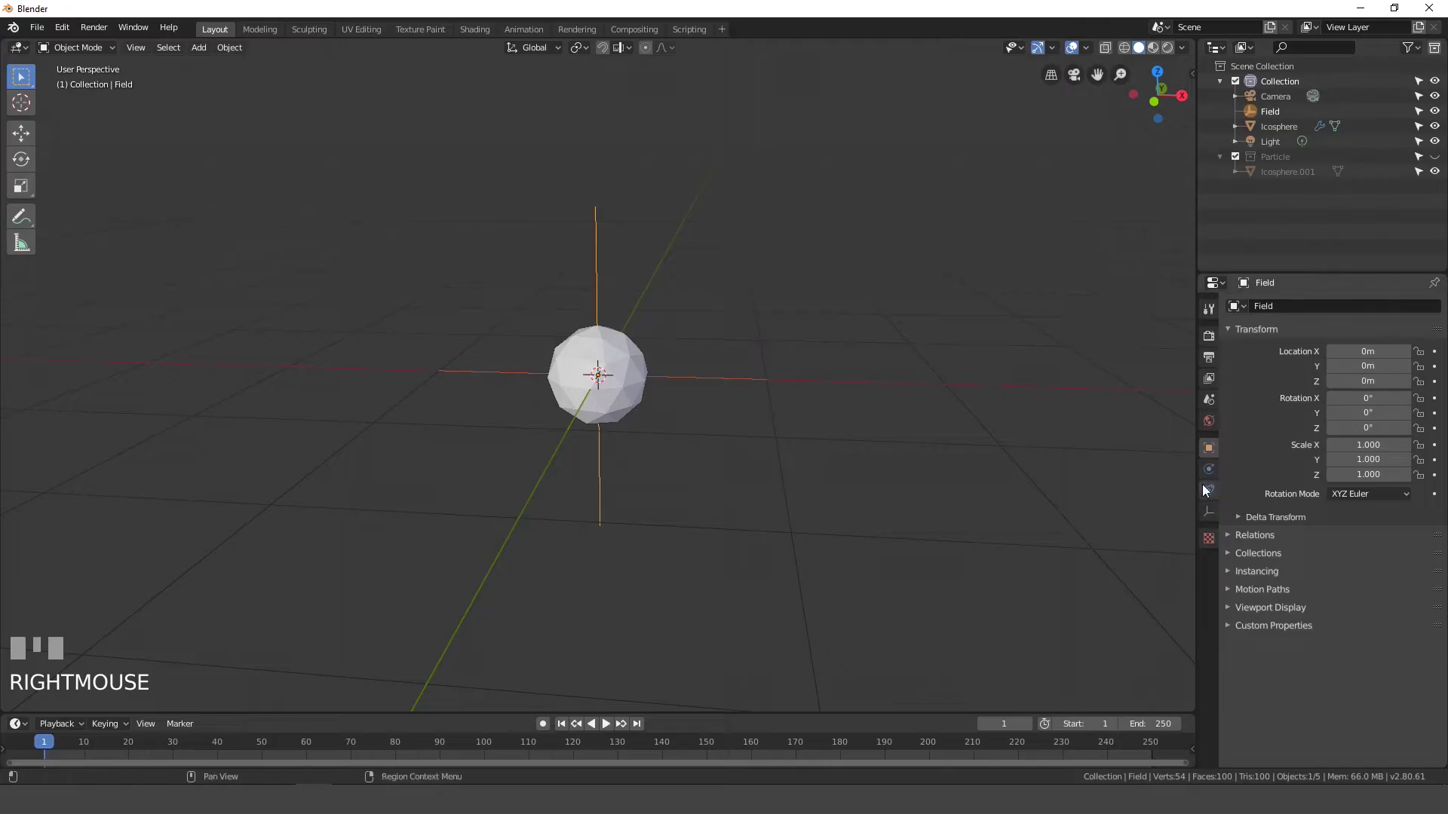
# Make the field a Turbulence type with strength 13 and flow 4, then preview the swirling streaks
pyautogui.click(1206, 496)
pyautogui.click(1213, 471)
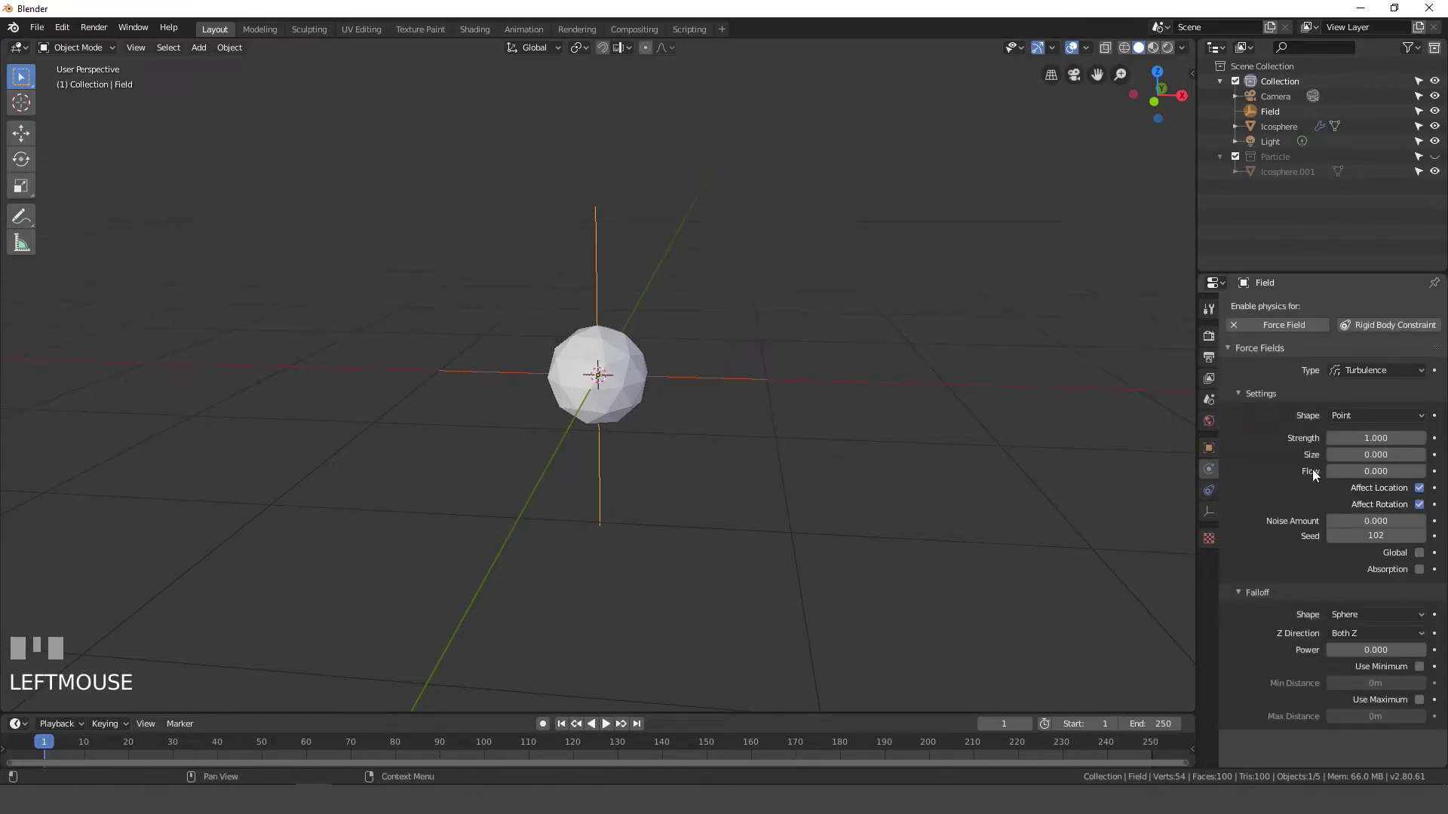
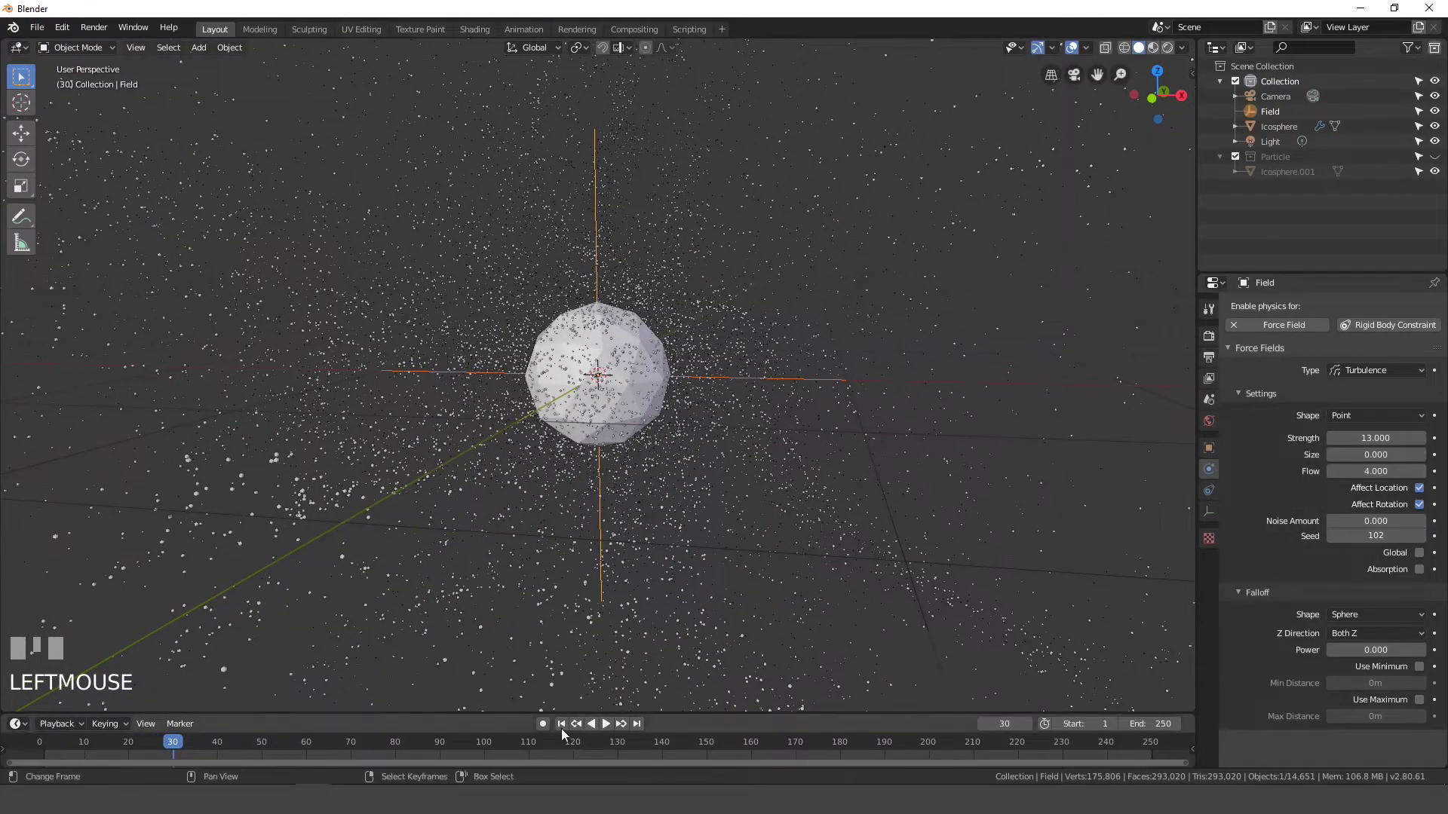
pyautogui.click(567, 730)
pyautogui.press('space')
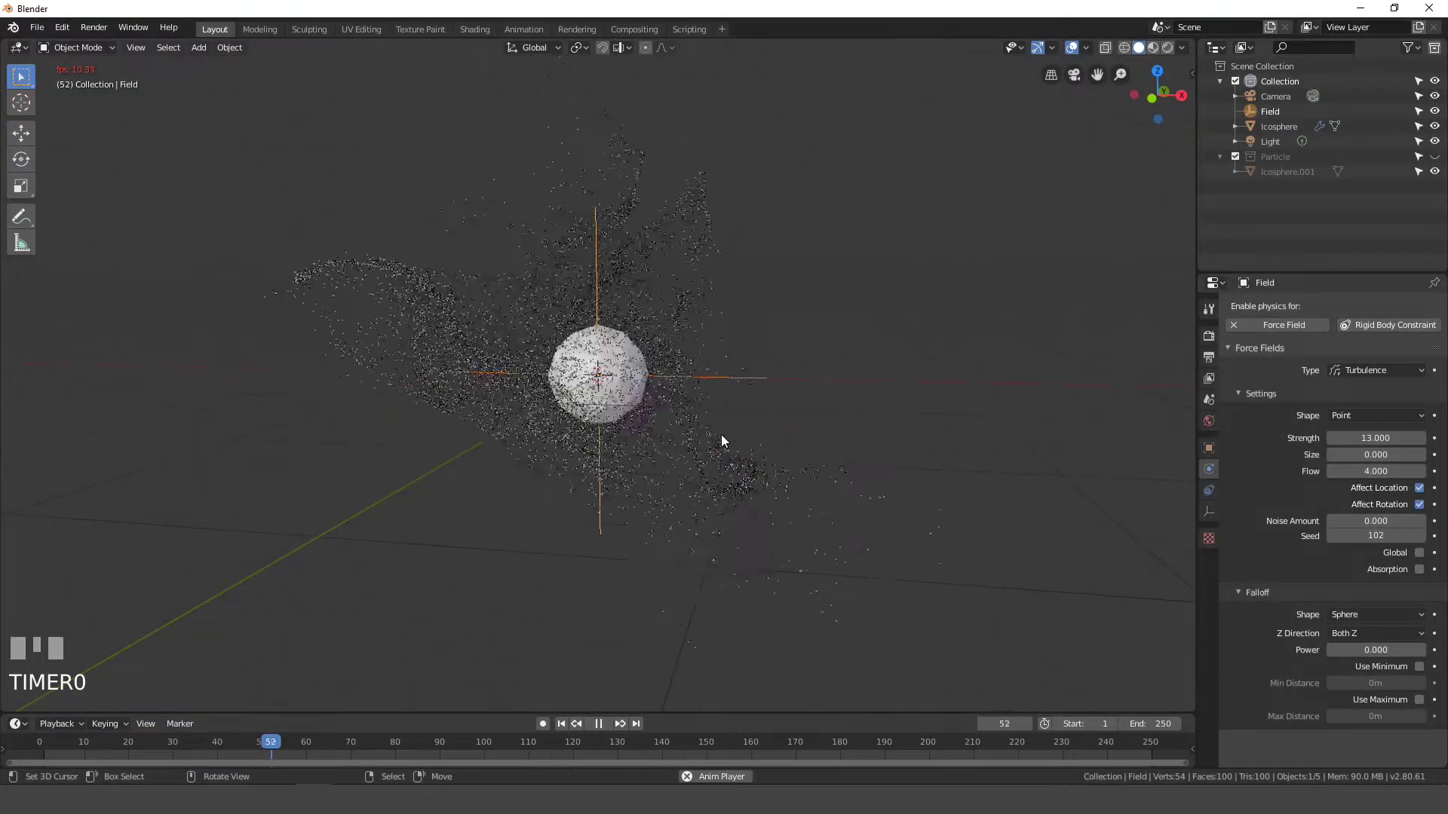
pyautogui.press('space')
pyautogui.moveTo(696, 452); pyautogui.dragTo(636, 370)
# Lower the particle instance scale to 0.020 and select Icosphere.001 in the Outliner
pyautogui.rightClick(636, 370)
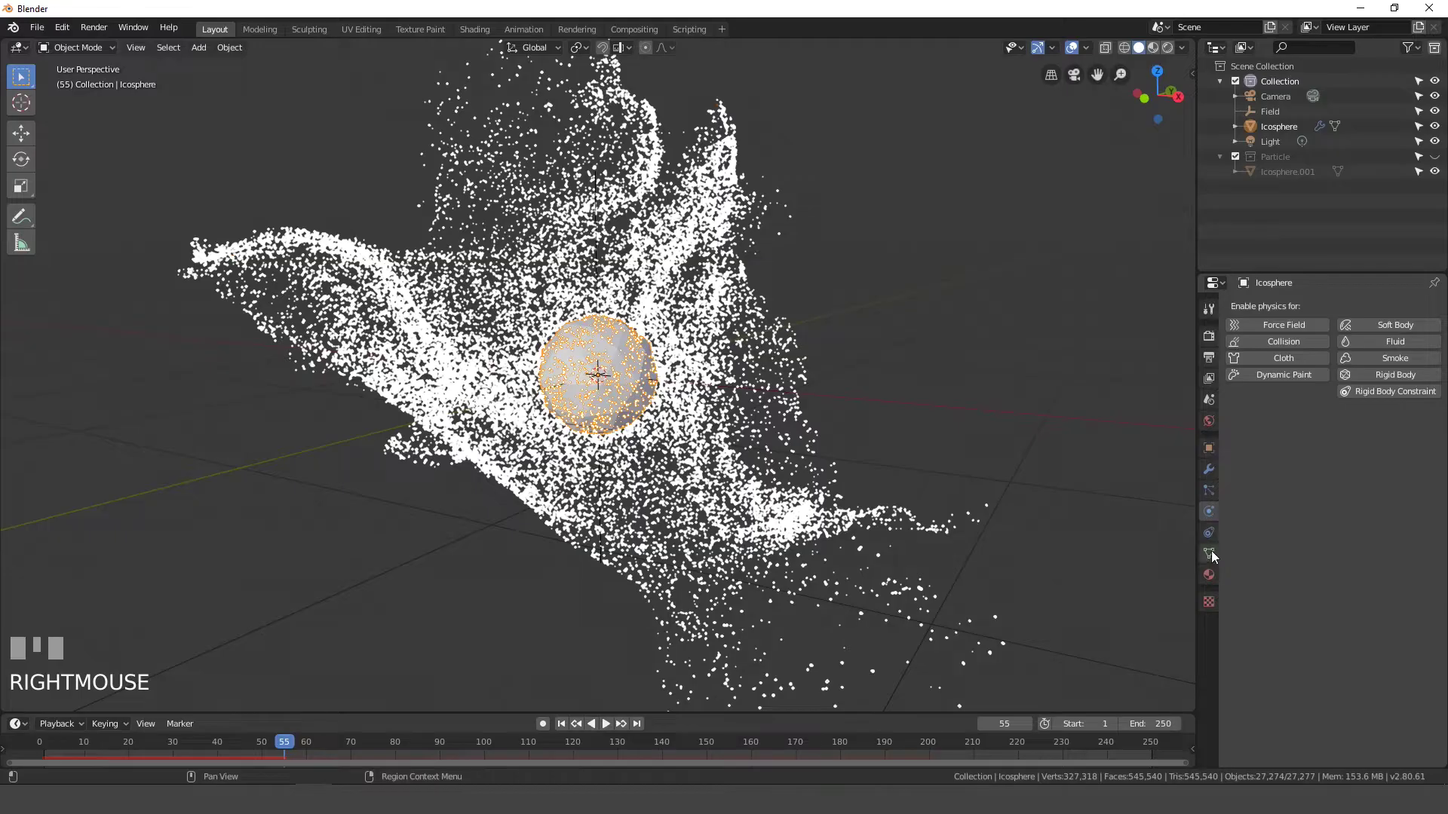
pyautogui.click(1214, 498)
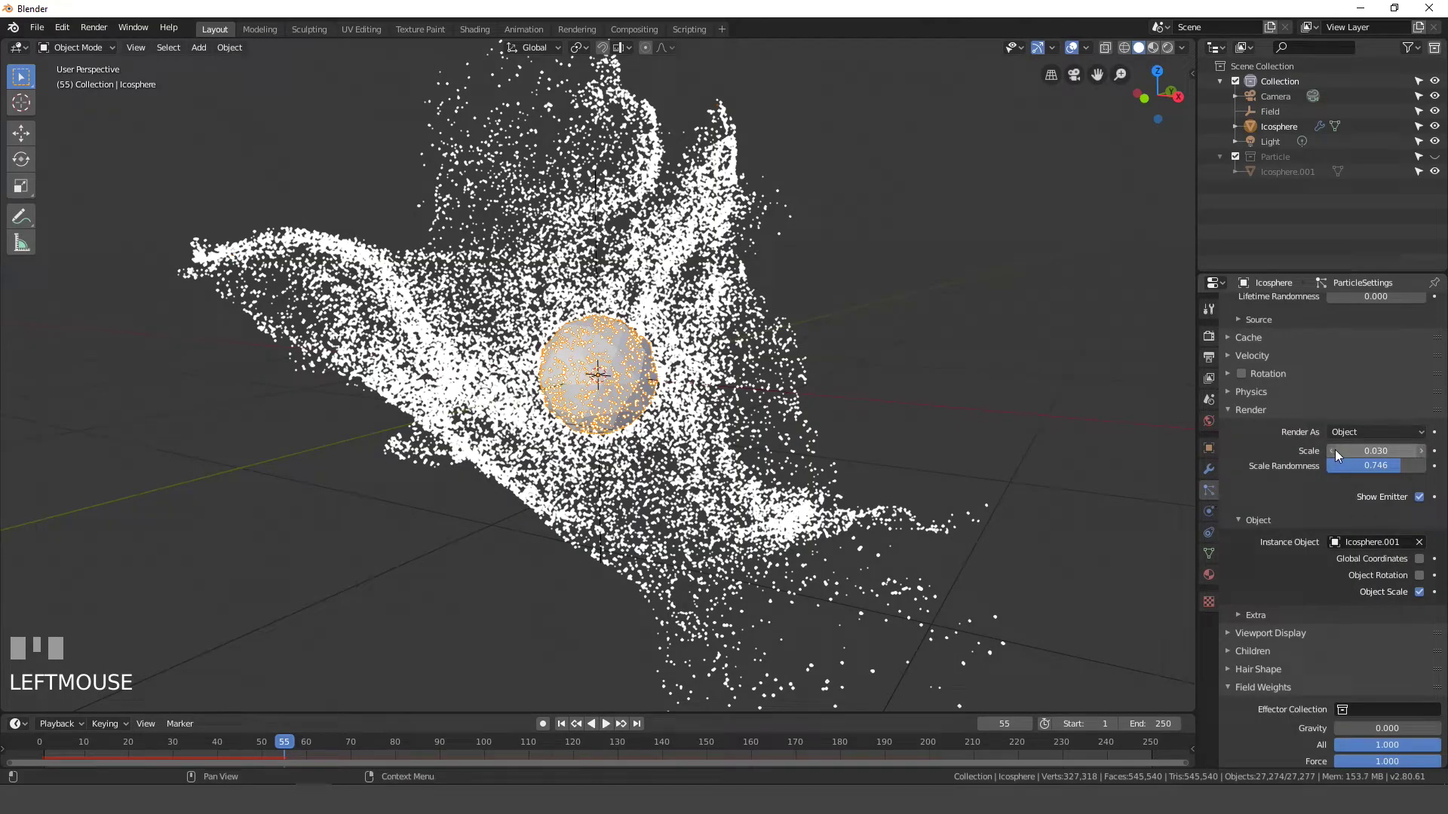
pyautogui.moveTo(1336, 456); pyautogui.dragTo(724, 449)
pyautogui.press('a')
pyautogui.scroll(3)
pyautogui.moveTo(723, 449); pyautogui.dragTo(1288, 175)
pyautogui.scroll(-3)
pyautogui.click(1288, 175)
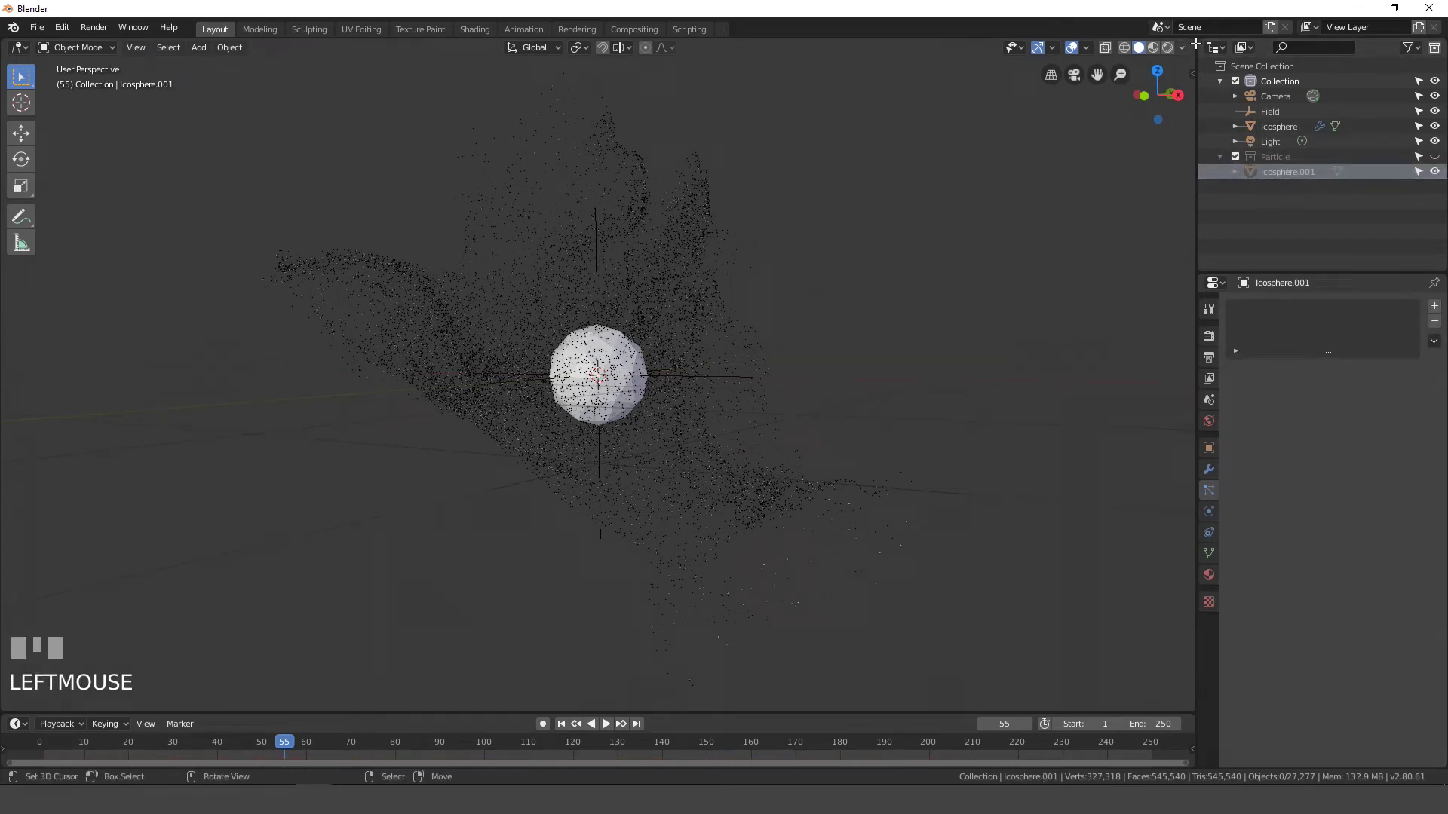
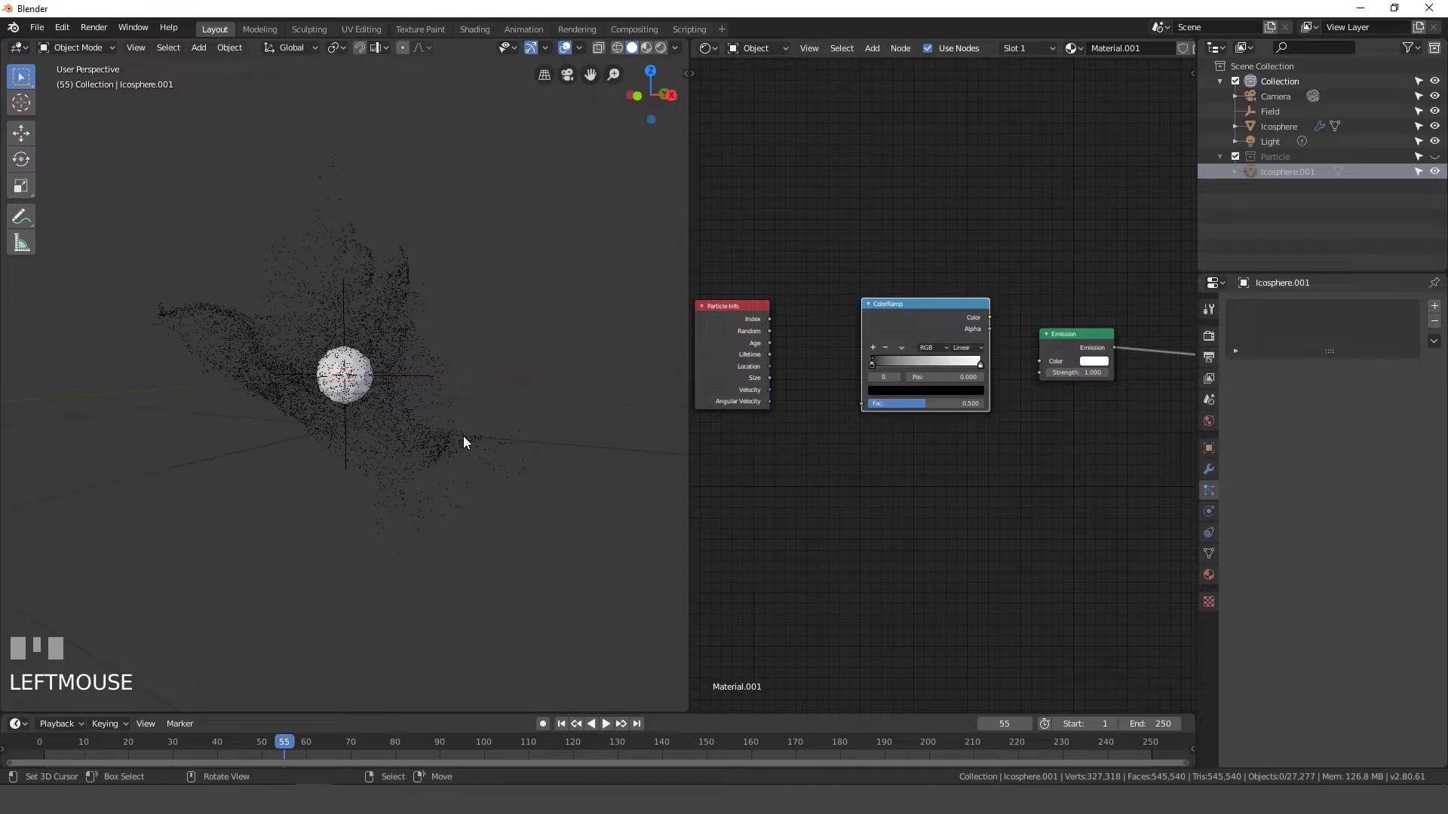
# Add a Divide math node between Particle Info and the ColorRamp feeding the Emission shader
pyautogui.scroll(3)
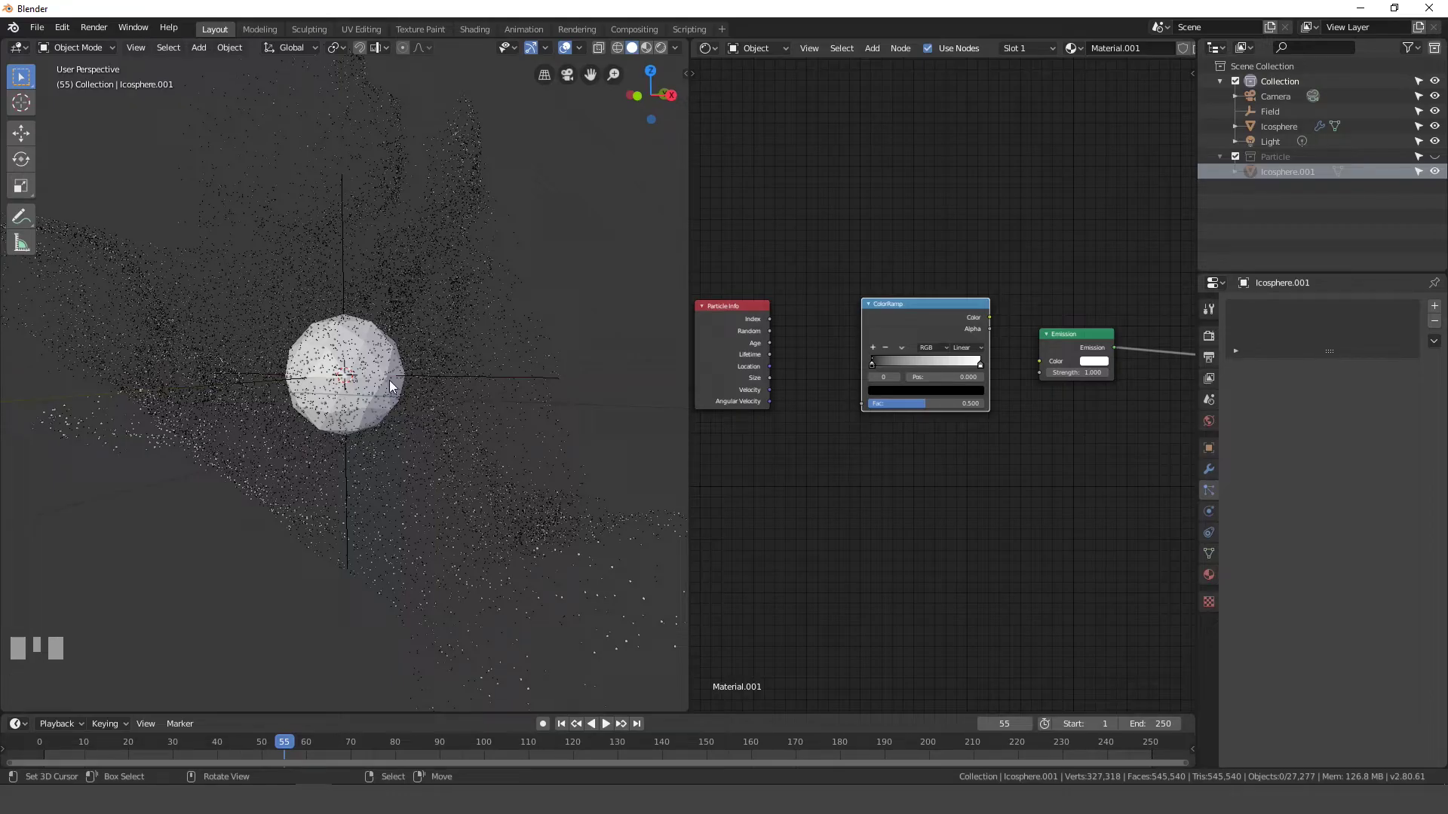
pyautogui.scroll(3)
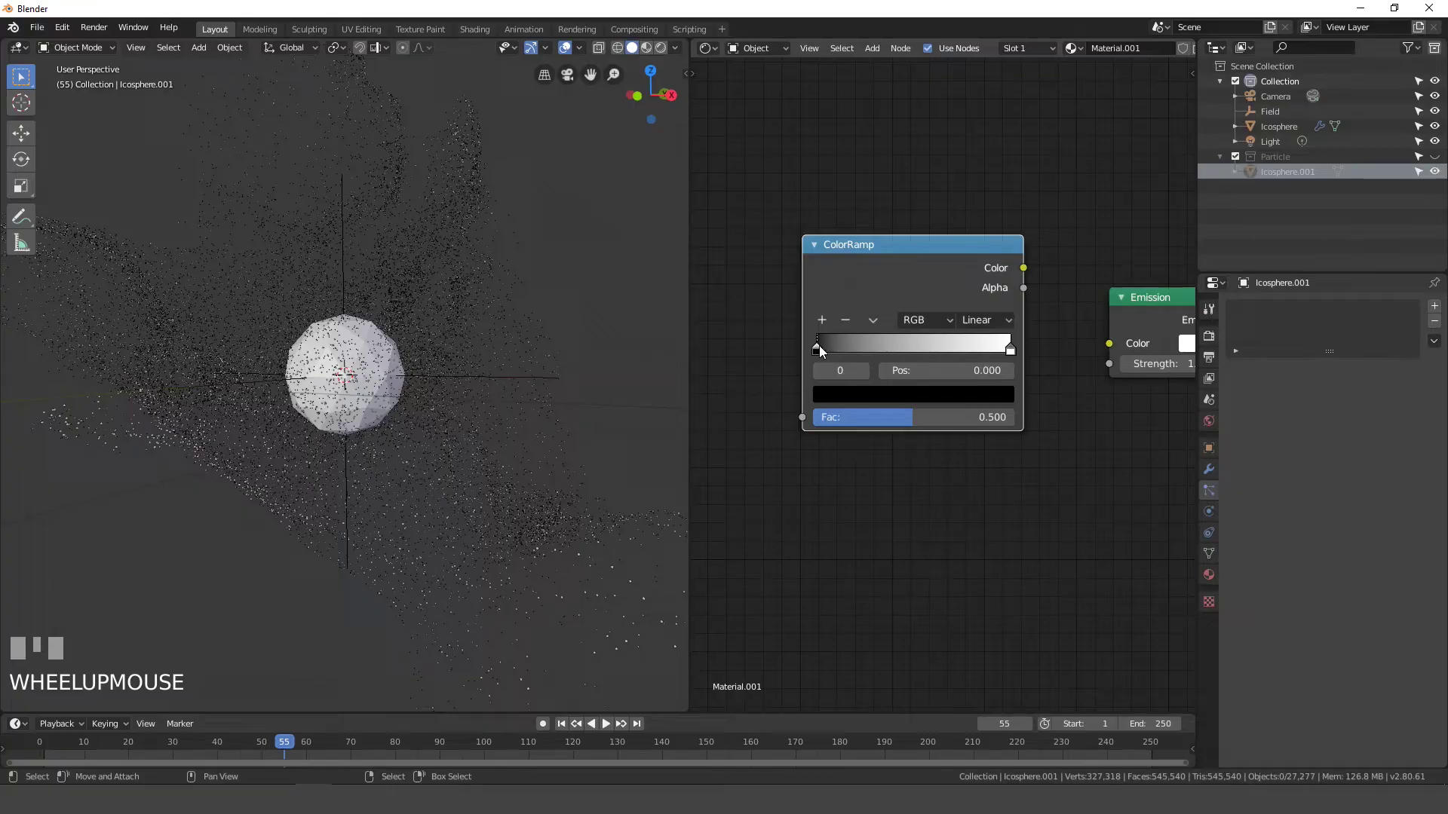
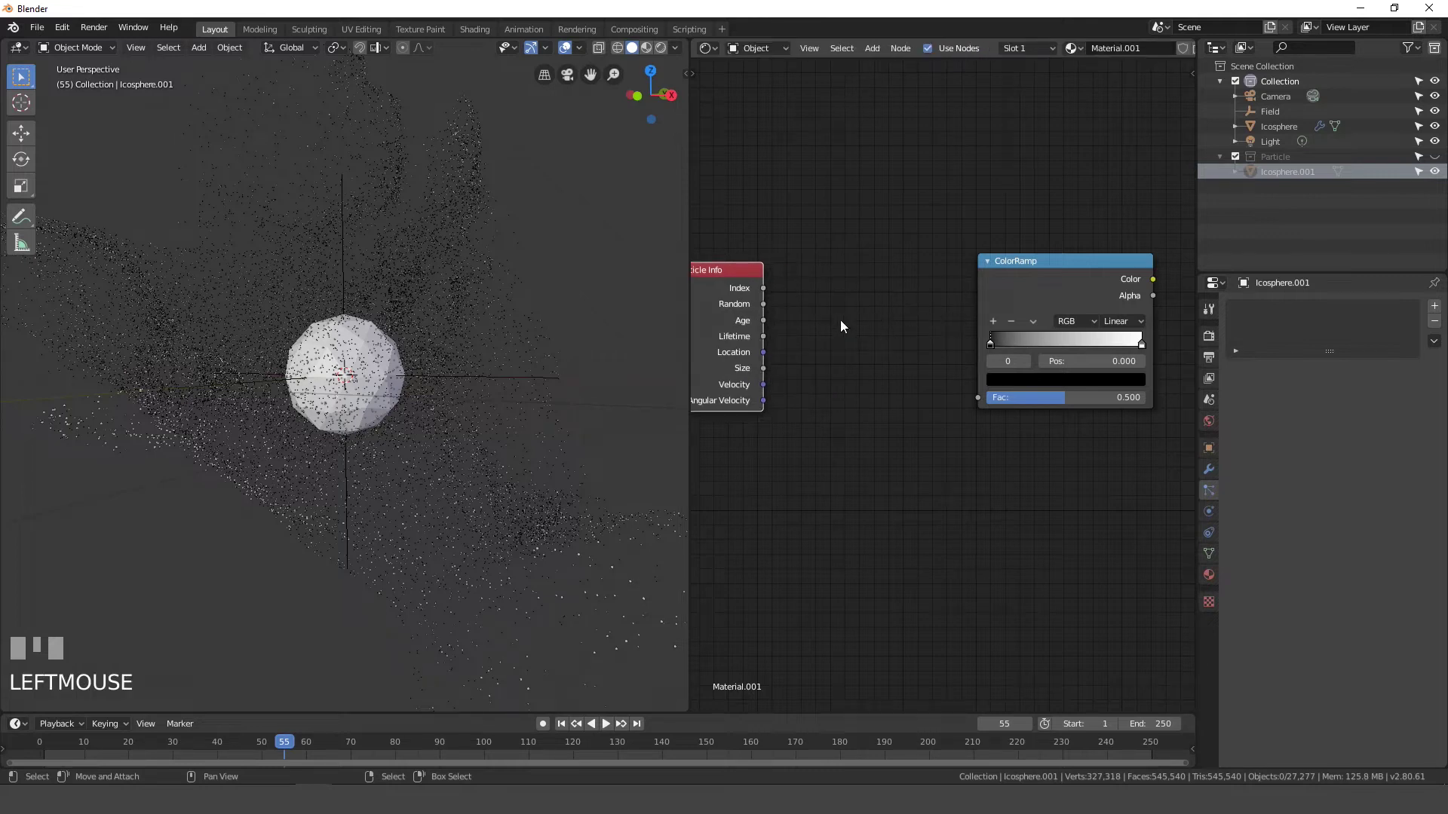
pyautogui.press('shift+a')
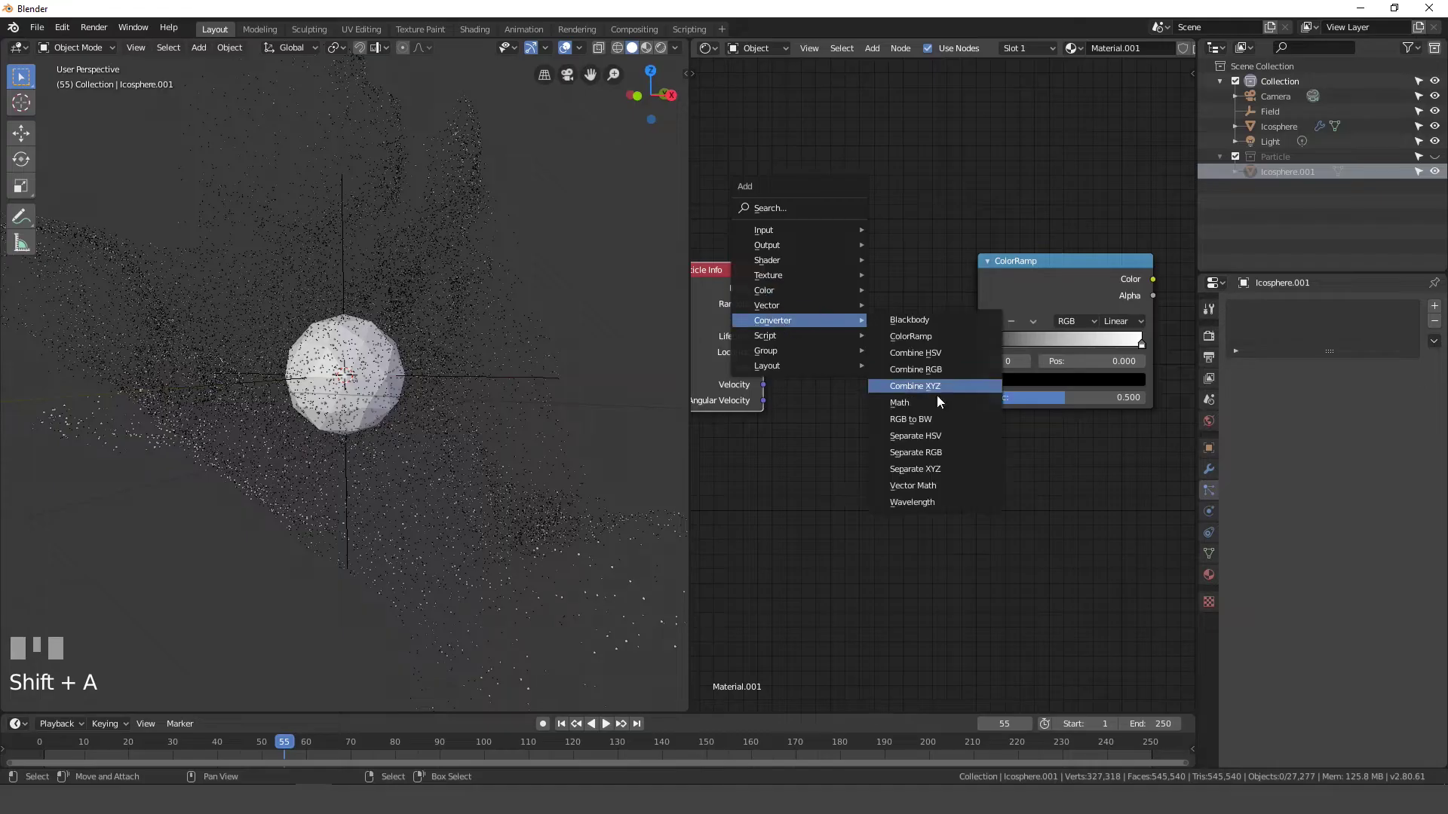
pyautogui.click(828, 284)
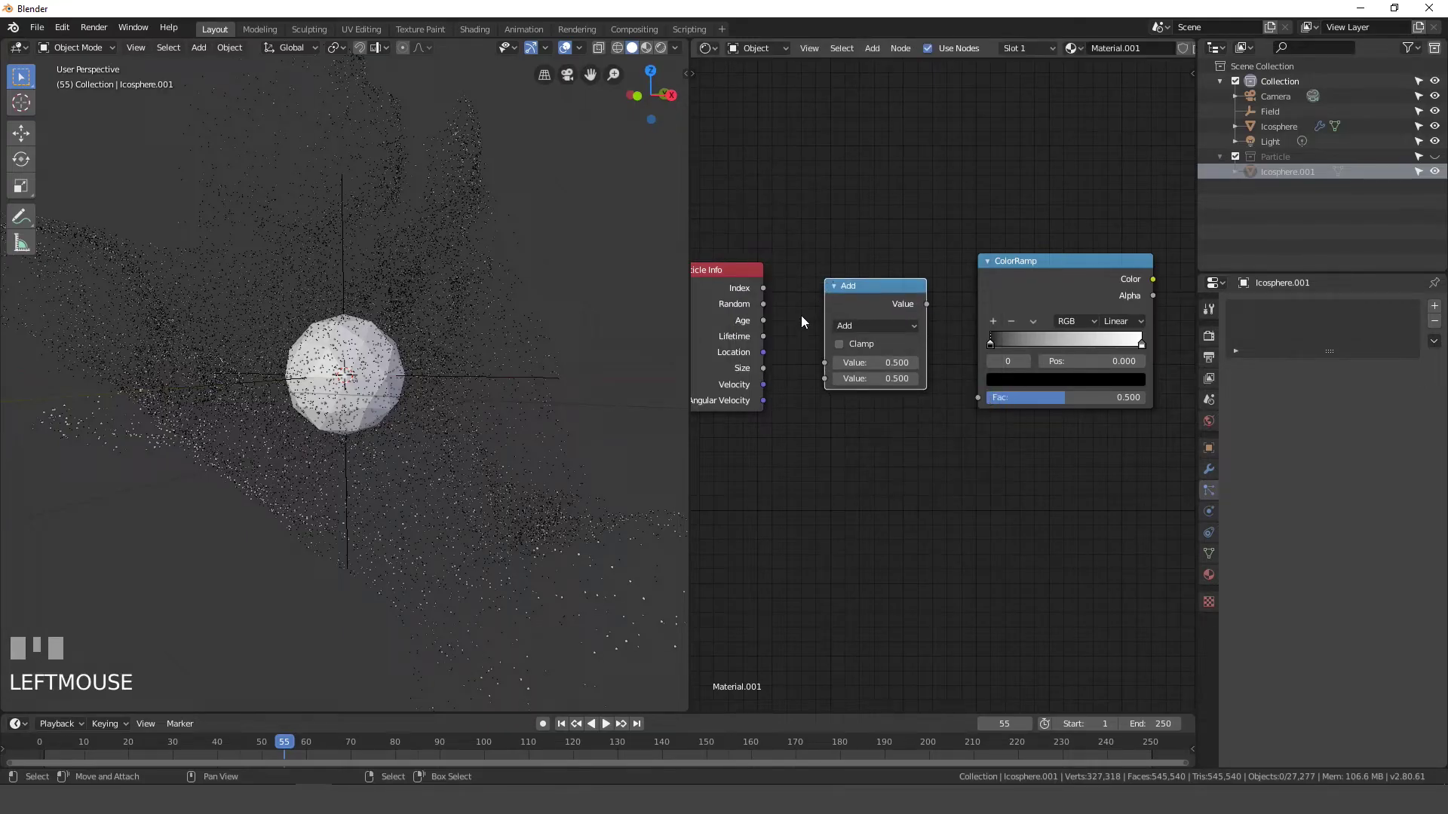
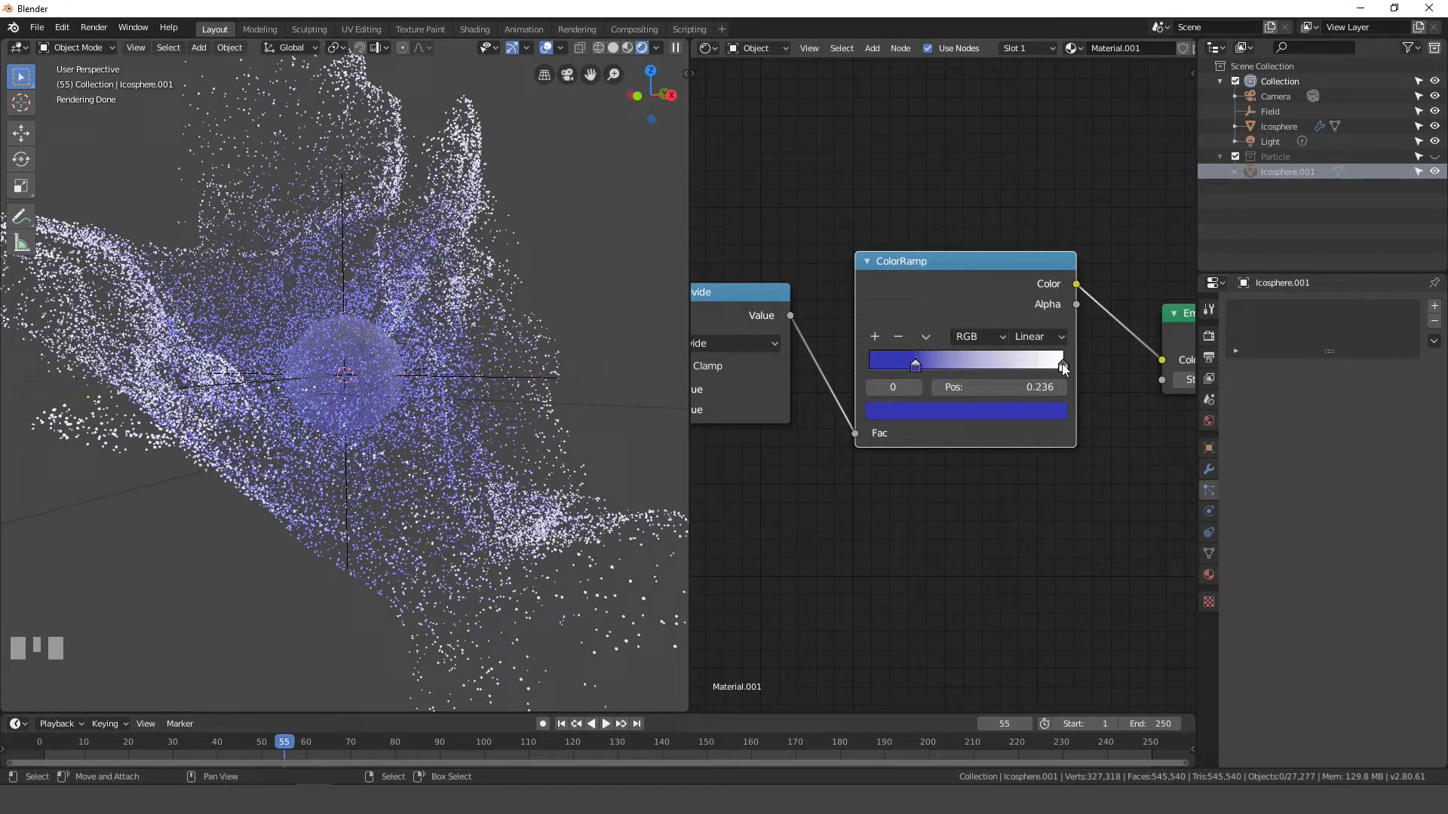
# Make the ColorRamp's end stop pink for a blue-to-pink blend and show the World settings
pyautogui.moveTo(1066, 369); pyautogui.dragTo(1012, 427)
pyautogui.click(1015, 413)
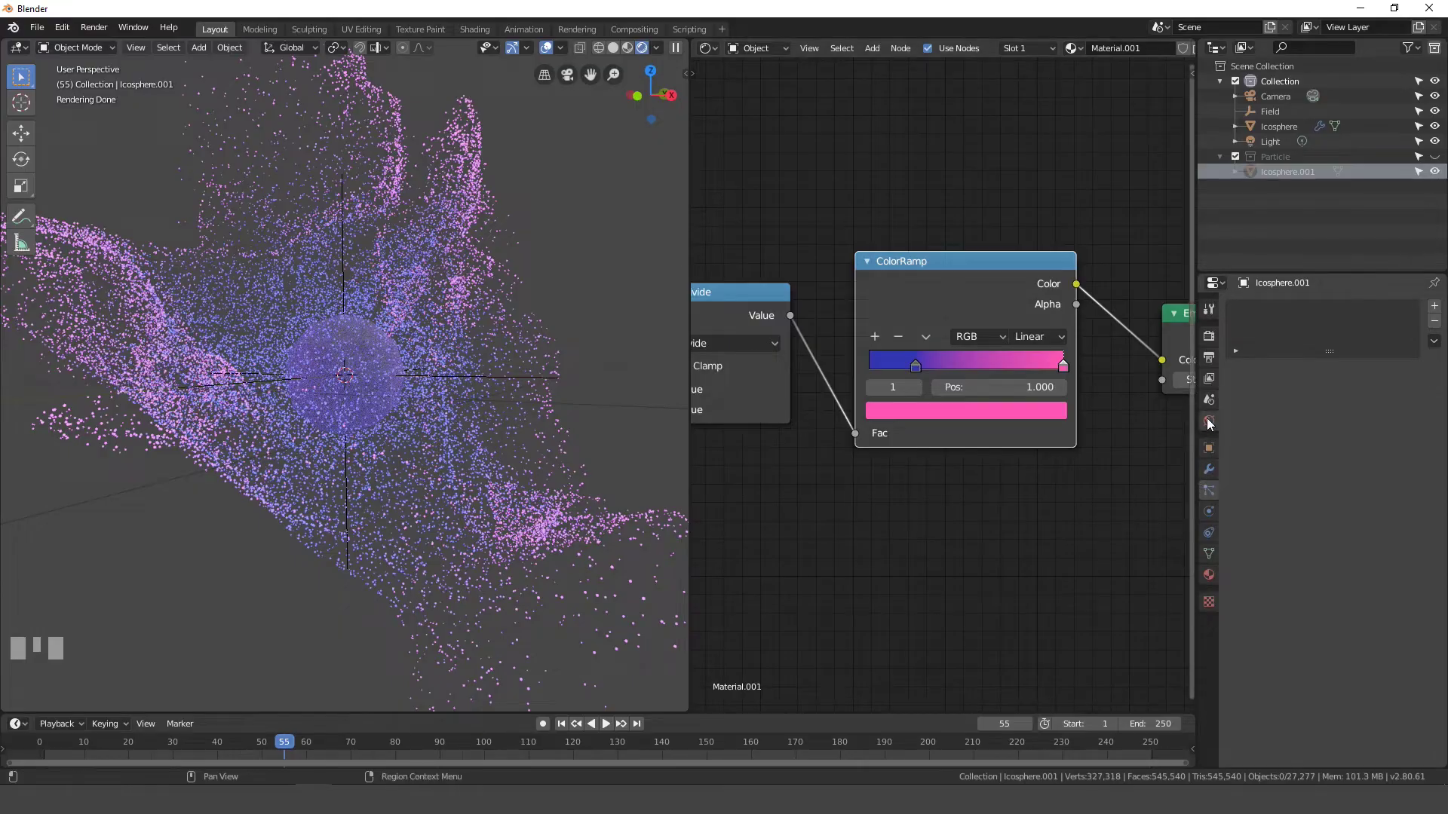
pyautogui.click(1210, 421)
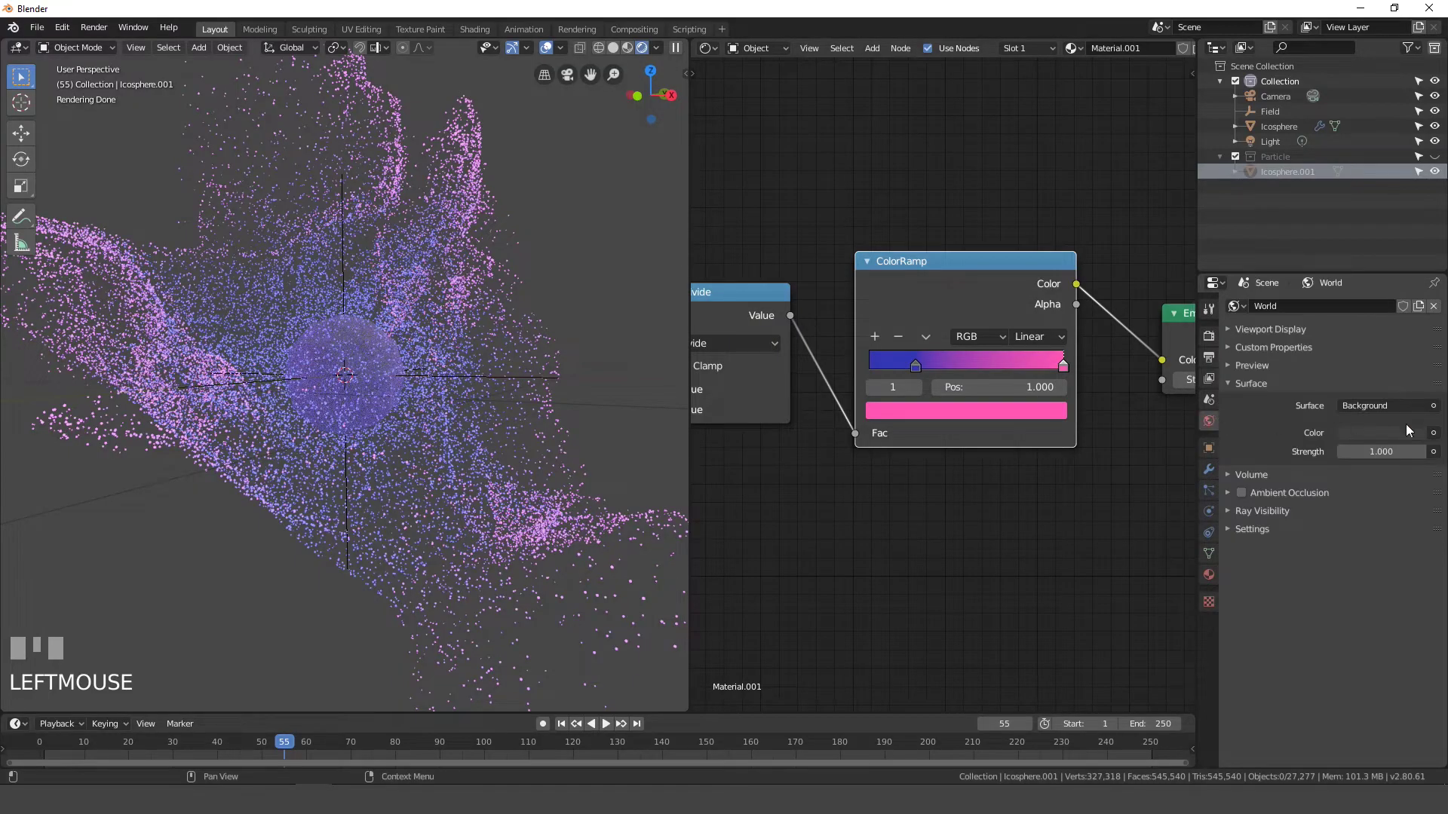
# Set the world background color to black and delete the Light object
pyautogui.click(1390, 439)
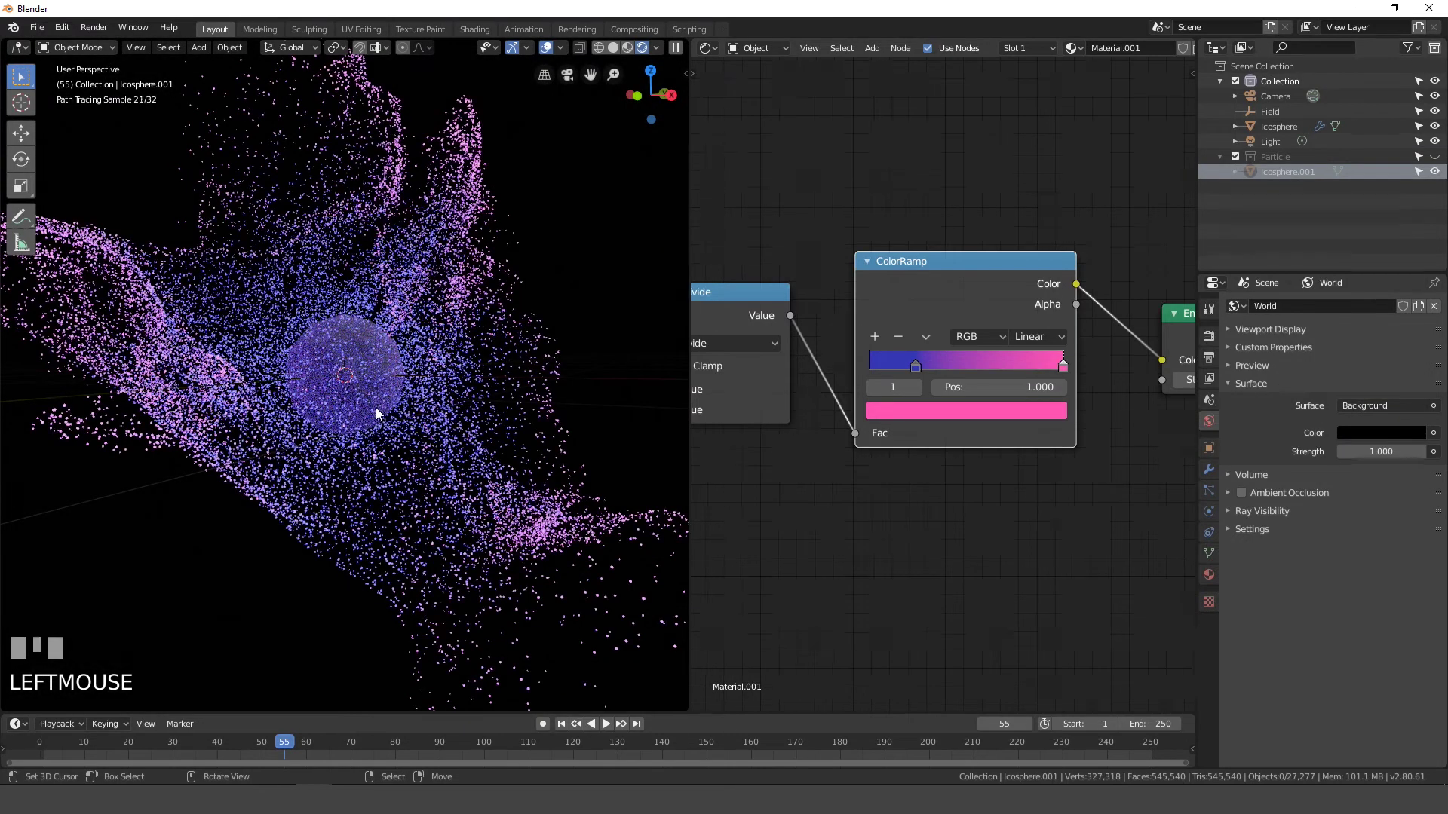
pyautogui.scroll(-3)
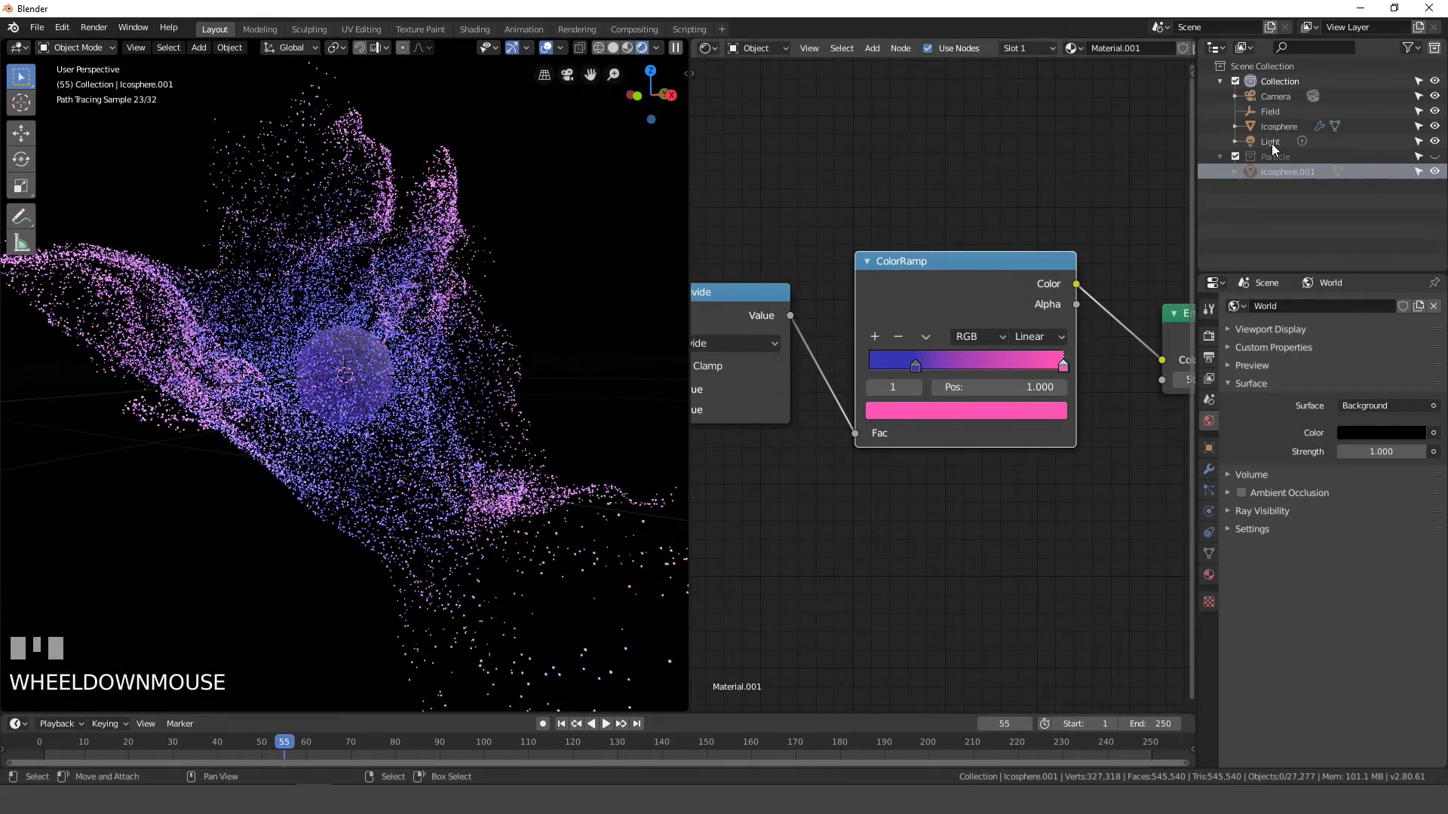
pyautogui.click(1280, 146)
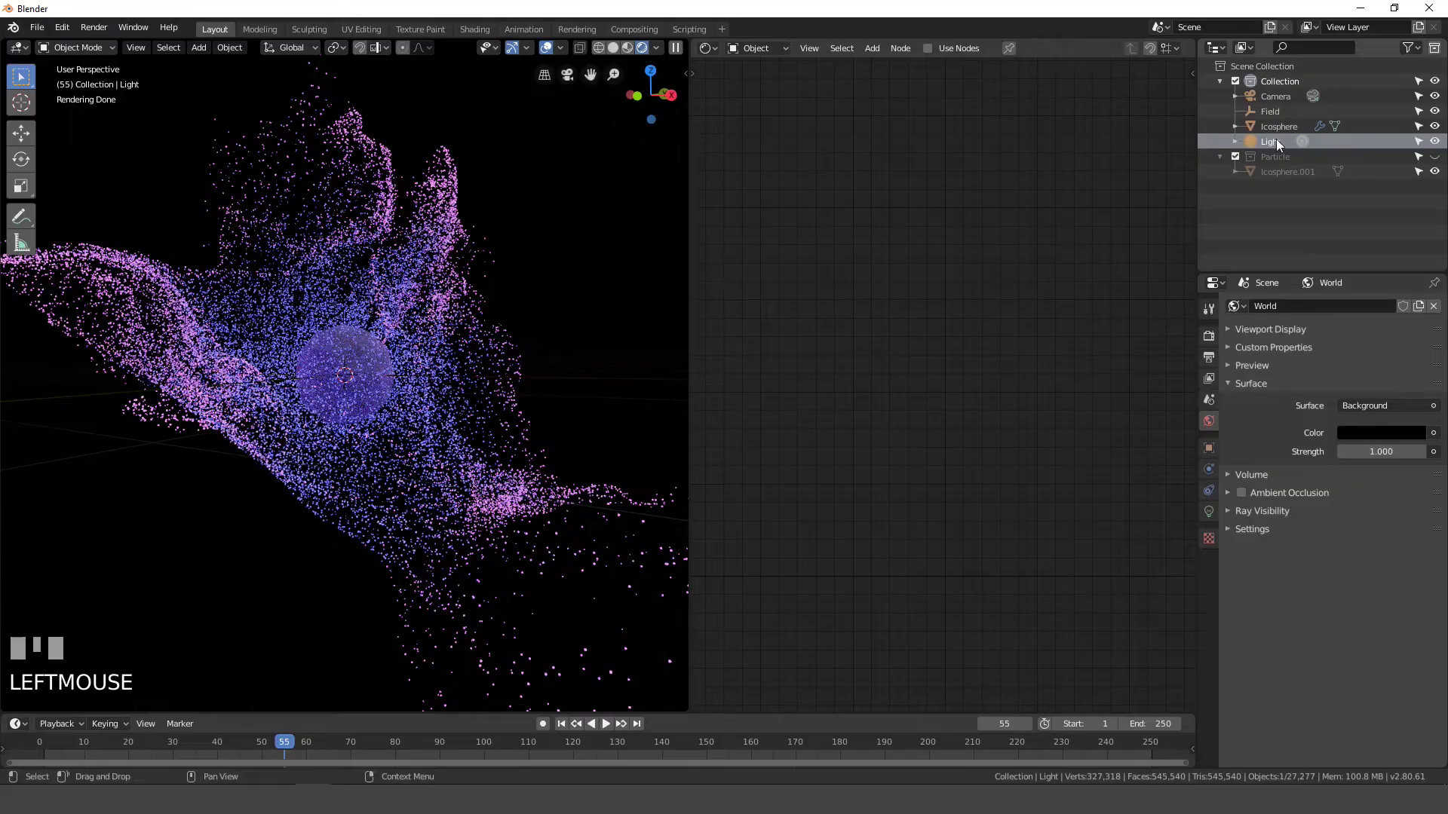
pyautogui.press('Delete')
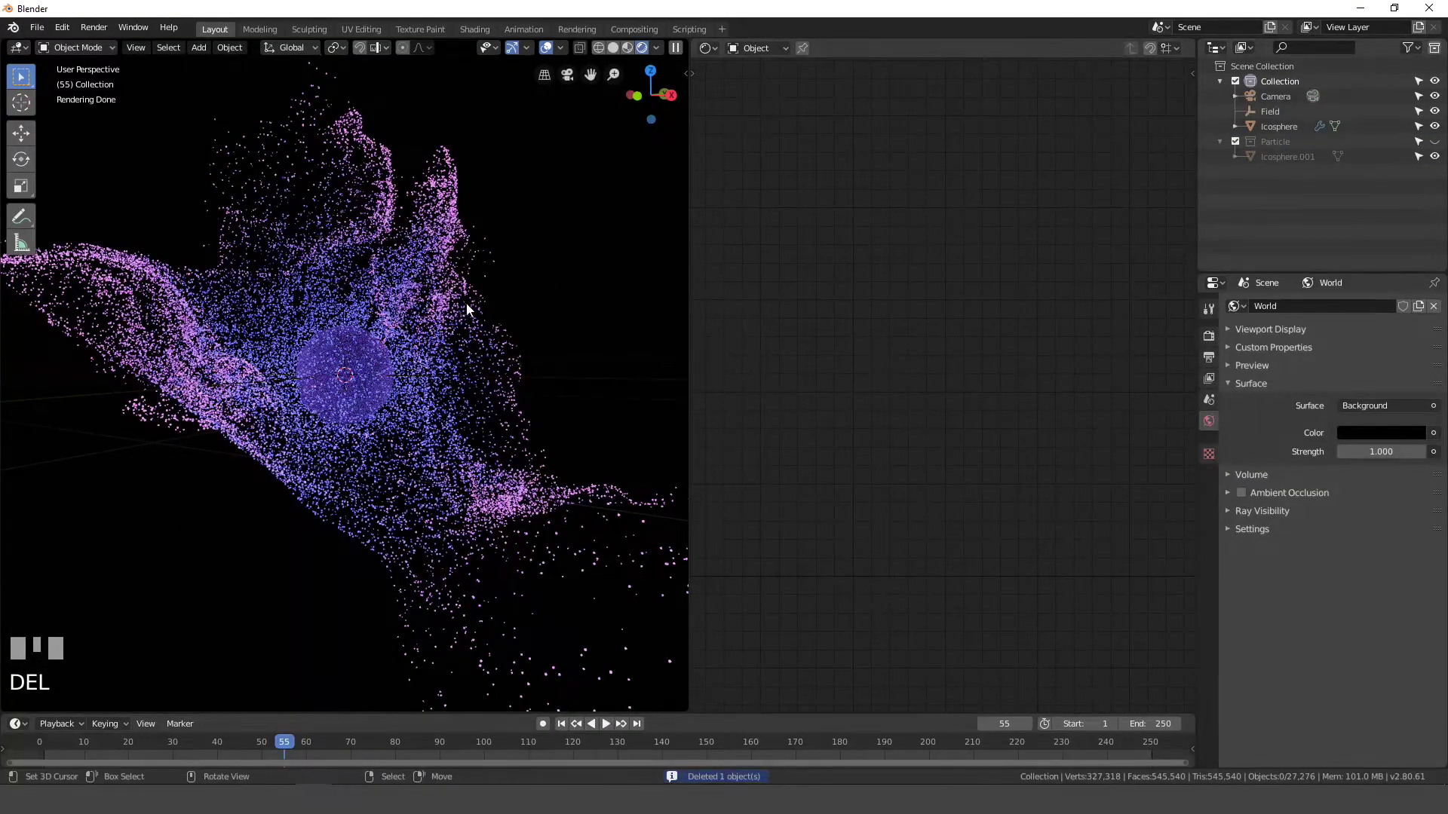
# Deepen the blue of the Icosphere.001 ramp's start stop in its HSV picker
pyautogui.click(1288, 160)
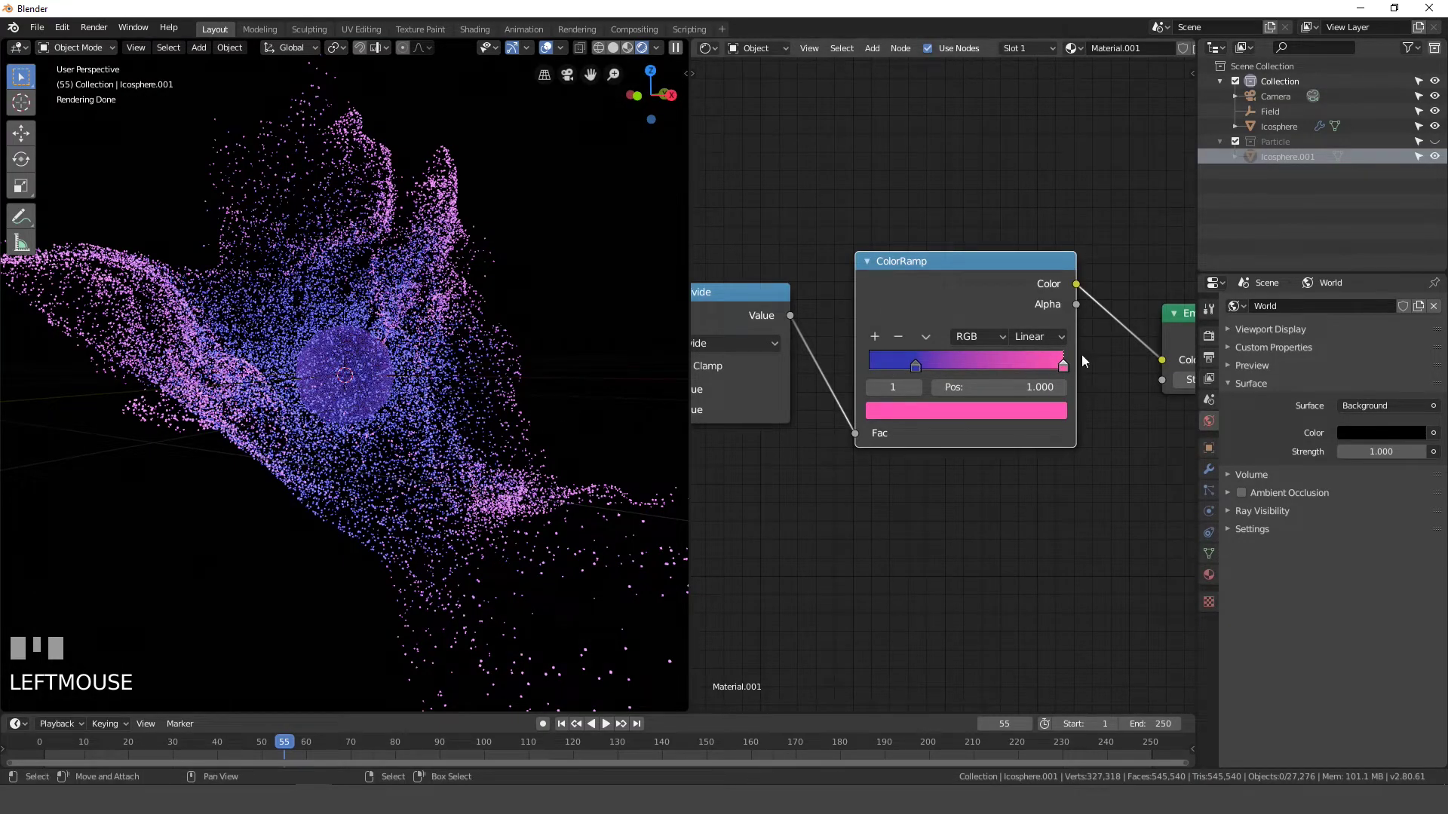
pyautogui.click(1069, 369)
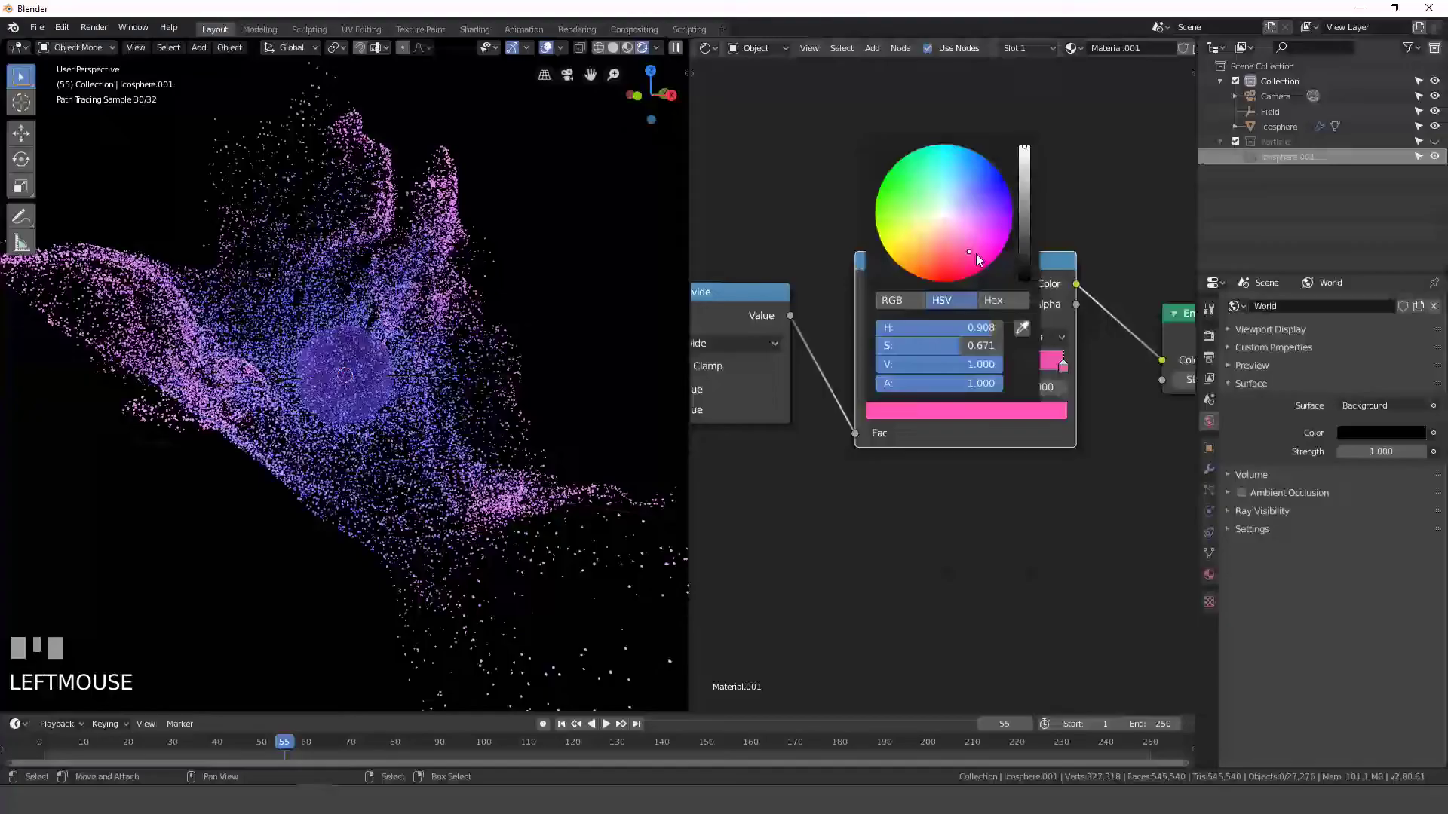
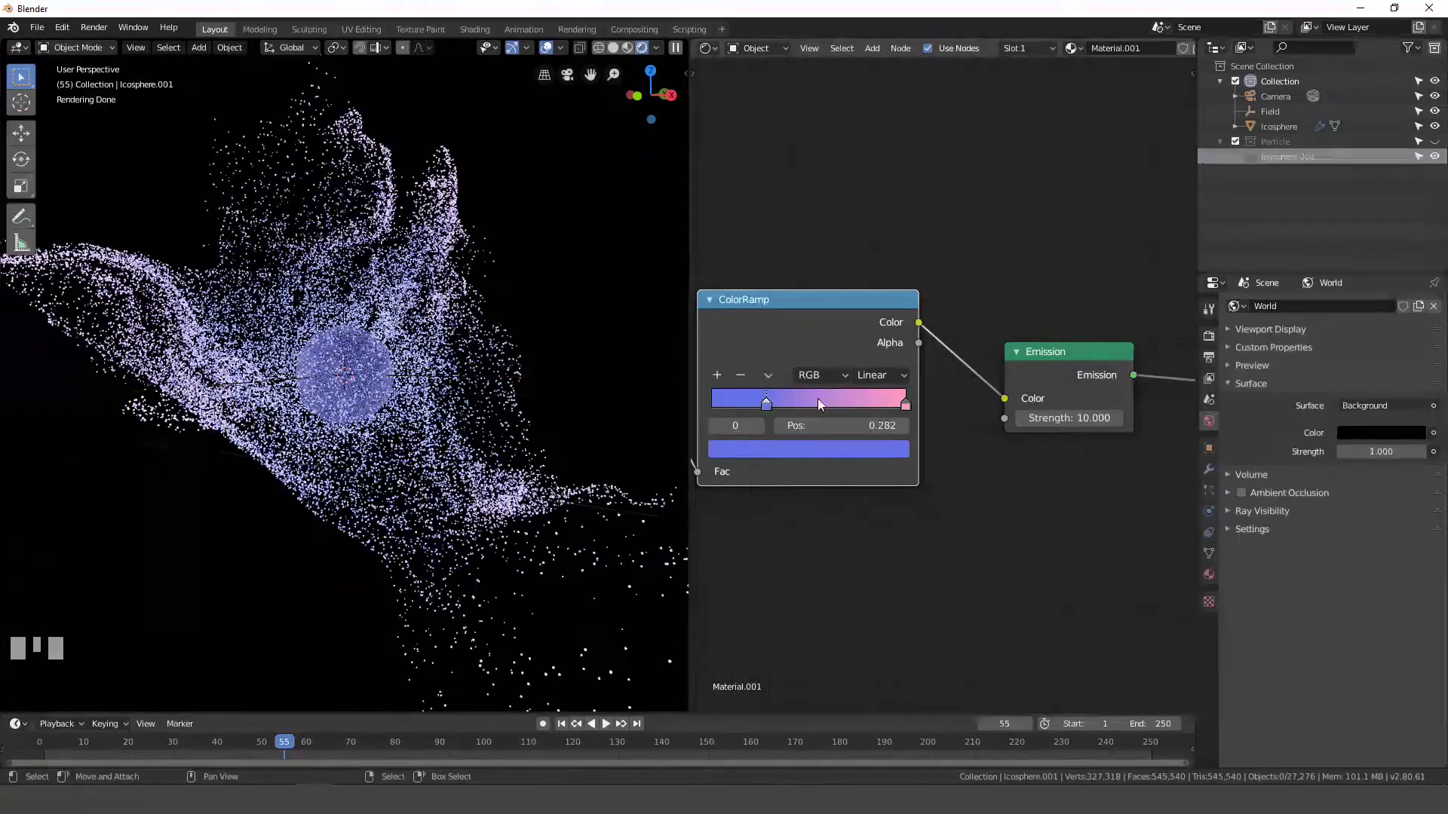
pyautogui.click(792, 453)
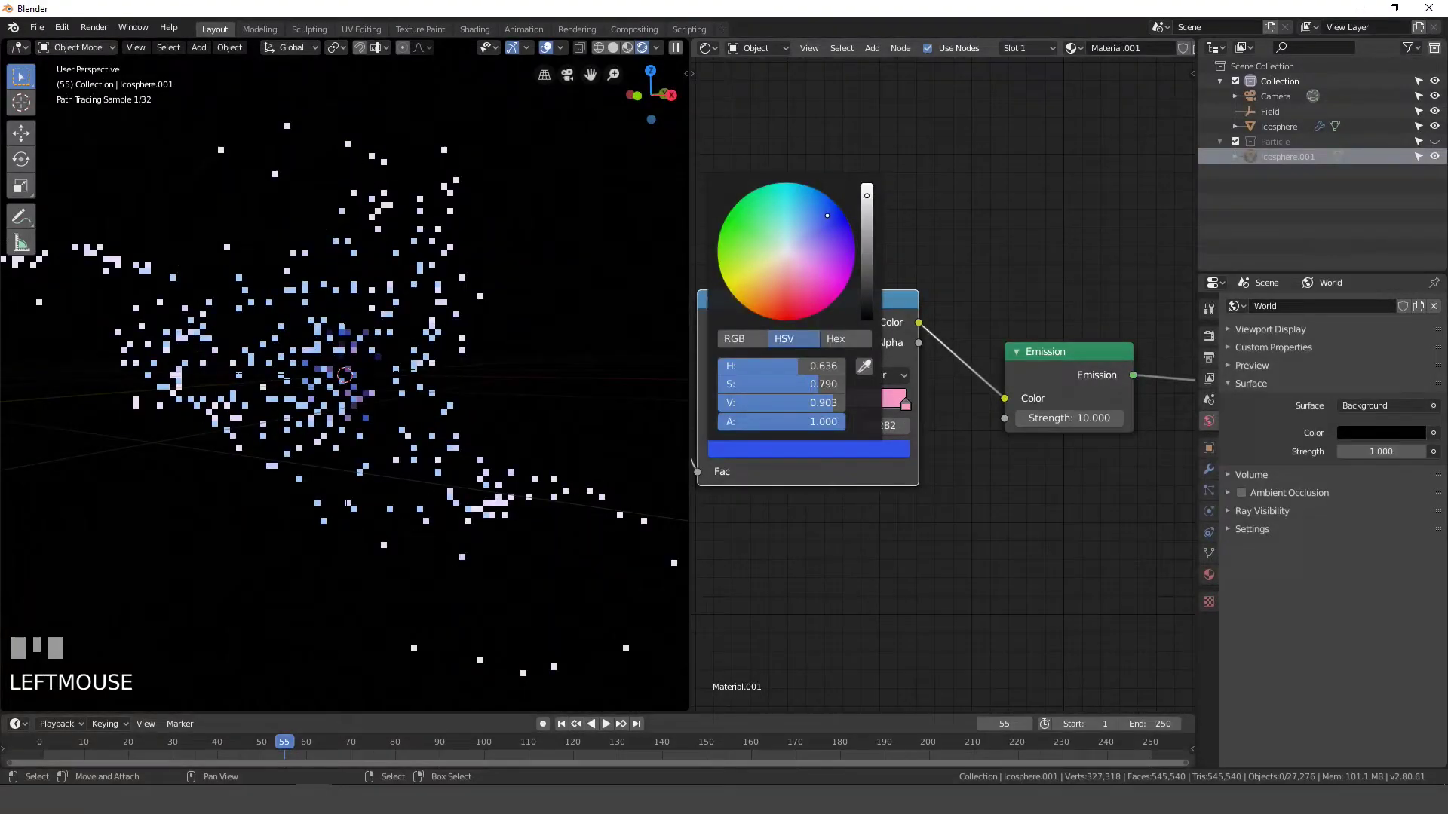
pyautogui.scroll(3)
pyautogui.moveTo(972, 392); pyautogui.dragTo(982, 422)
pyautogui.moveTo(982, 422); pyautogui.dragTo(943, 478)
# Select the ramp's end stop and set its colour to a pale pink (H 0.872, S 0.360)
pyautogui.click(941, 479)
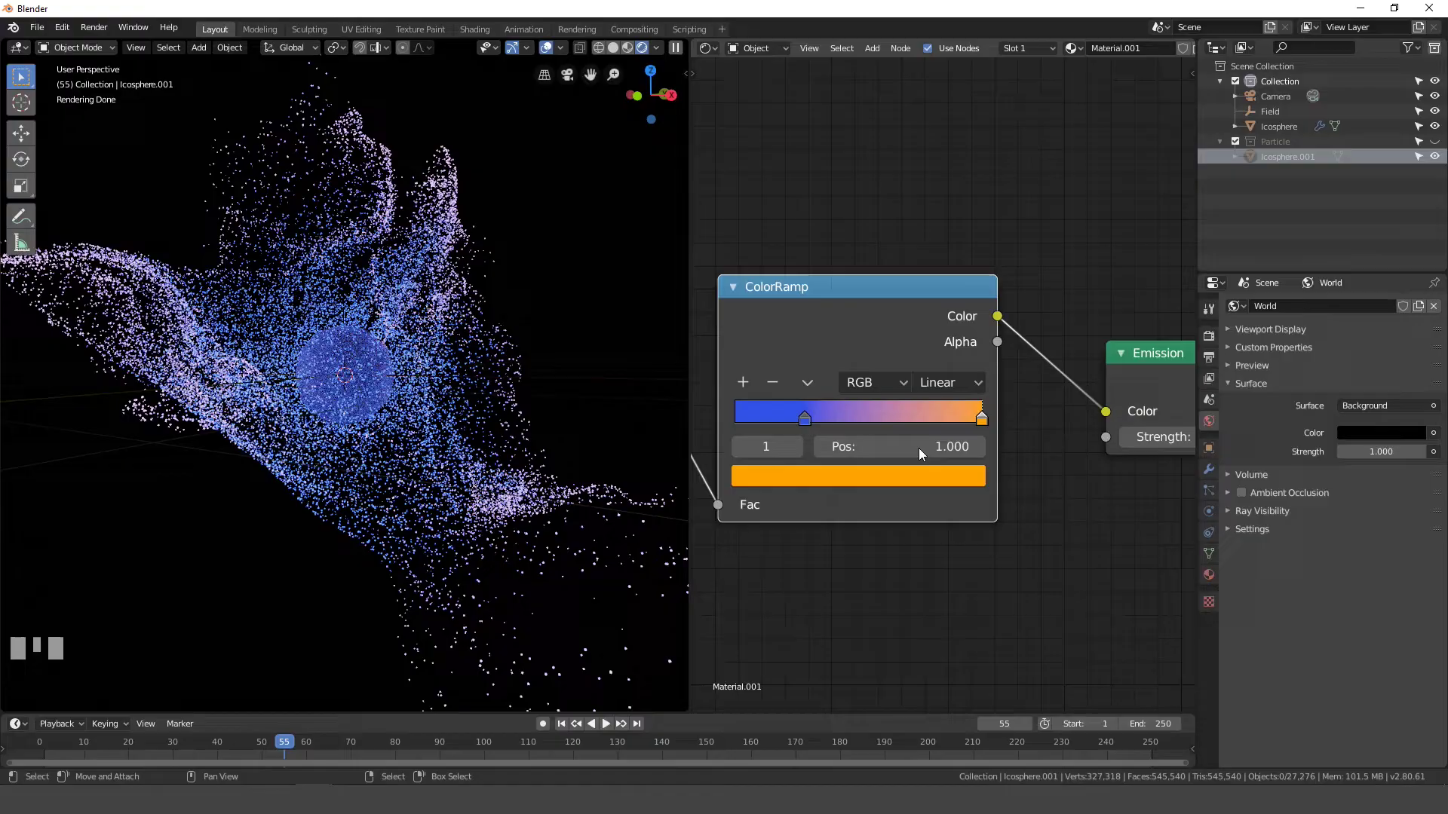
pyautogui.click(983, 424)
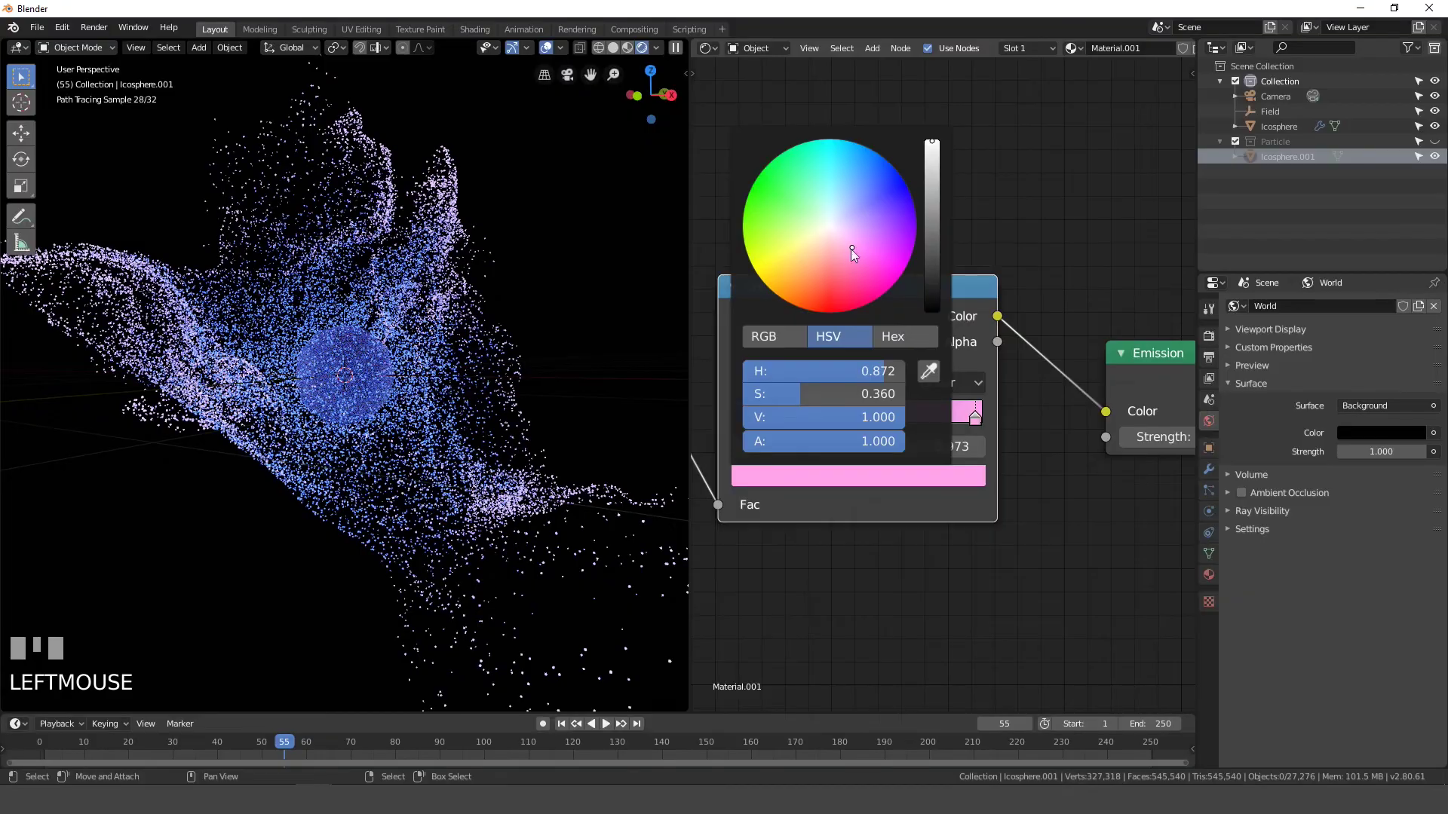
pyautogui.moveTo(943, 385); pyautogui.dragTo(1001, 415)
pyautogui.scroll(-3)
pyautogui.moveTo(1002, 416); pyautogui.dragTo(1047, 350)
pyautogui.scroll(-3)
pyautogui.press('shift+a')
# Add a Transparent BSDF below the Emission node and wire it into the Mix Shader's second input
pyautogui.click(1046, 350)
pyautogui.press('shift+a')
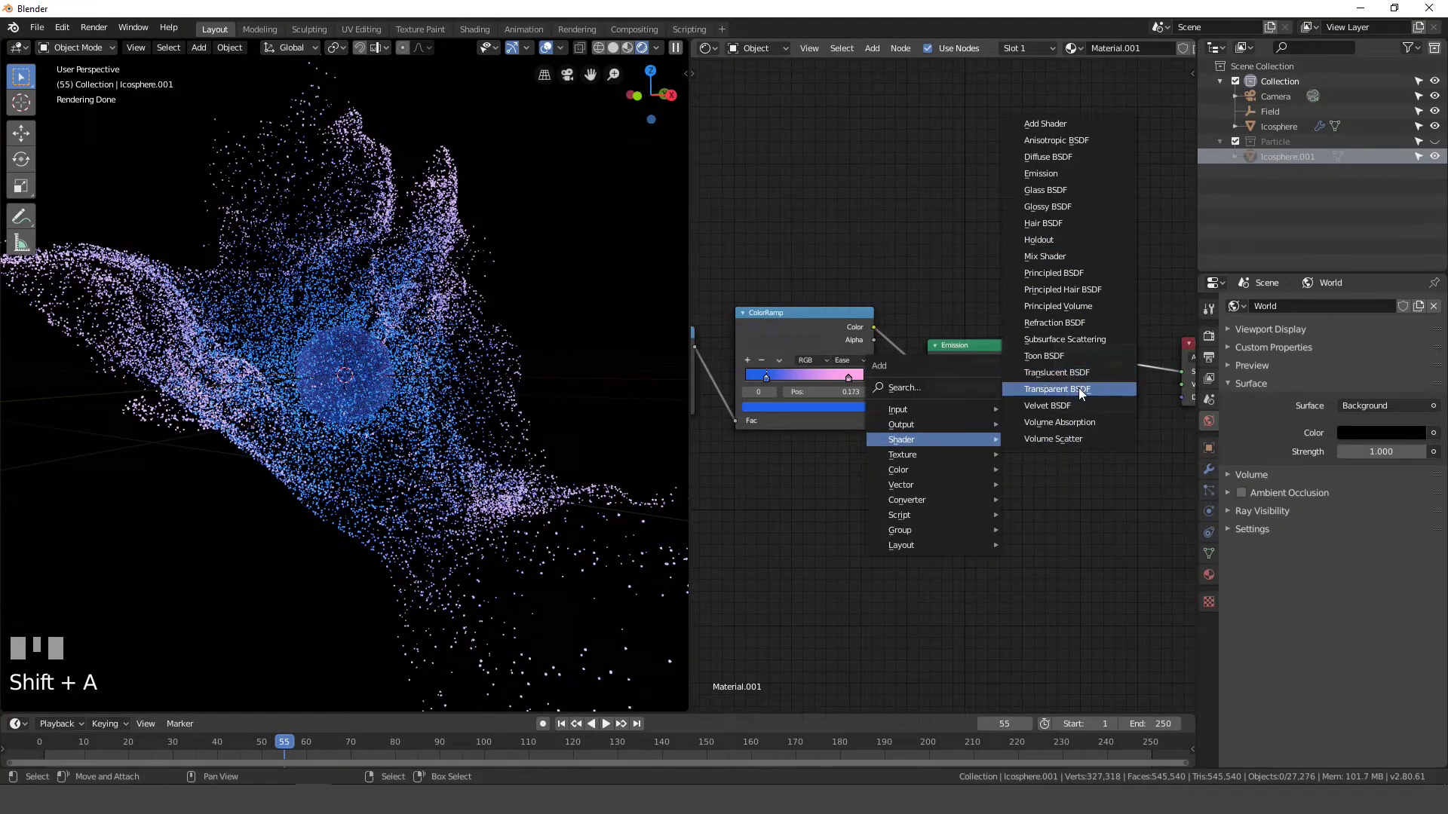
pyautogui.click(1067, 430)
pyautogui.moveTo(1027, 445); pyautogui.dragTo(857, 365)
pyautogui.moveTo(857, 365); pyautogui.dragTo(749, 364)
pyautogui.moveTo(750, 364); pyautogui.dragTo(741, 371)
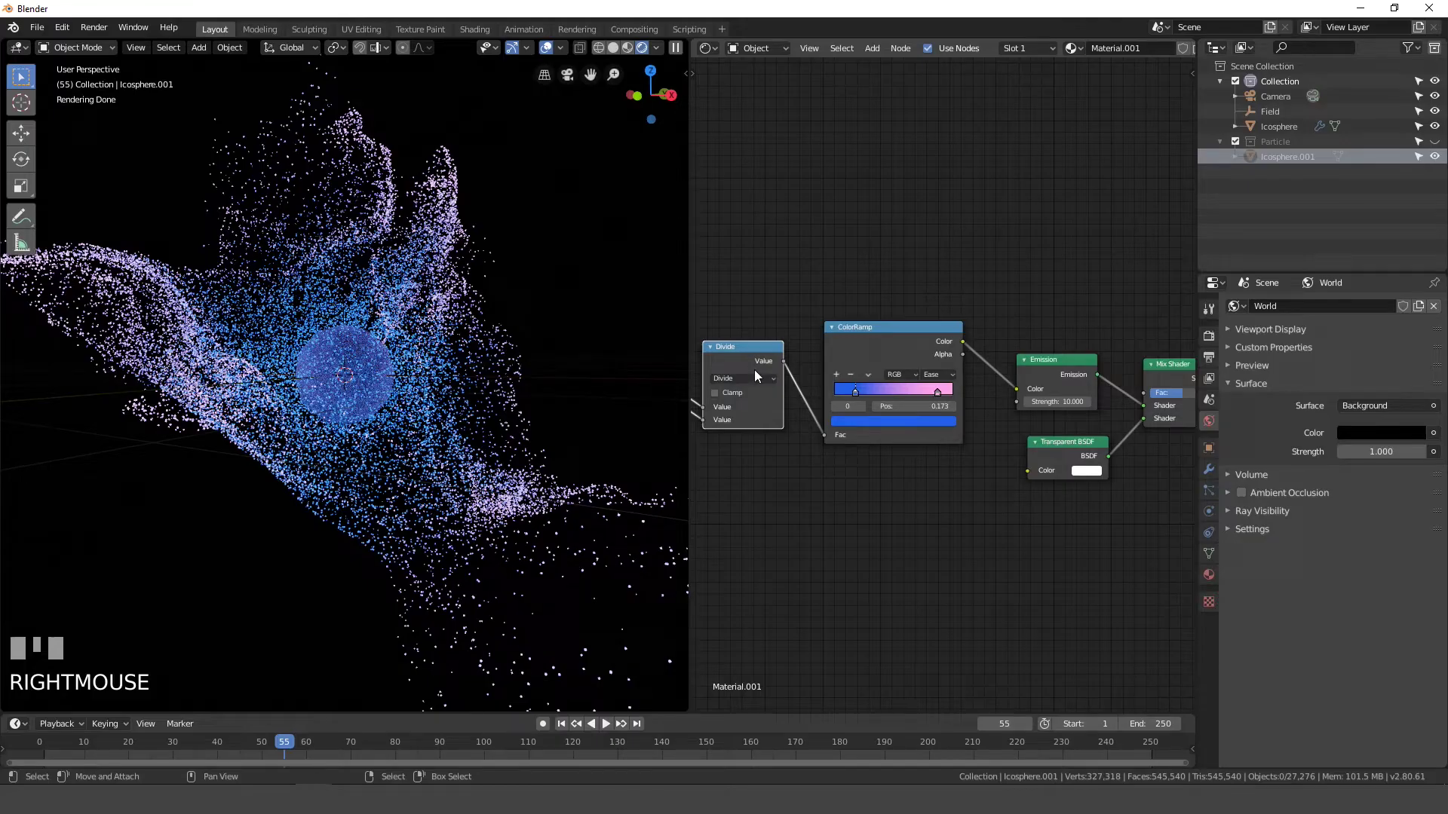
# Duplicate the Divide math node to get a spare one for the ramp's alpha
pyautogui.press('shift+d')
pyautogui.click(967, 240)
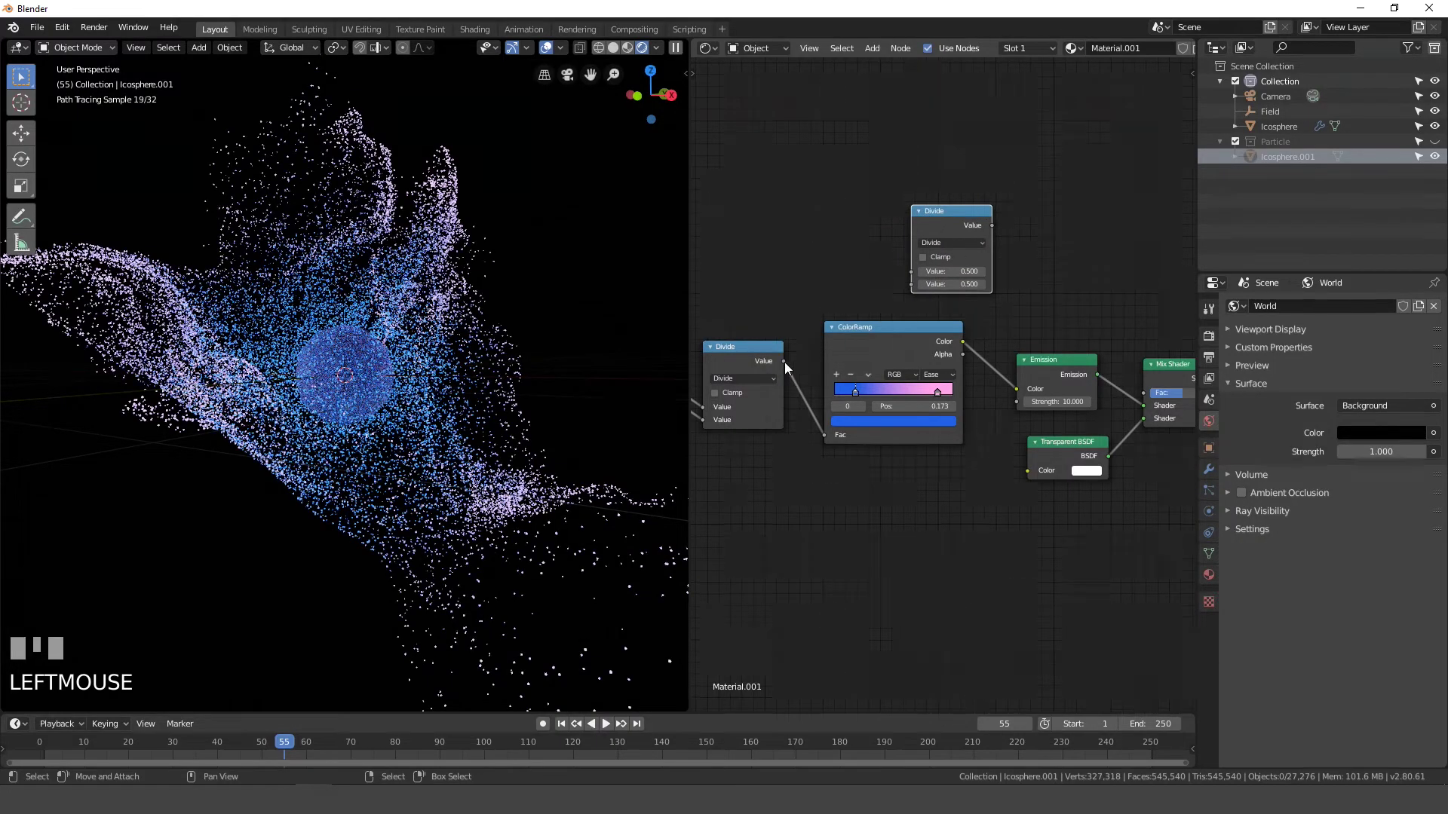
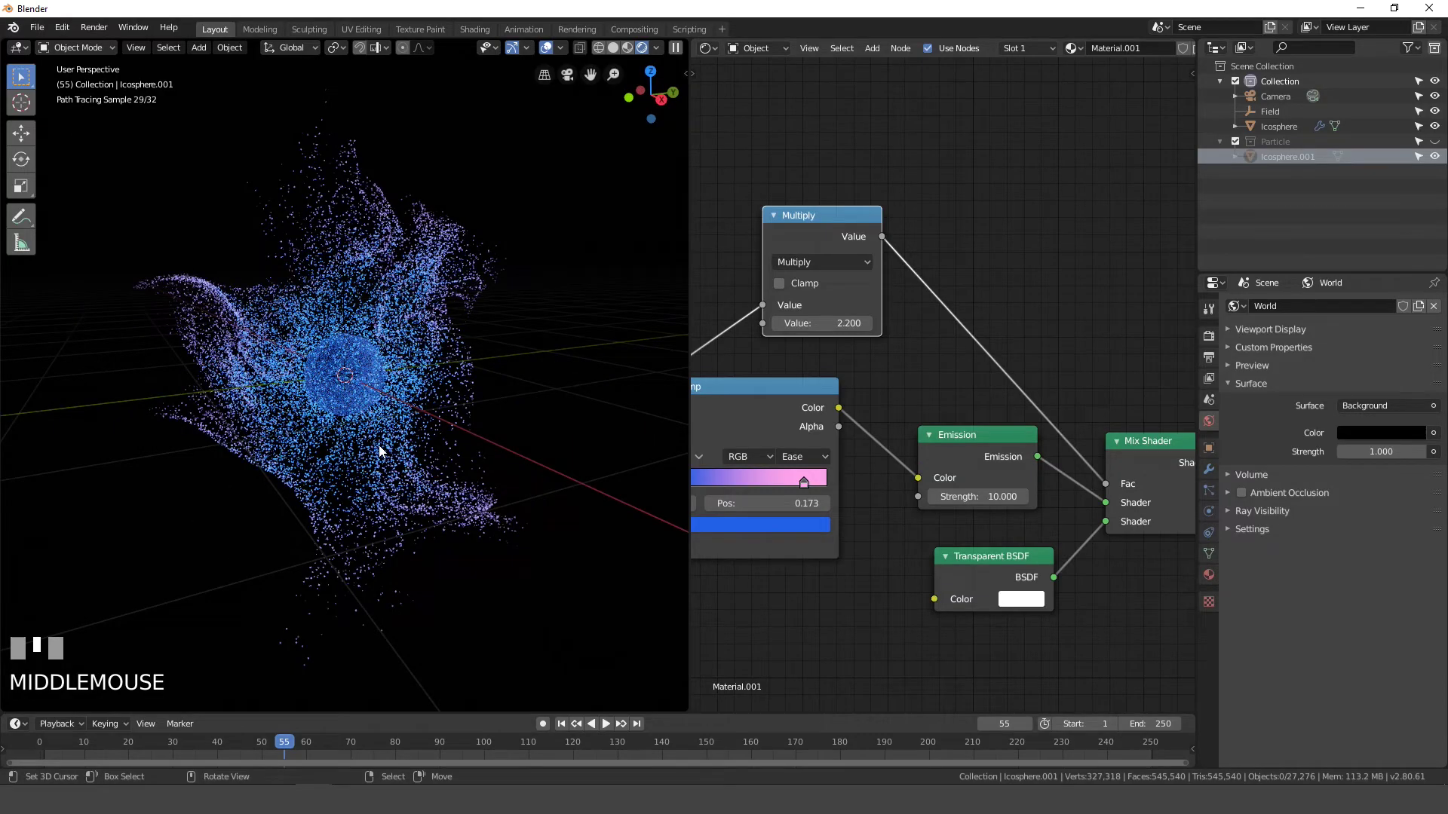
# Zoom the node editor around the Multiply 2.2 node feeding the Mix Shader factor
pyautogui.scroll(-3)
pyautogui.scroll(3)
pyautogui.scroll(3)
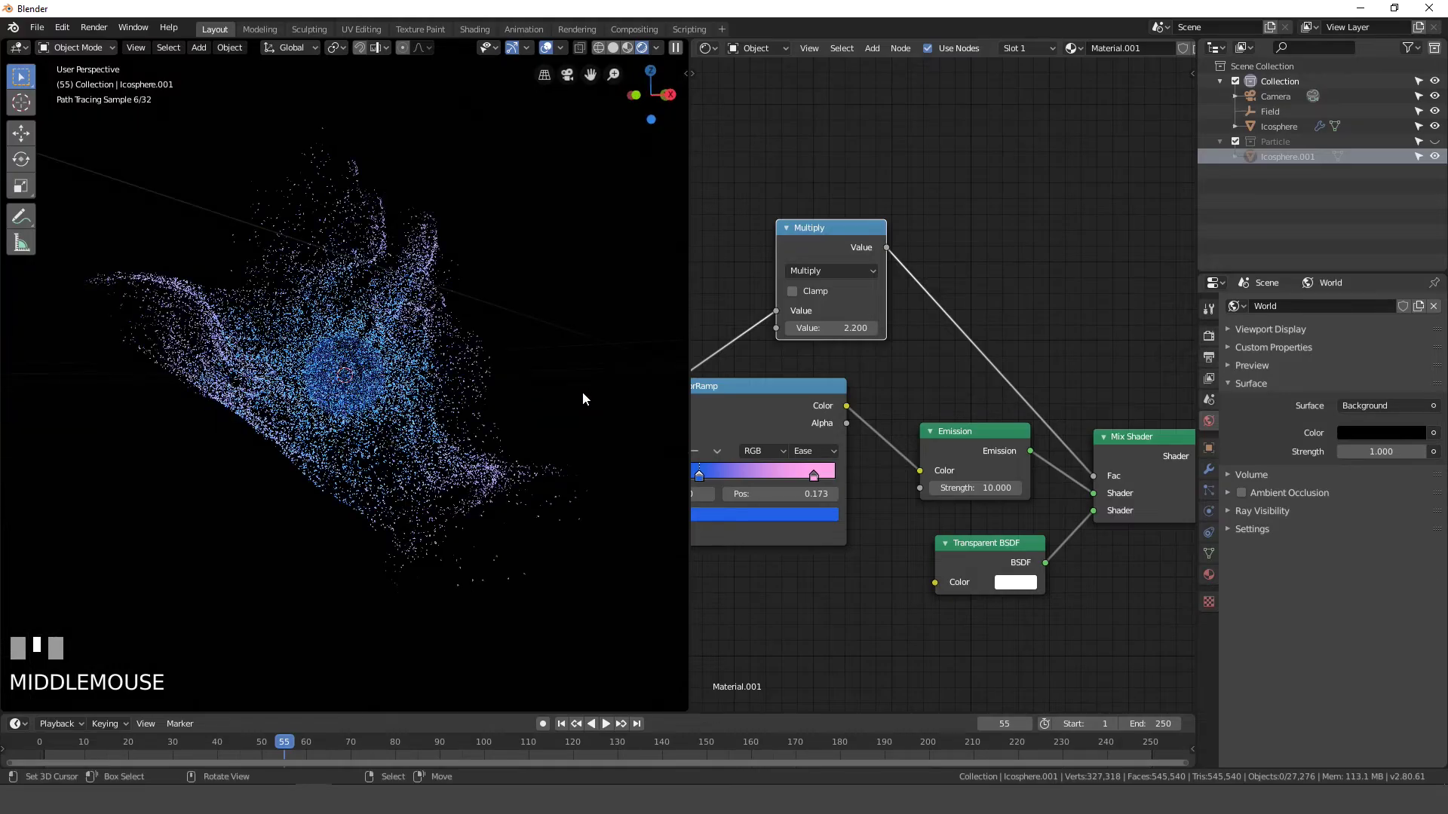
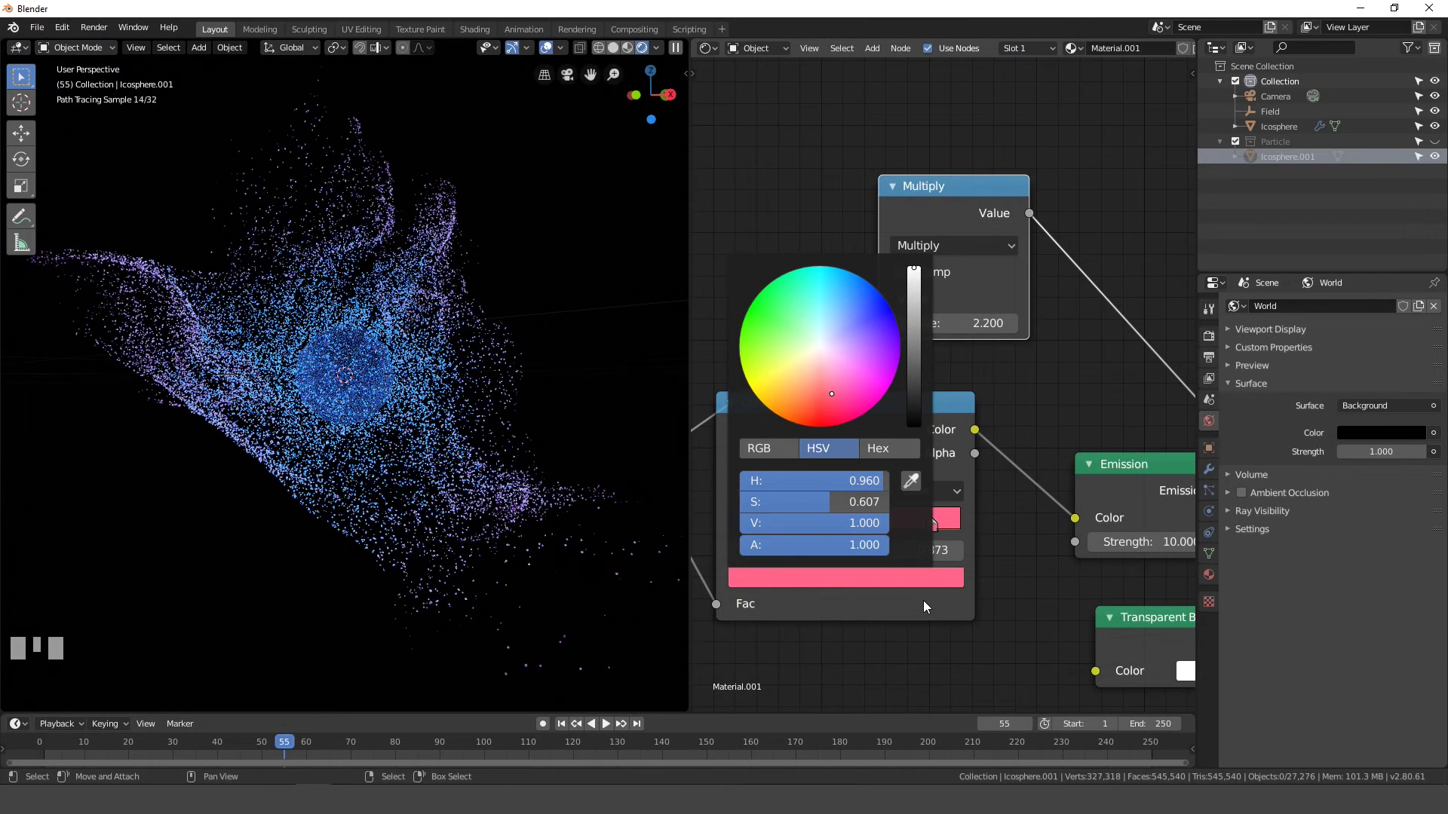
# Shift the ramp's pink end stop toward a warmer, more saturated reddish pink
pyautogui.click(908, 581)
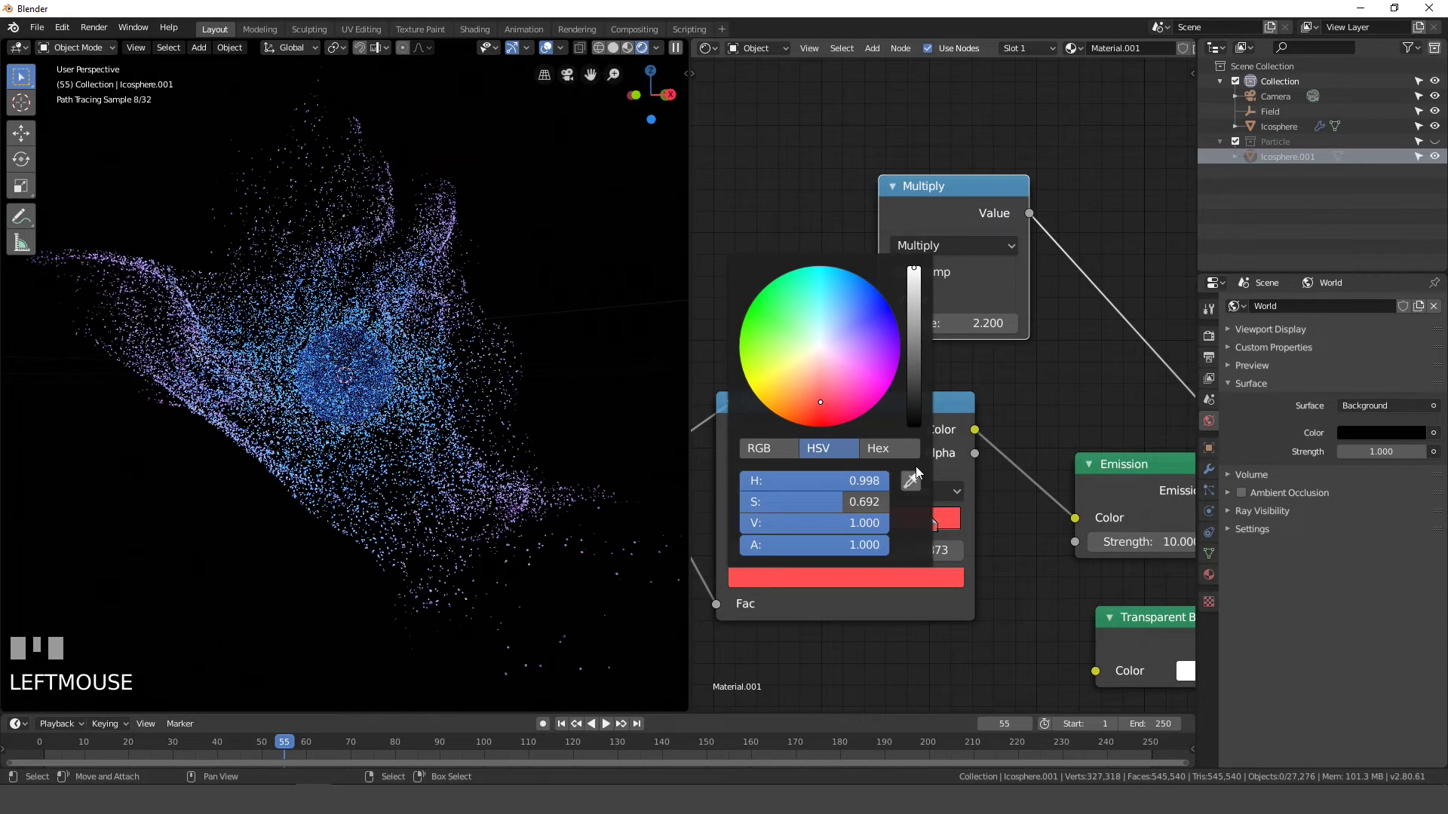
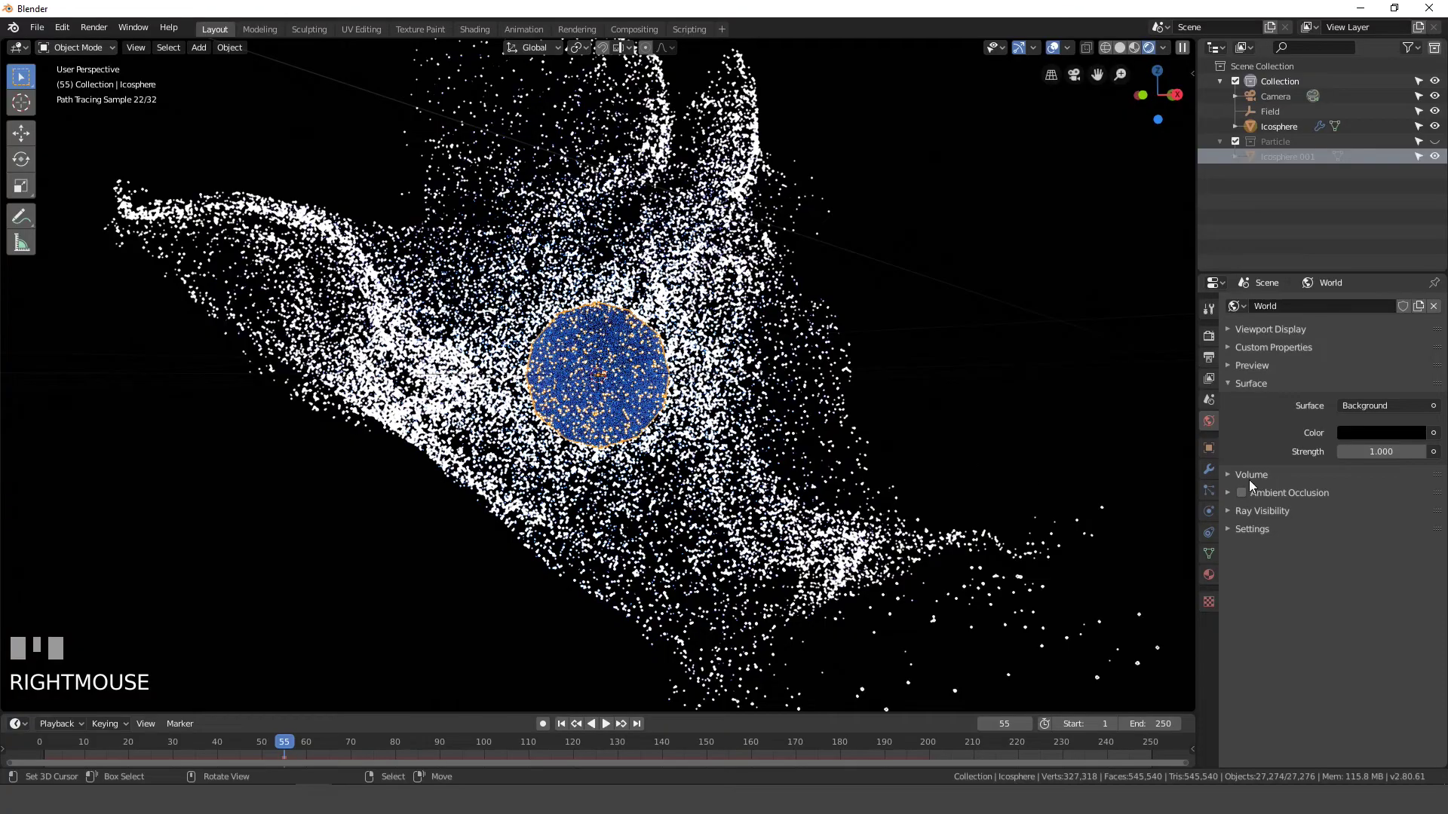
# Turn off Show Emitter for the icosphere's particles and return the timeline to frame 1
pyautogui.click(1215, 497)
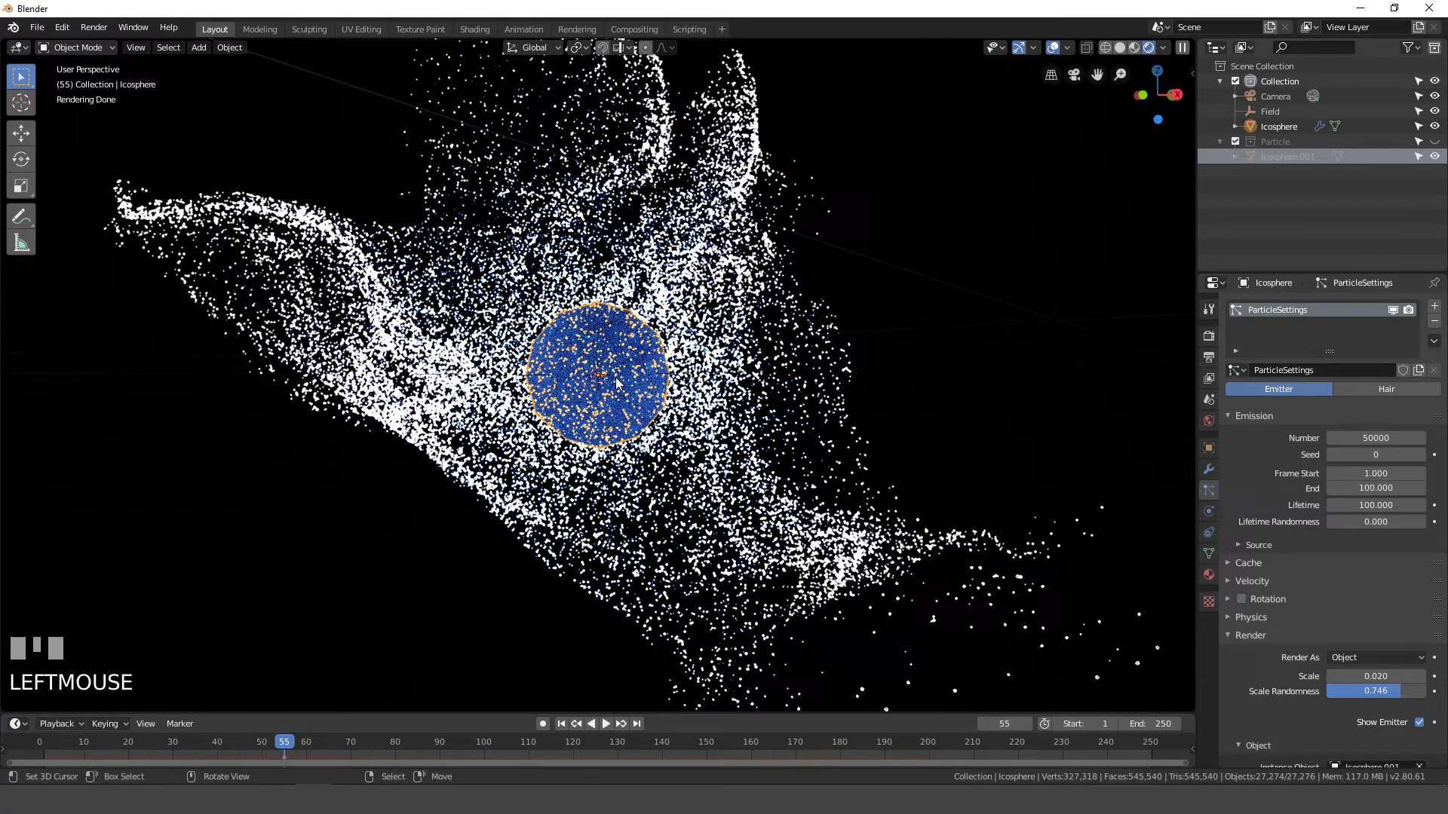
pyautogui.scroll(-3)
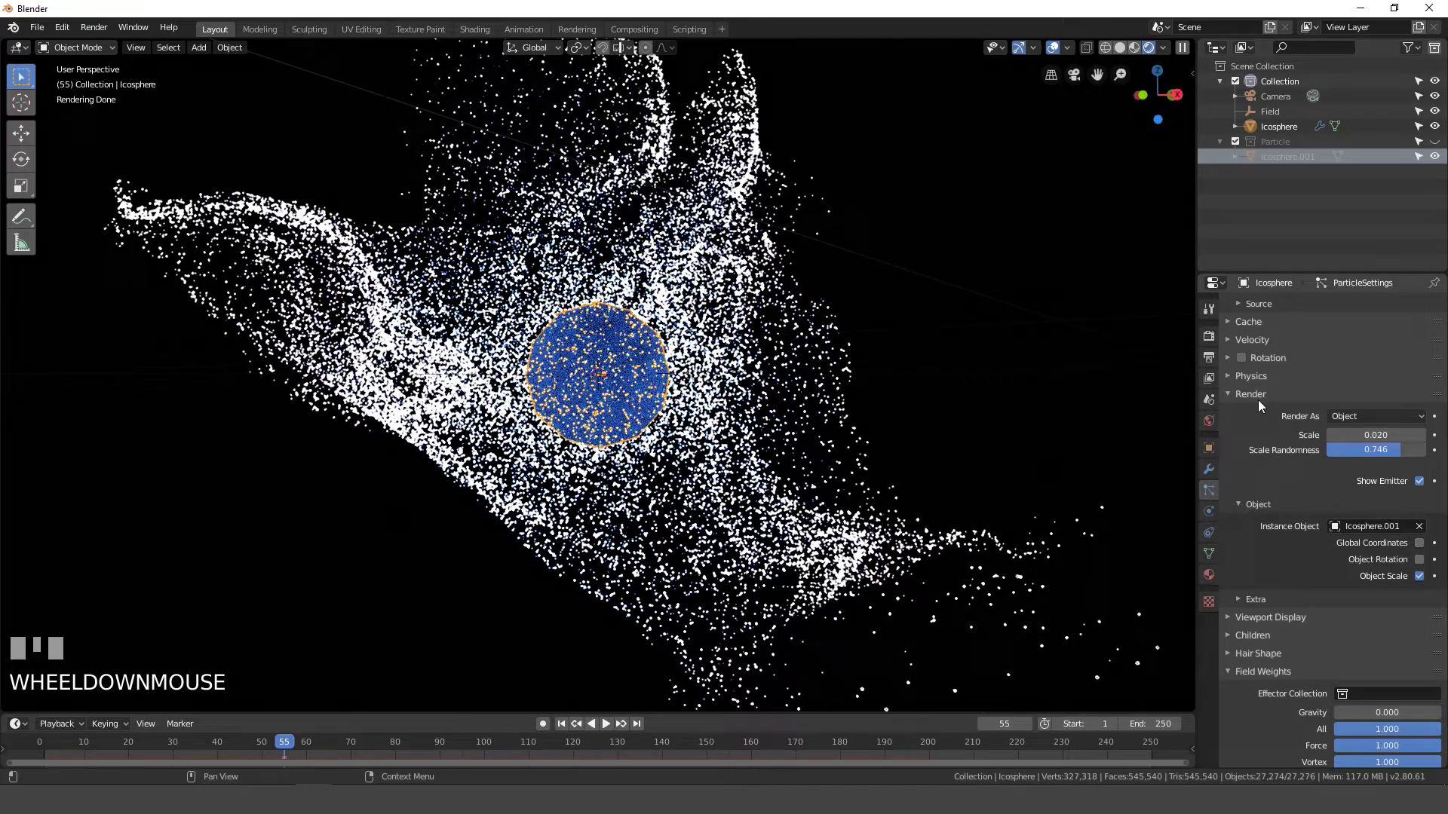
pyautogui.click(1425, 486)
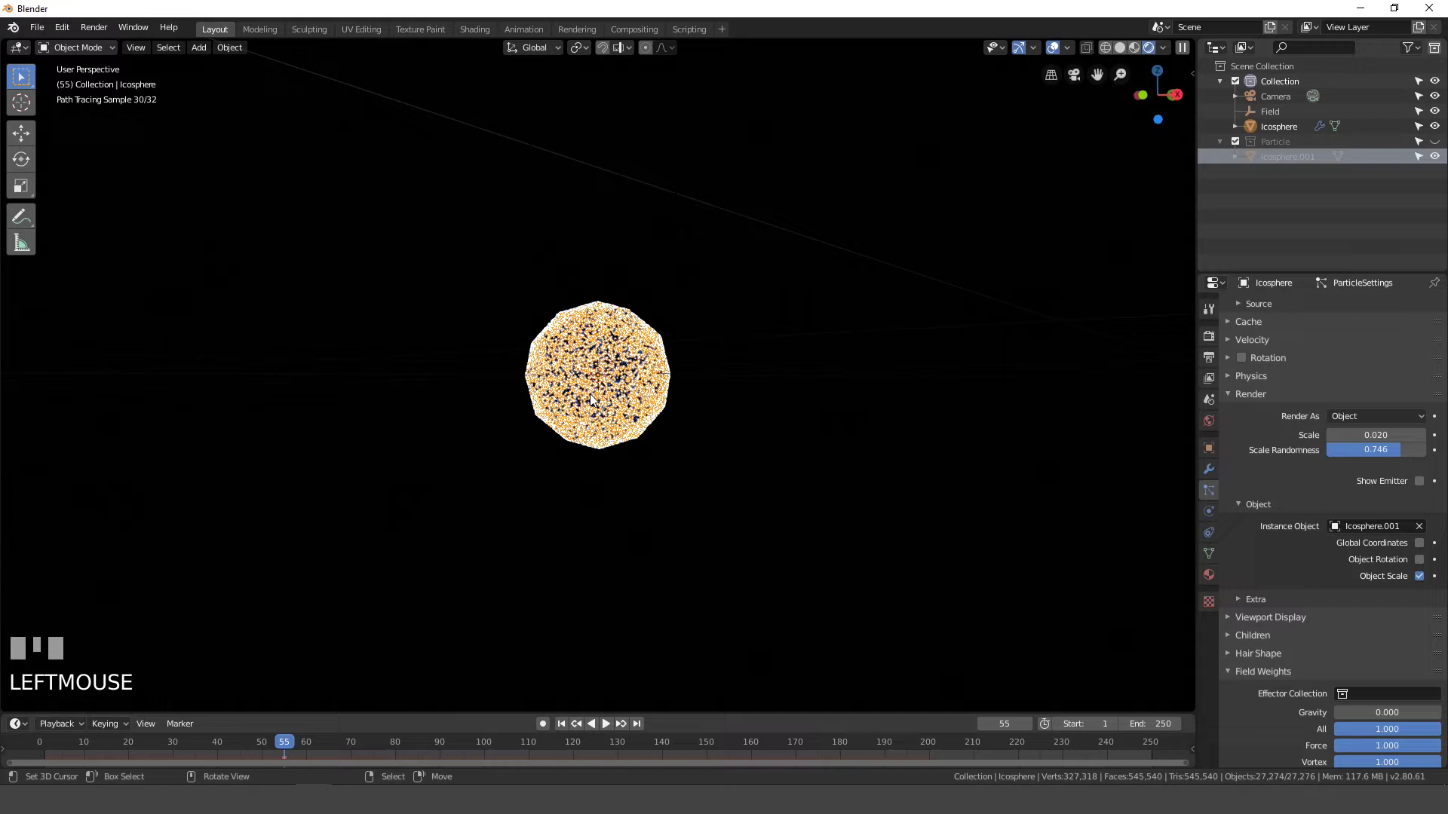
pyautogui.click(565, 721)
pyautogui.scroll(-3)
# Switch to solid shading, play the explosion to frame 57 and snap to a top-down view
pyautogui.moveTo(726, 433); pyautogui.dragTo(705, 448)
pyautogui.press('z')
pyautogui.moveTo(820, 452); pyautogui.dragTo(705, 434)
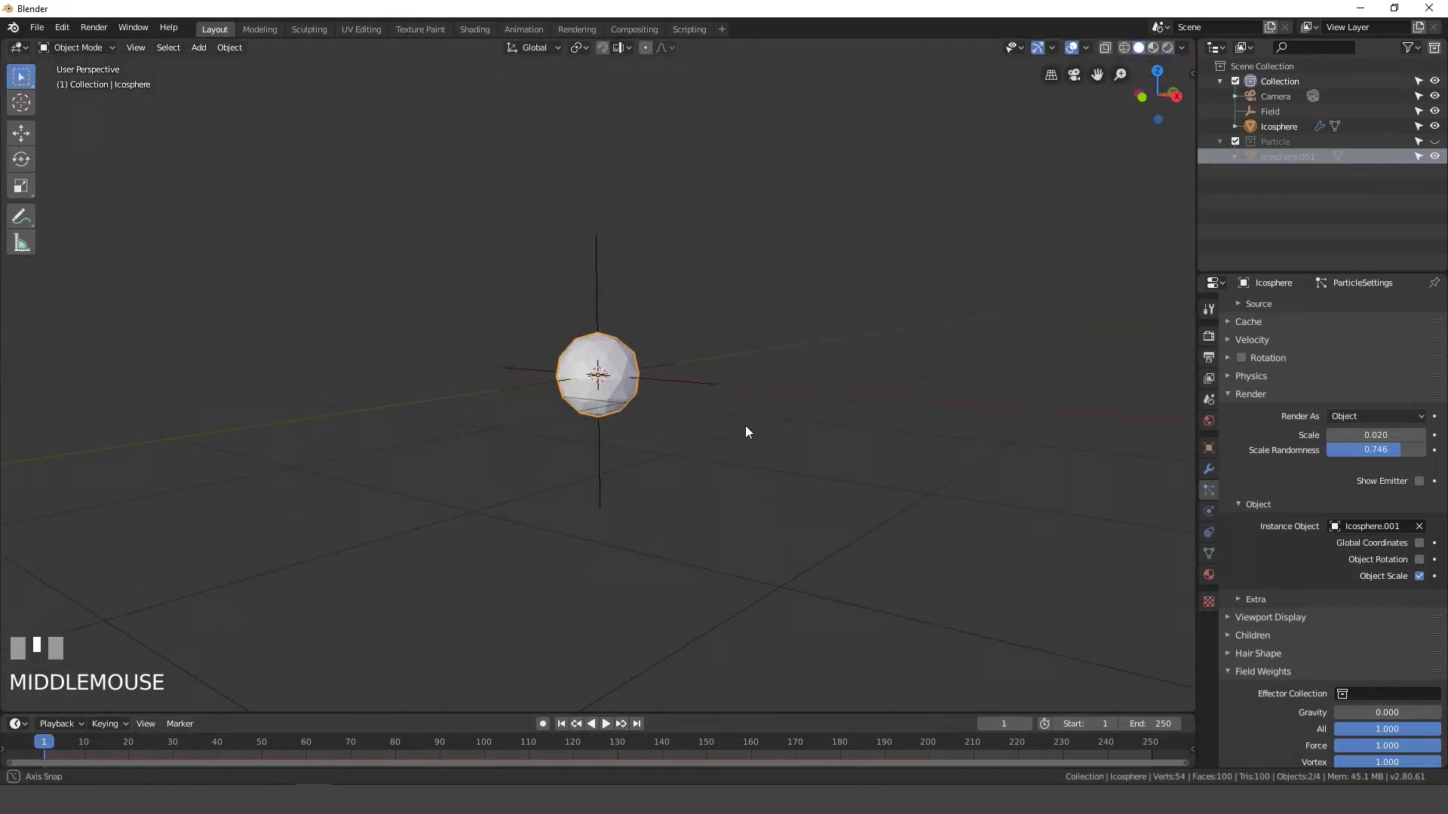
pyautogui.press('space')
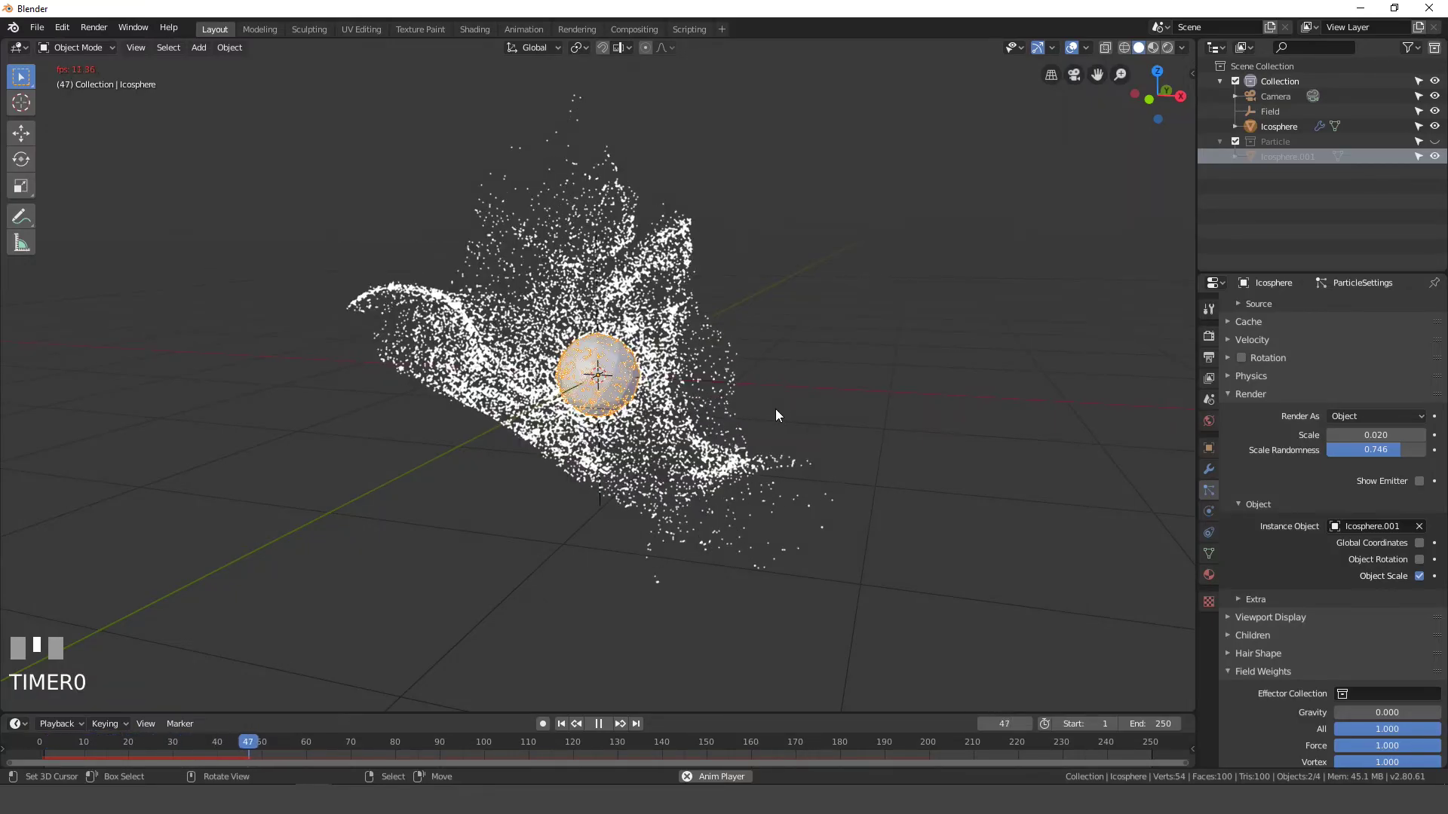
pyautogui.press('space')
pyautogui.middleClick(783, 416)
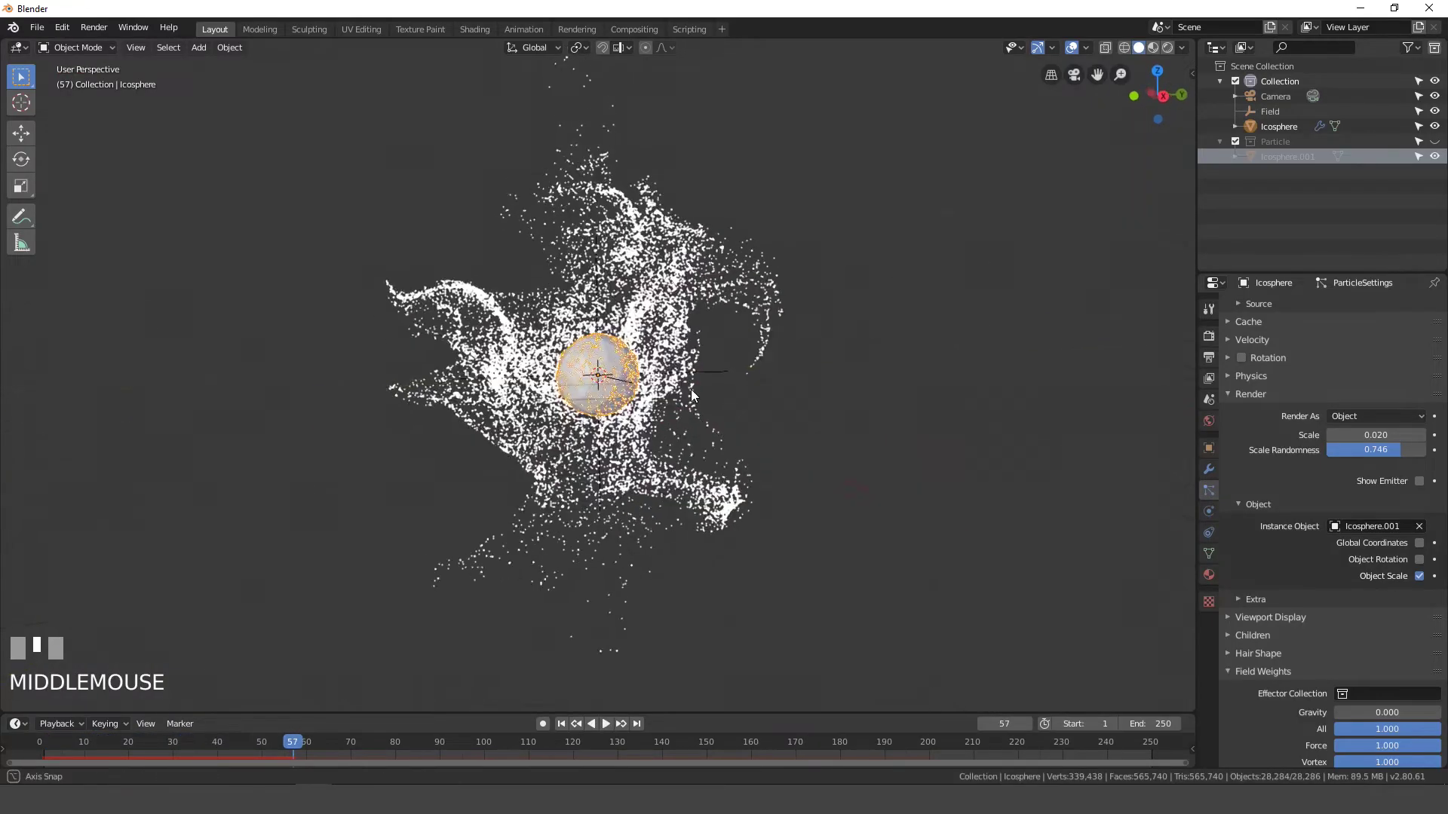
pyautogui.scroll(3)
pyautogui.scroll(-3)
# View the scene front-on and align the active camera to that view (Ctrl+Alt+Numpad 0)
pyautogui.press('z')
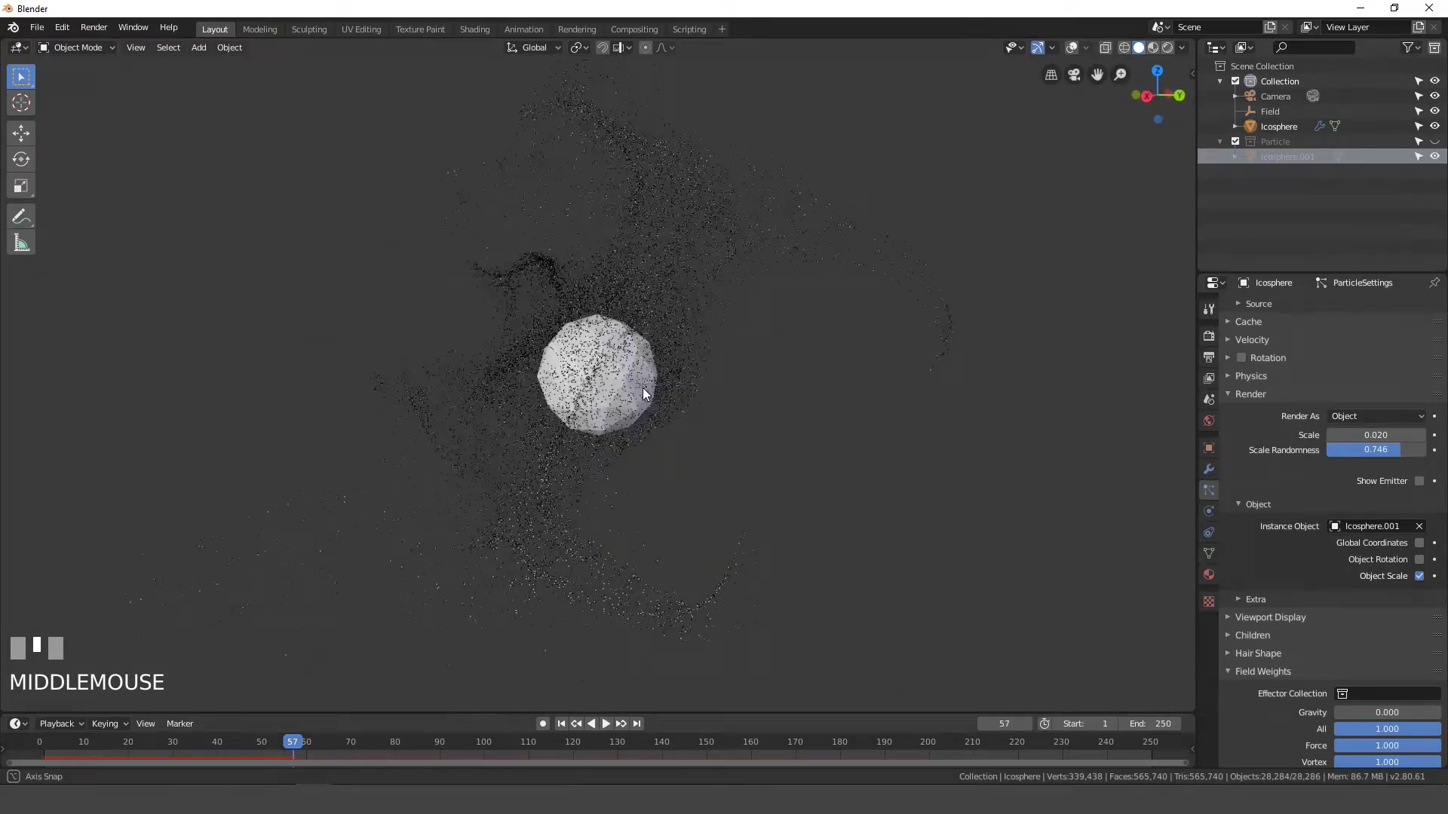
pyautogui.scroll(-3)
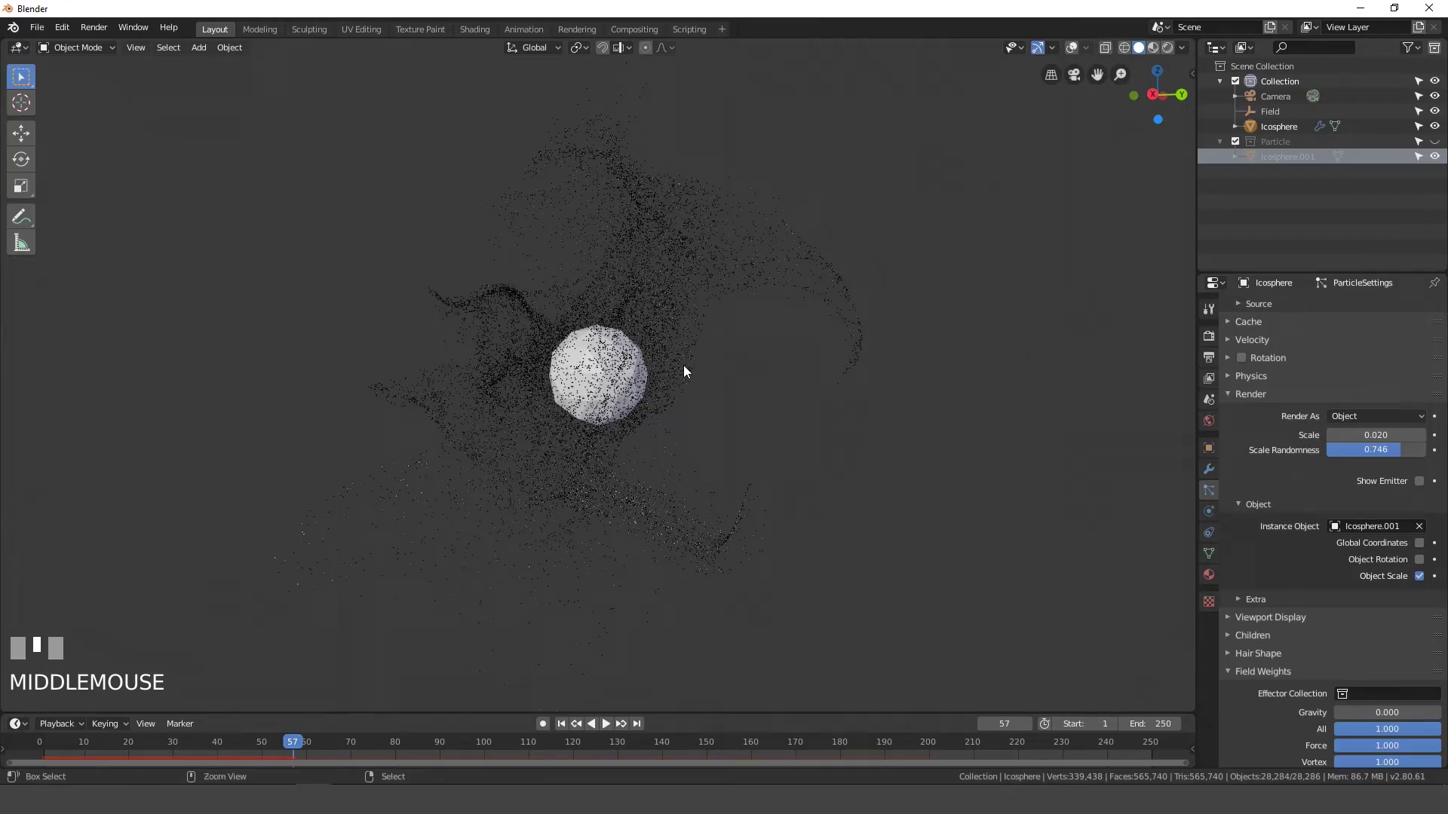
pyautogui.press('ctrl+alt+KP_0')
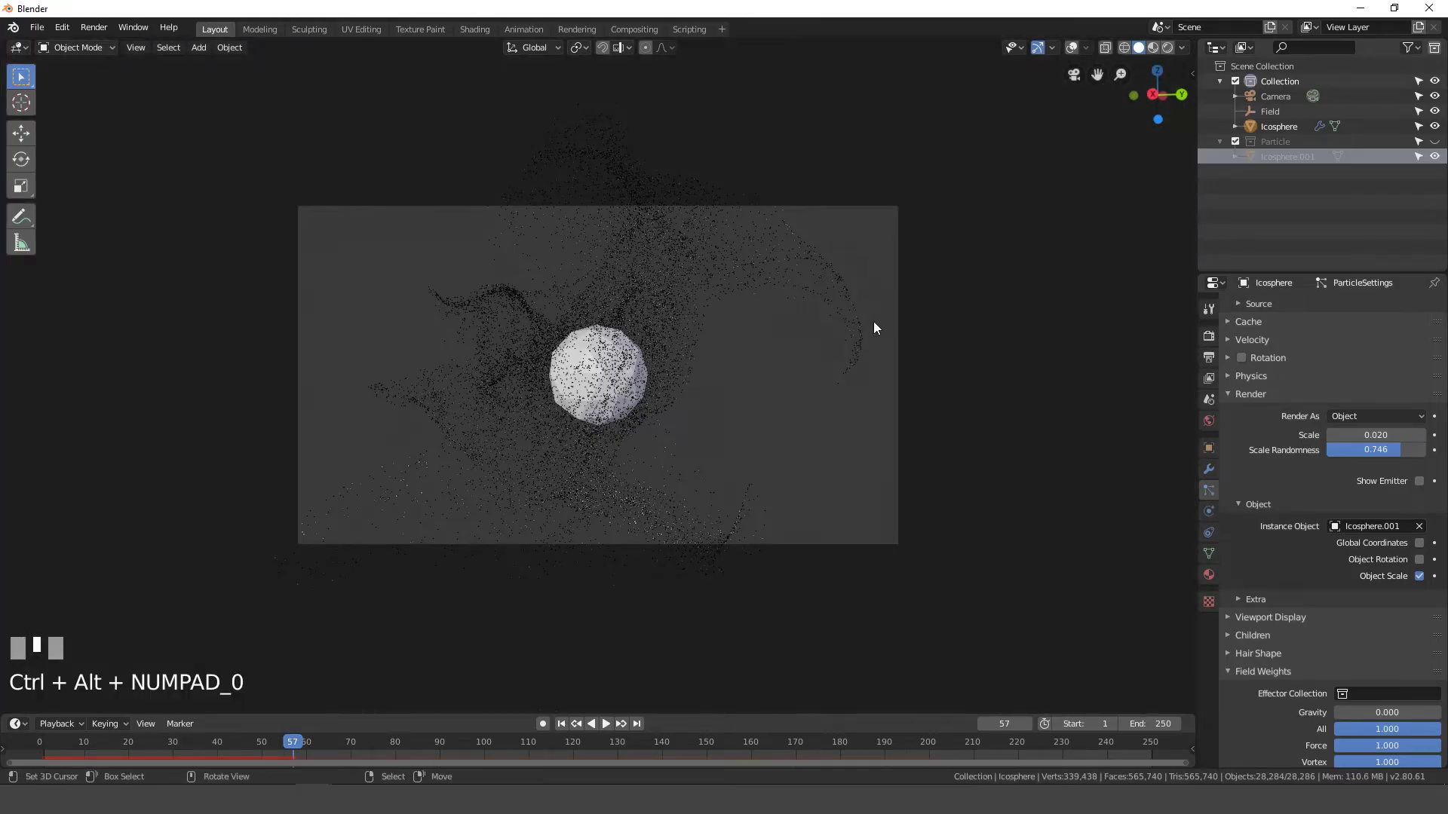
pyautogui.press('1')
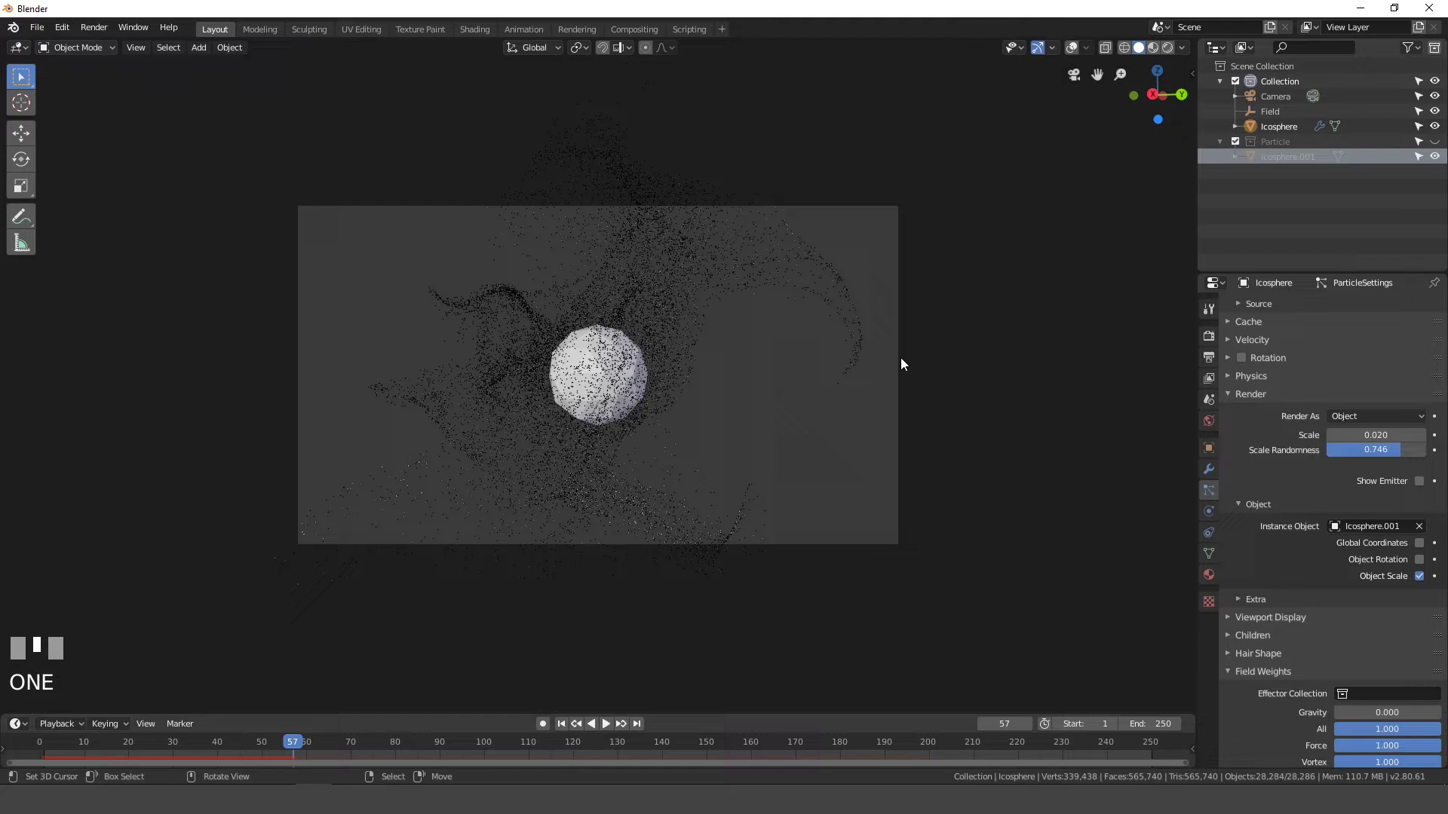
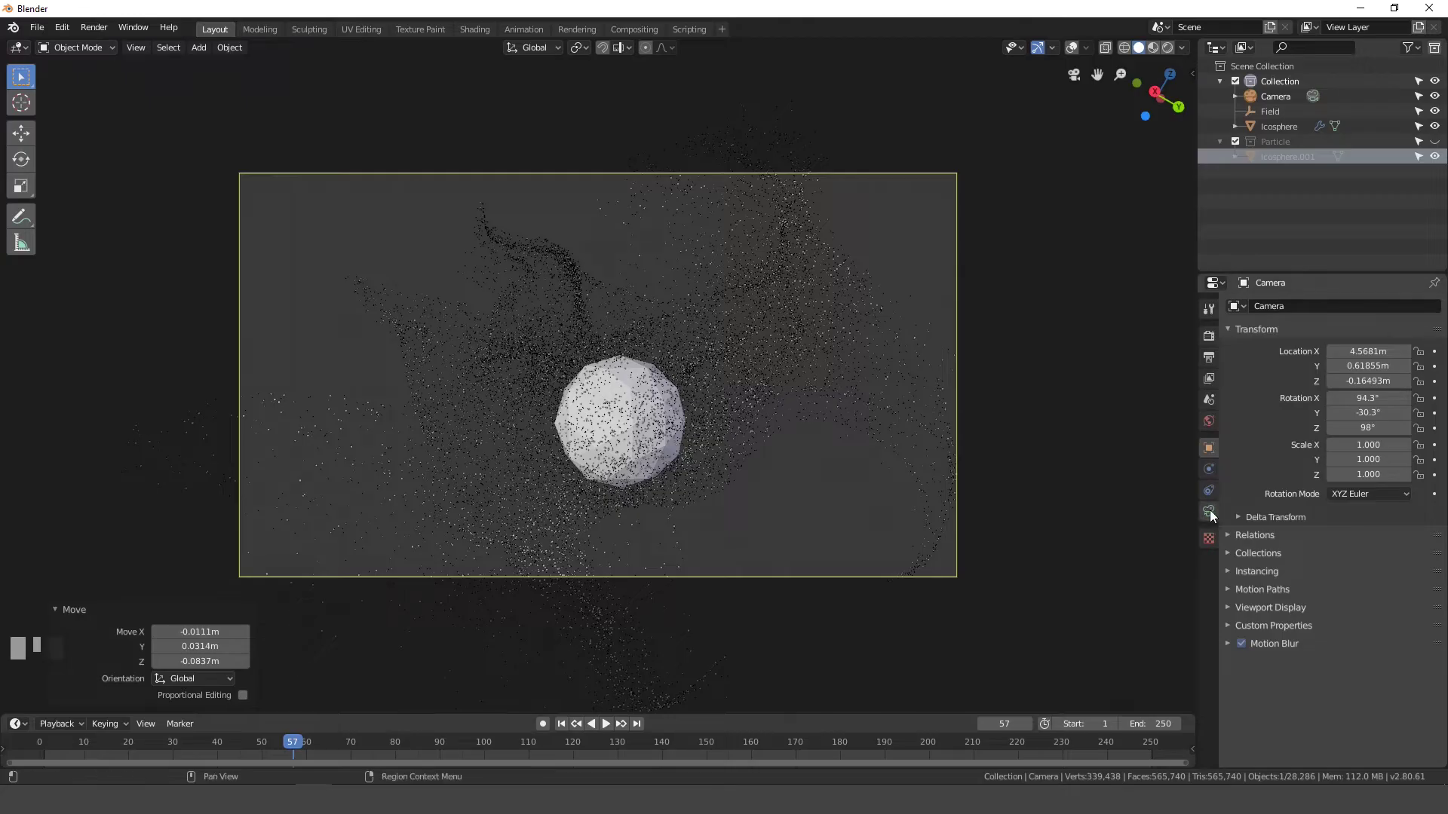
# Enable the camera's Depth of Field with the Icosphere as focus object, f-stop 0.3
pyautogui.click(1214, 516)
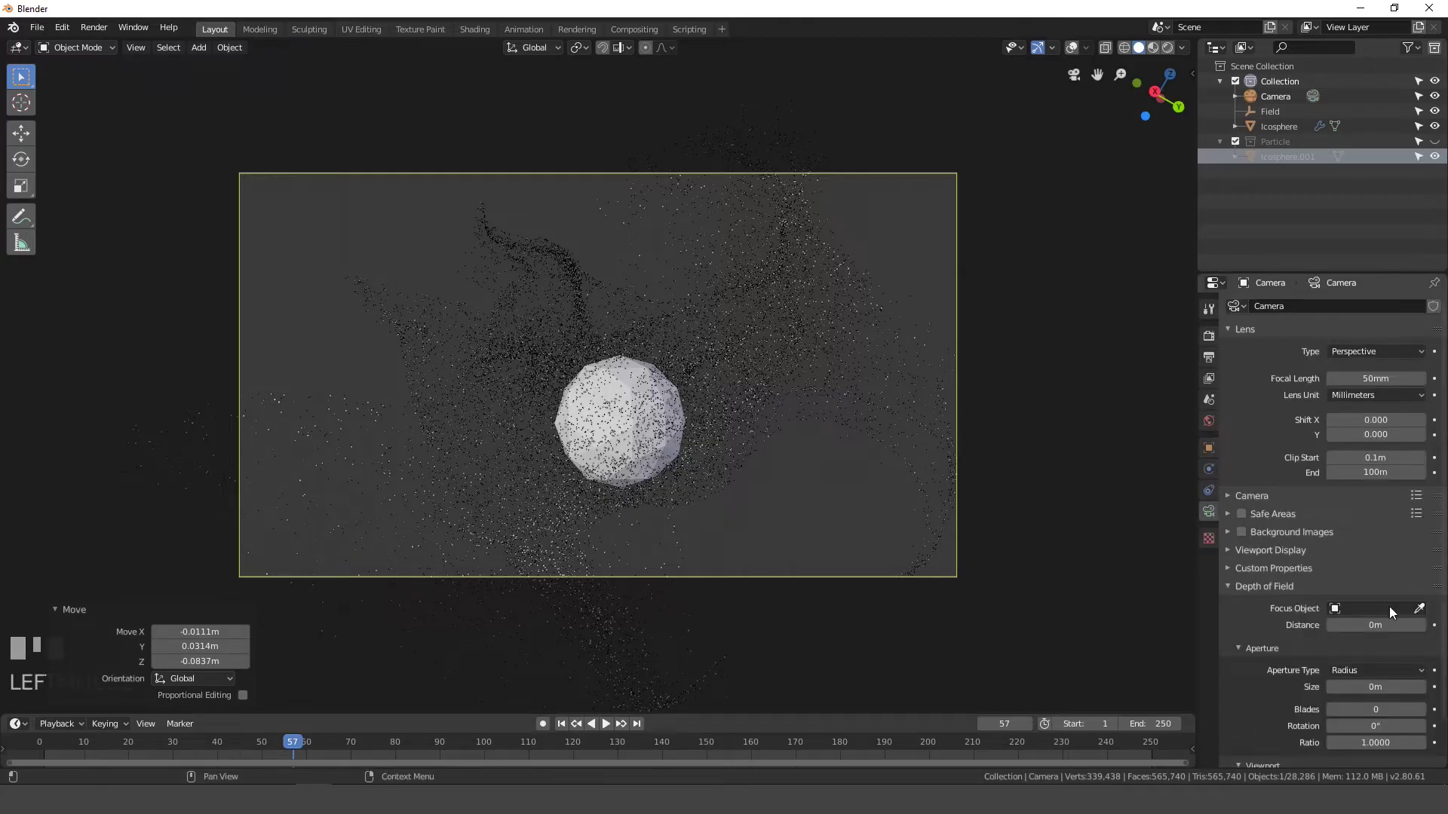
pyautogui.click(1425, 614)
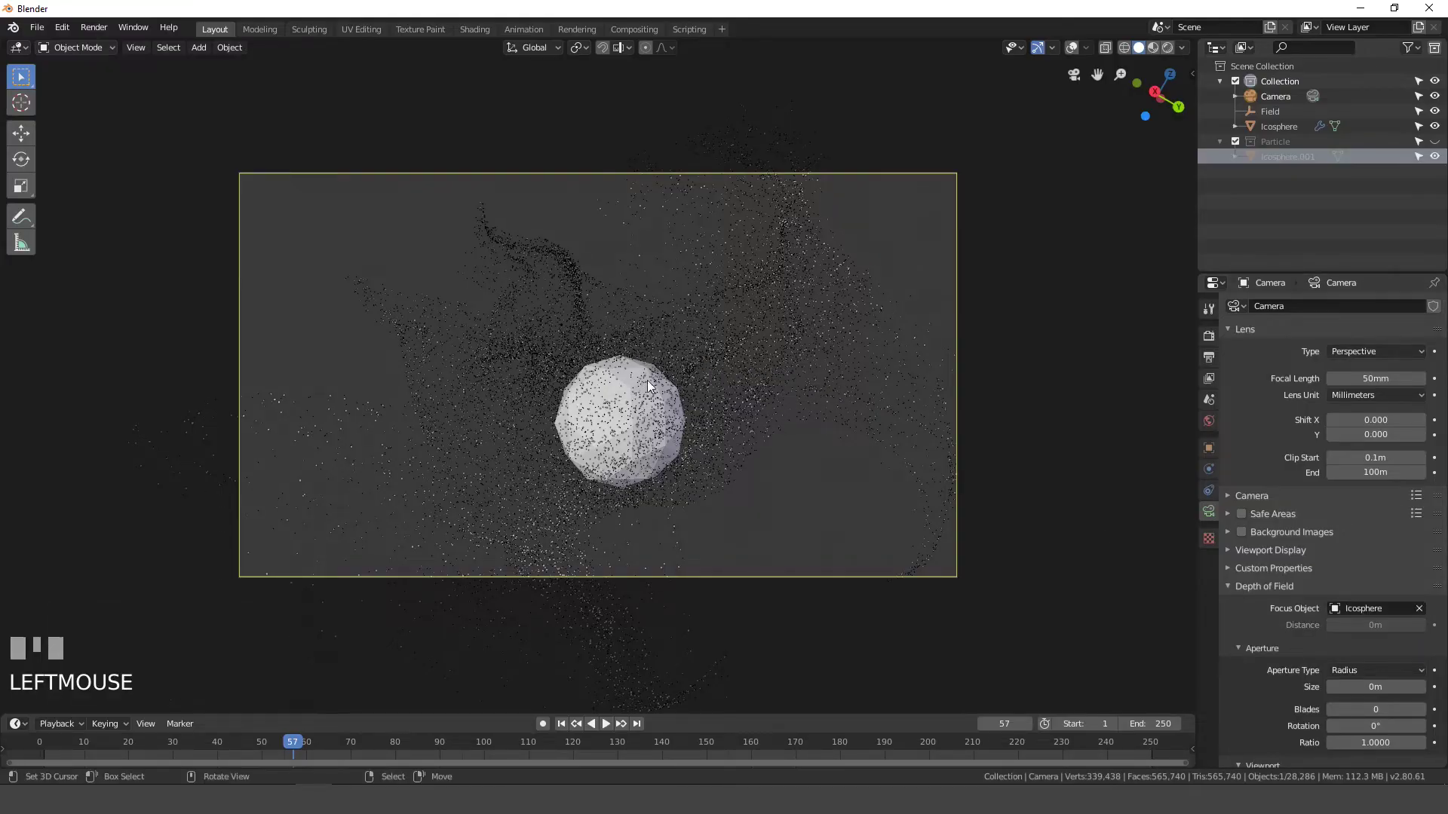
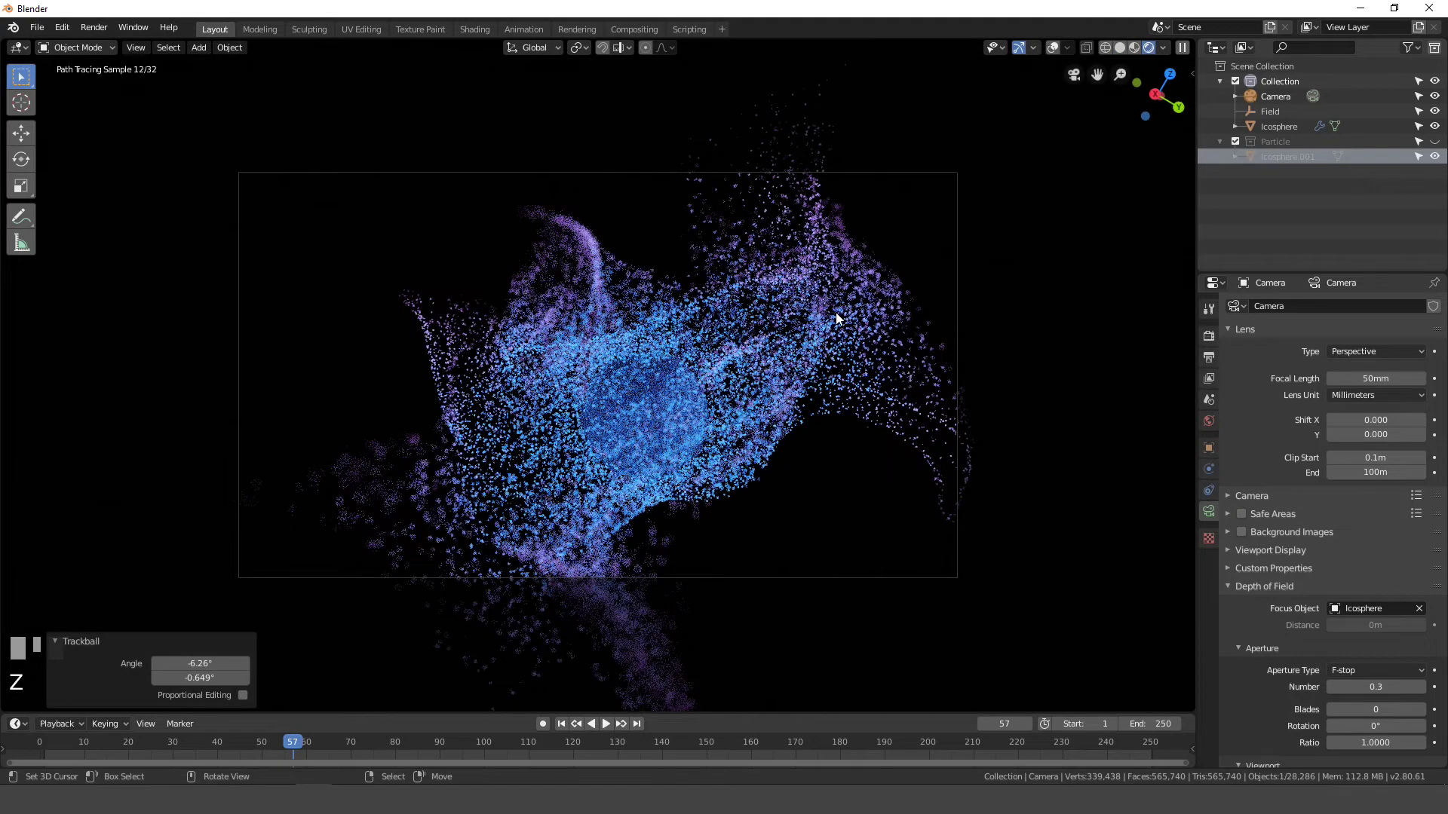
# With Lock Camera to View, reframe the camera to take in more of the explosion, then unlock
pyautogui.press('n')
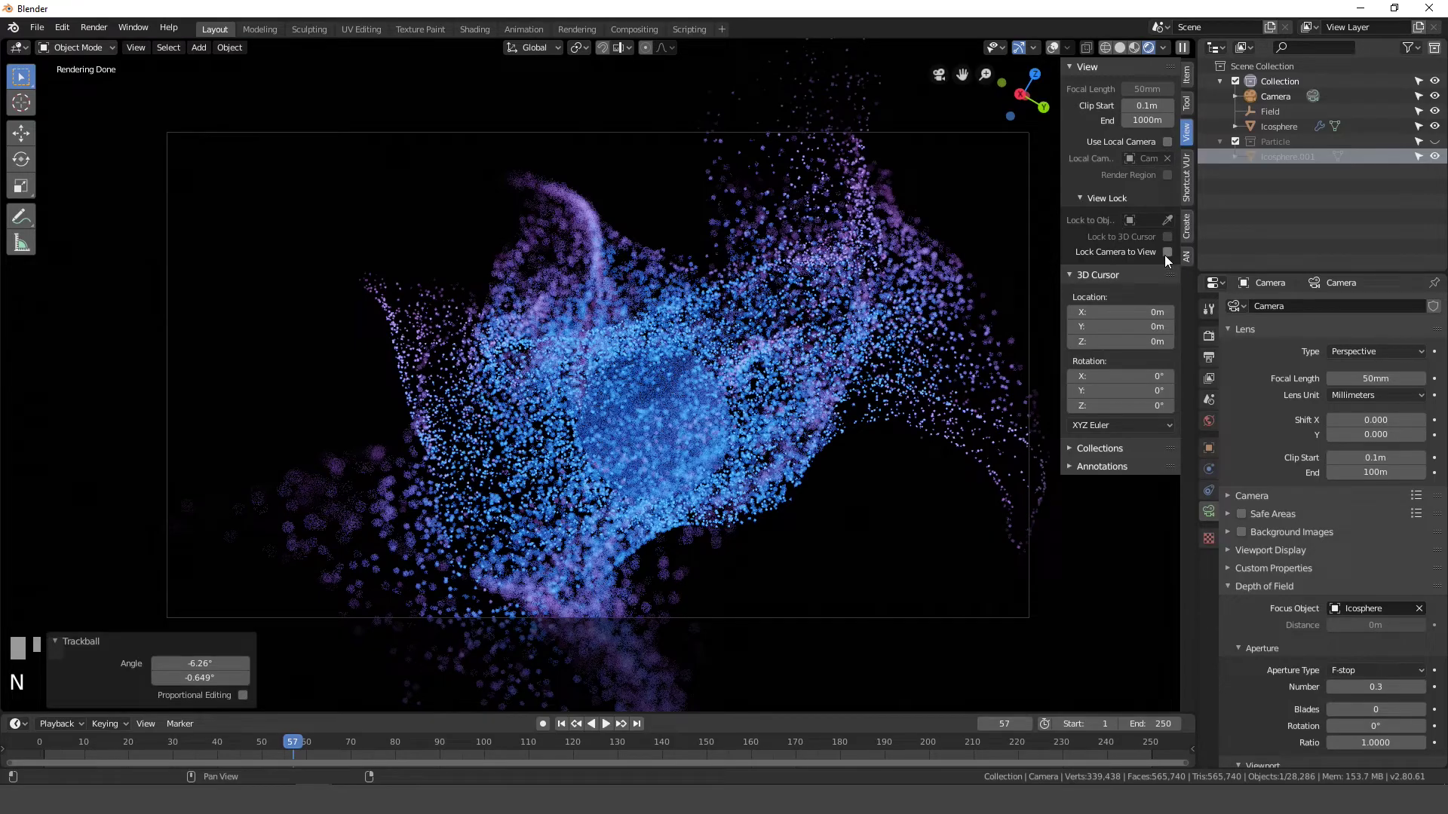
pyautogui.click(1168, 253)
pyautogui.moveTo(706, 454); pyautogui.dragTo(1172, 255)
pyautogui.press('n')
pyautogui.click(1171, 255)
pyautogui.press('n')
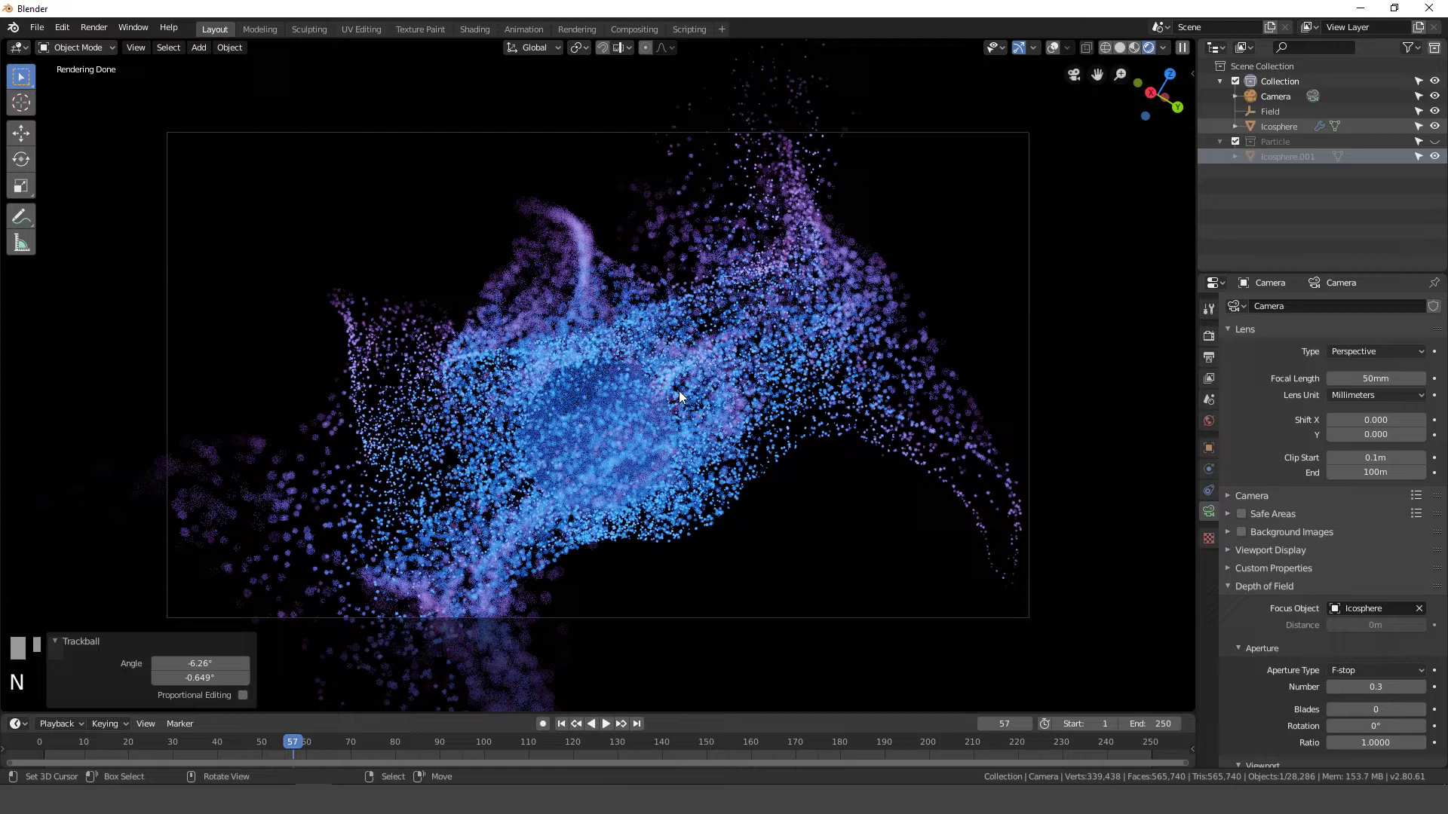